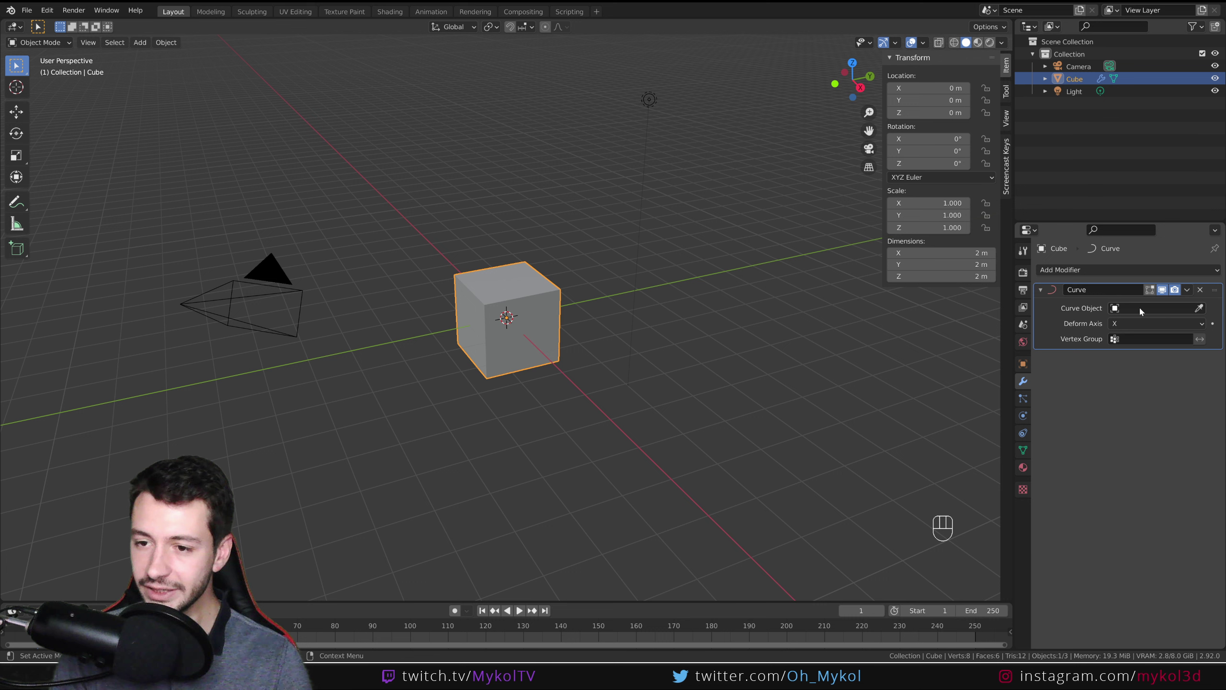
- Orbit the viewport around the default cube before adding a curve
drag(1143, 310, 1066, 396)
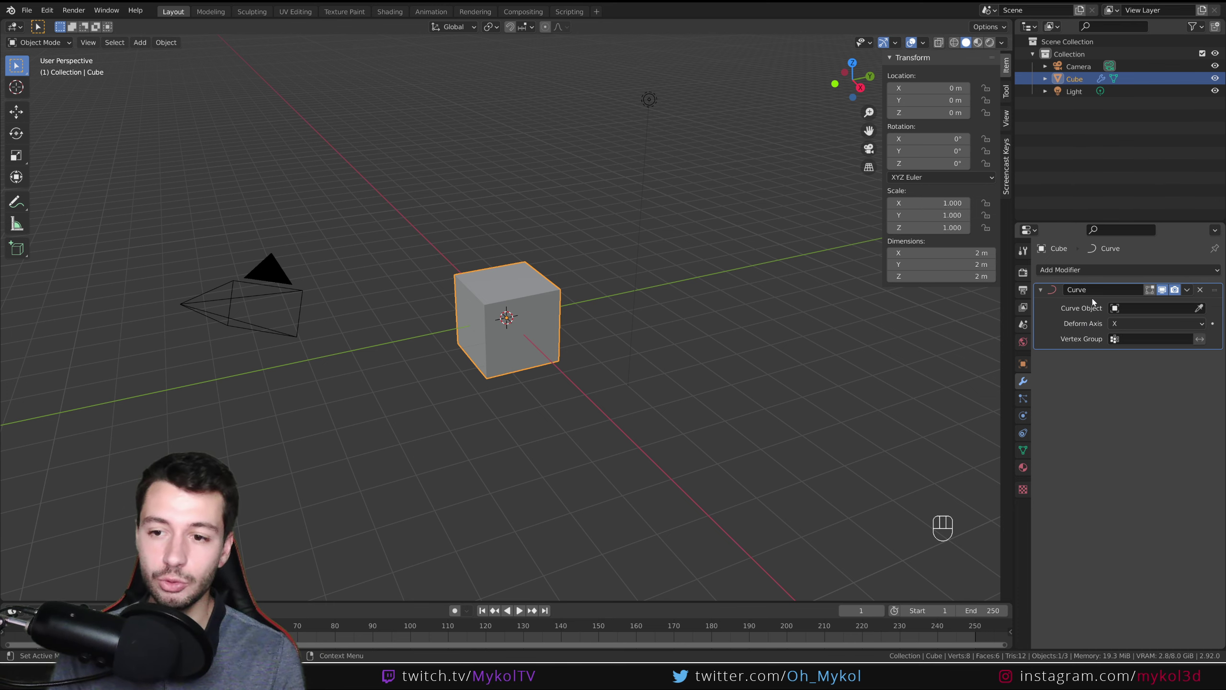
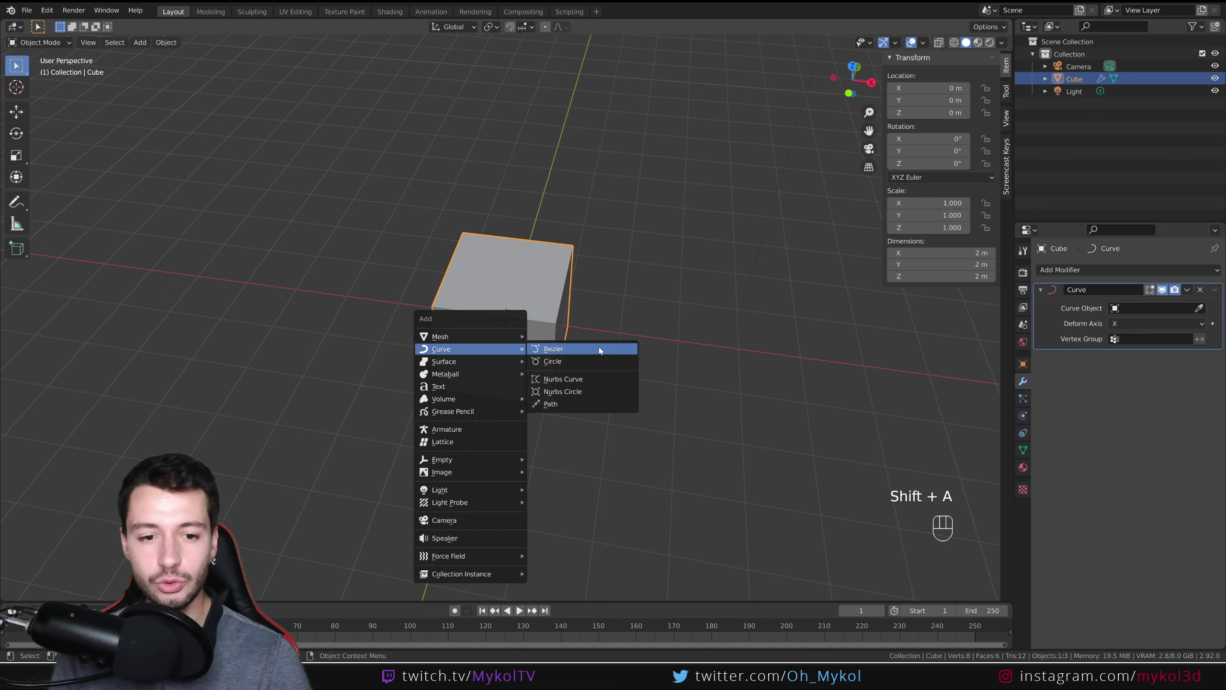
- Add a Bezier curve and set it as the Curve Object of the cube's Curve modifier
key(s)
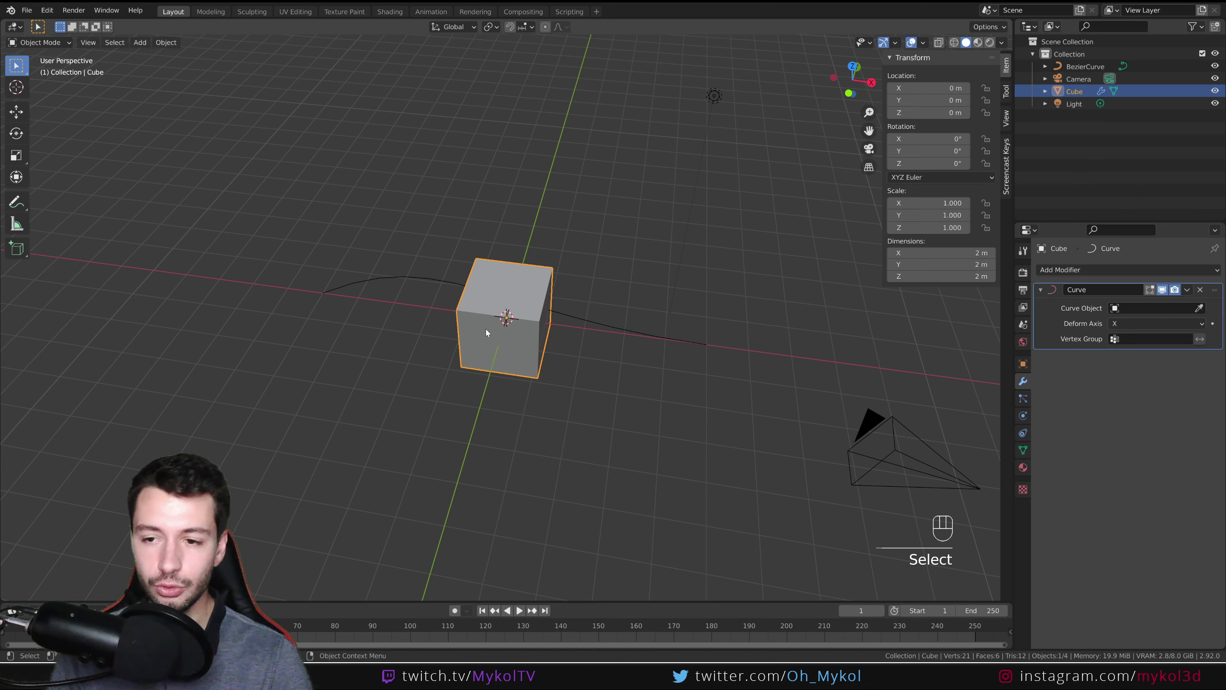
drag(1121, 311, 1052, 550)
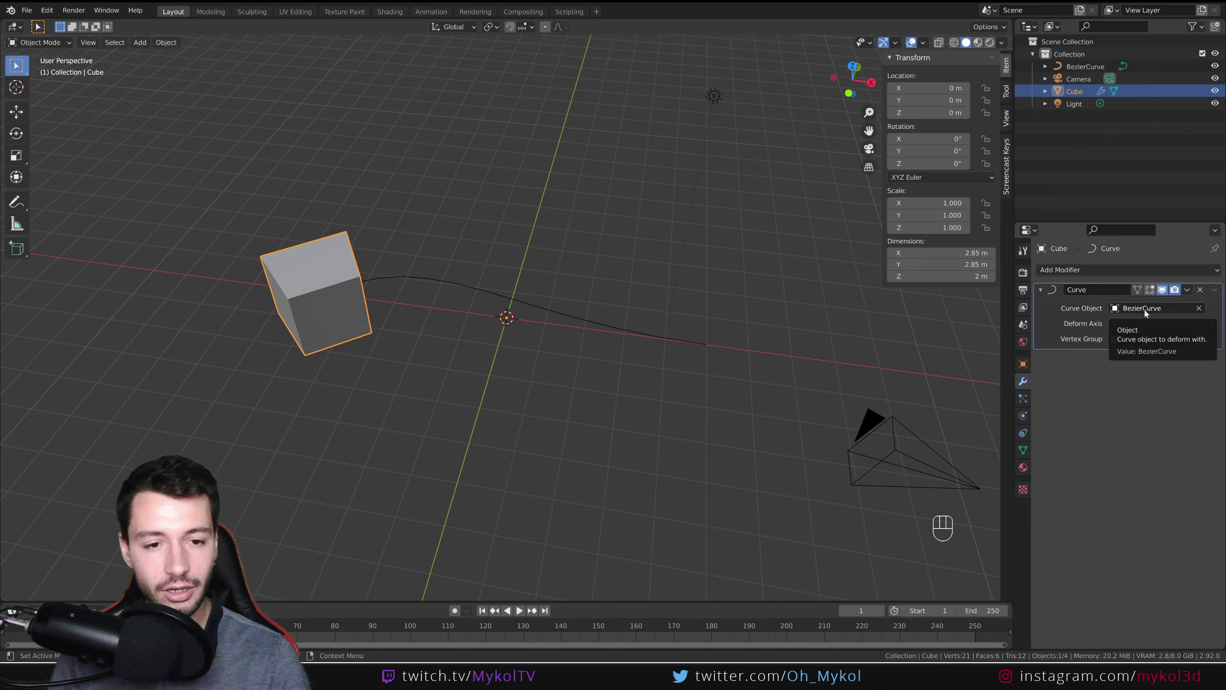
- Scale the selected Bezier curve by 5 and slide it along X, watching the cube bend with it
drag(443, 390, 454, 389)
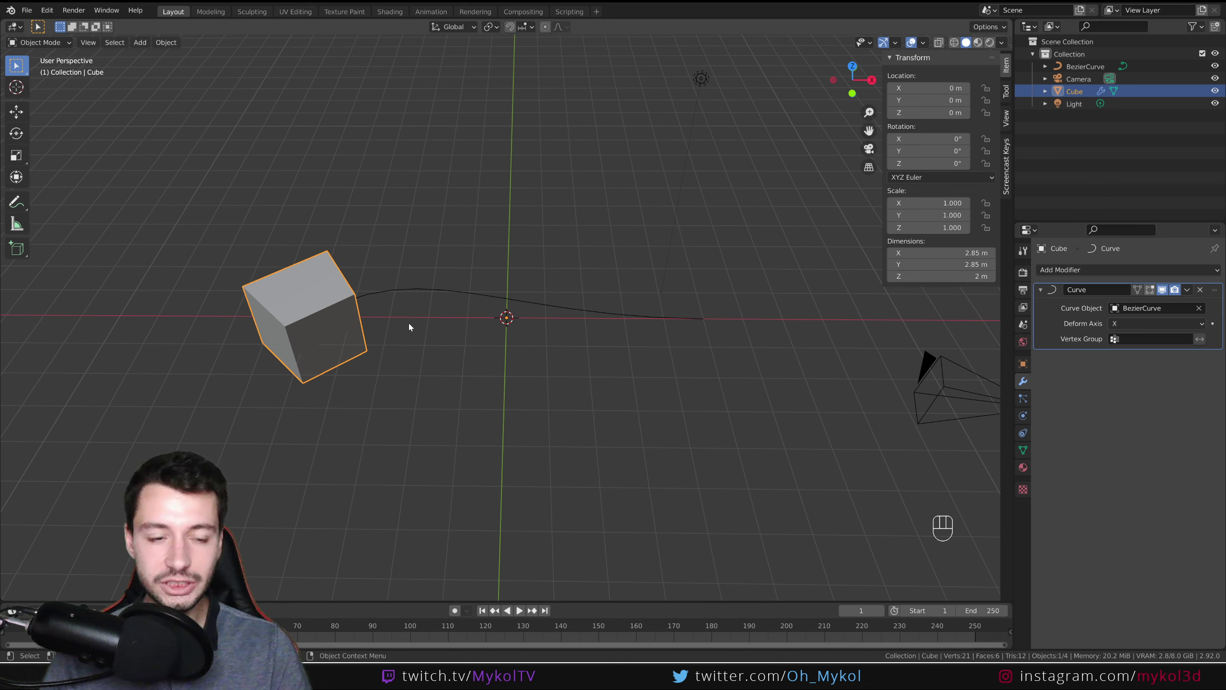
key(g)
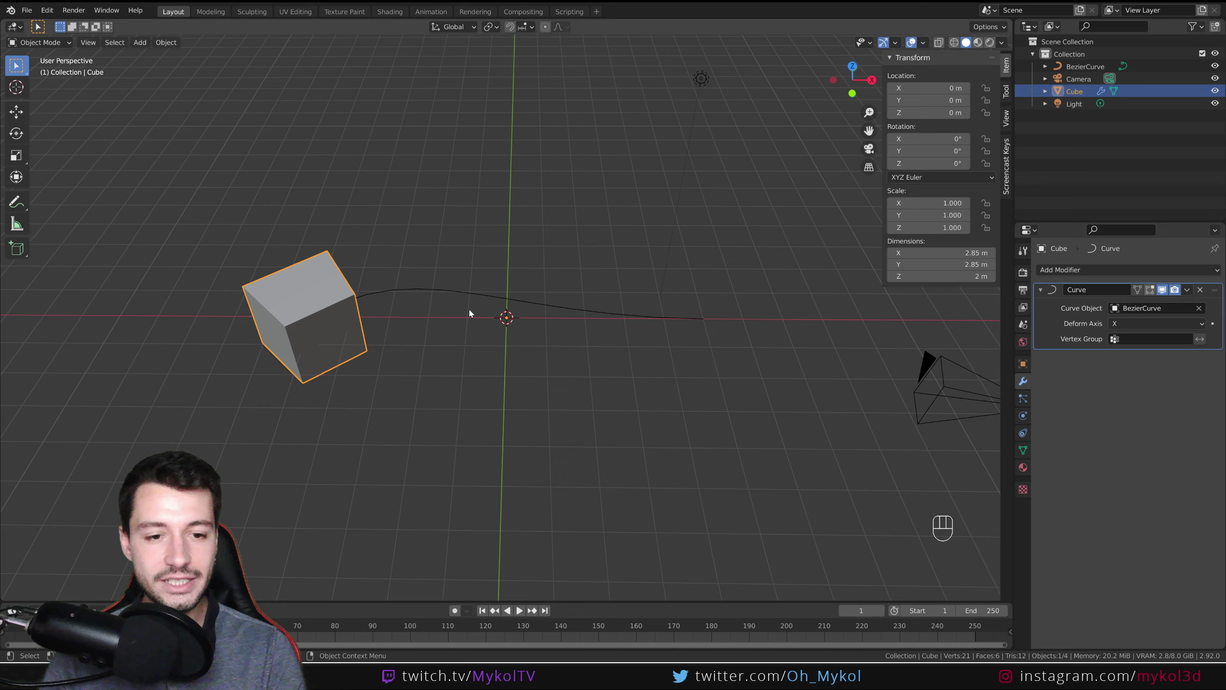
click(484, 296)
drag(477, 344, 485, 393)
key(g)
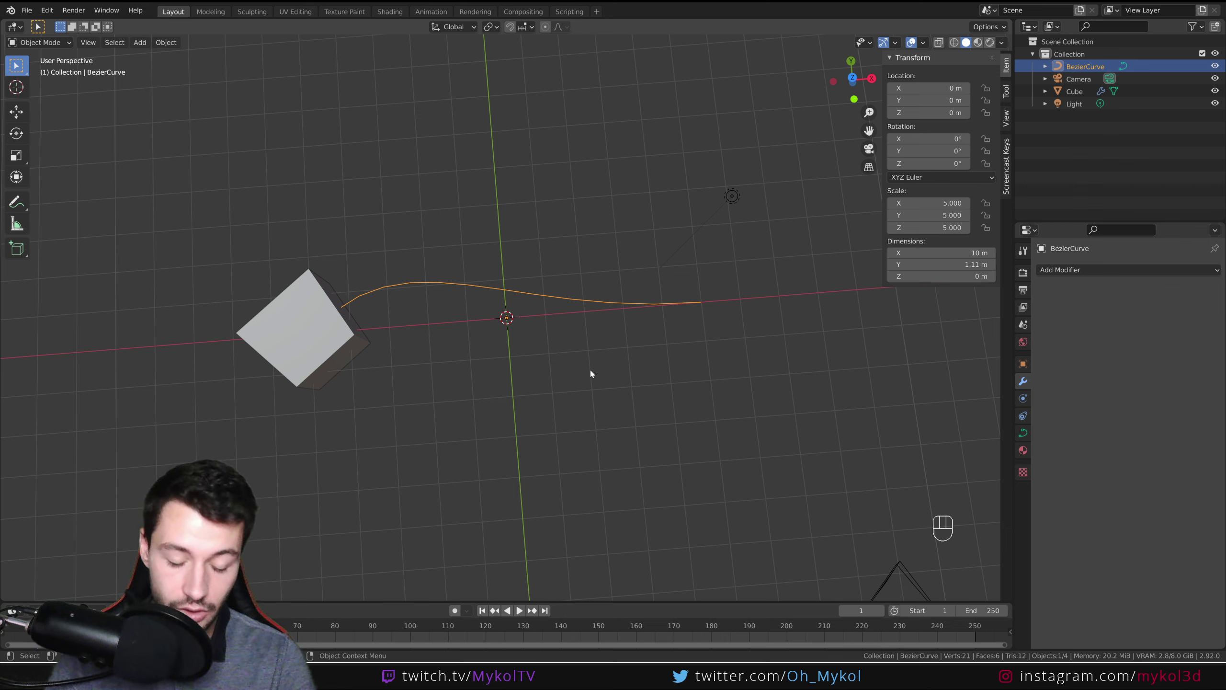
key(g)
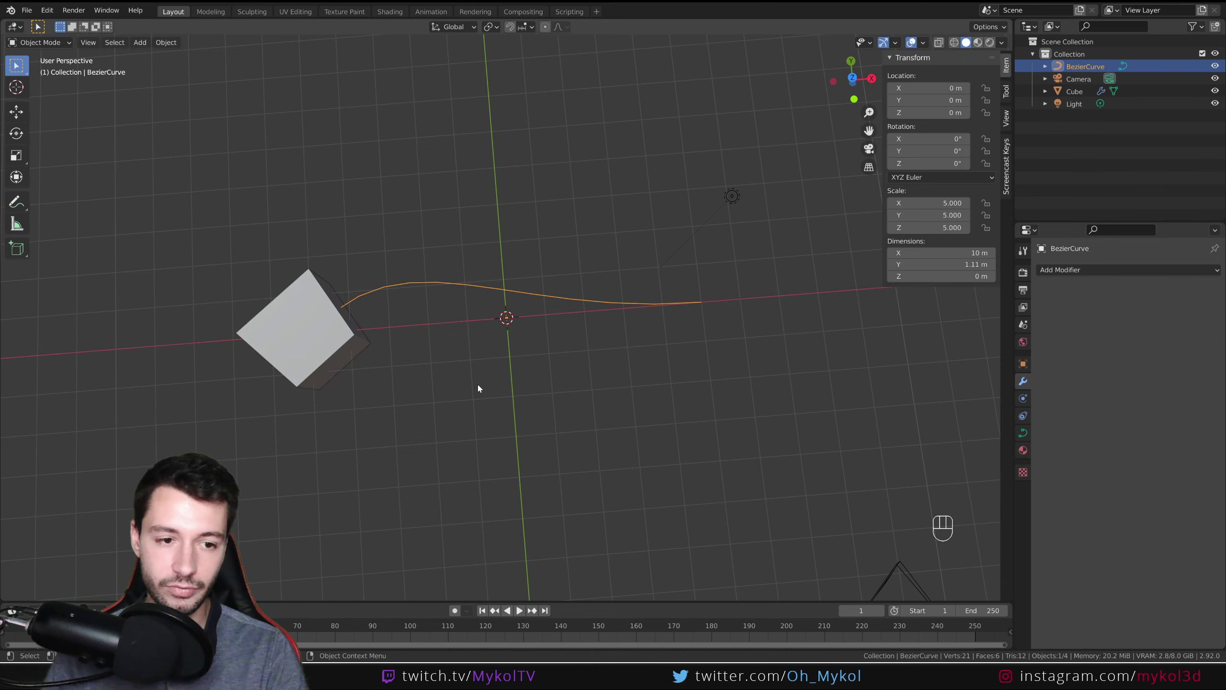
middle_click(547, 487)
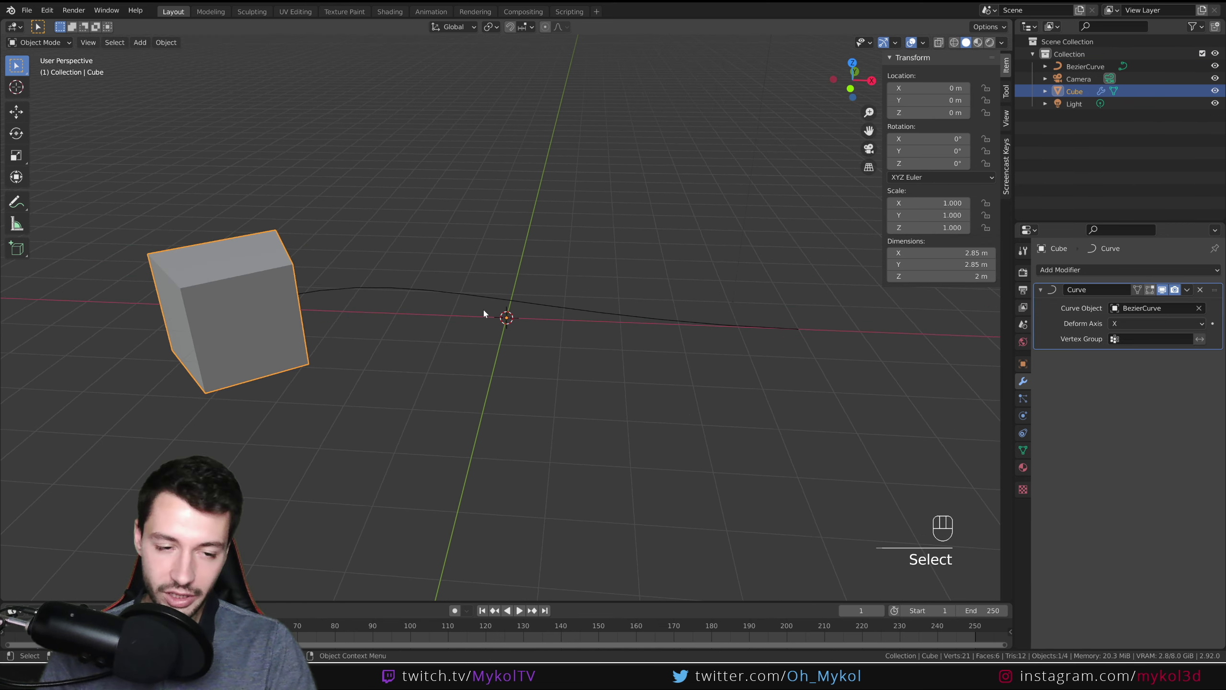
drag(472, 359, 485, 402)
middle_click(484, 377)
key(g)
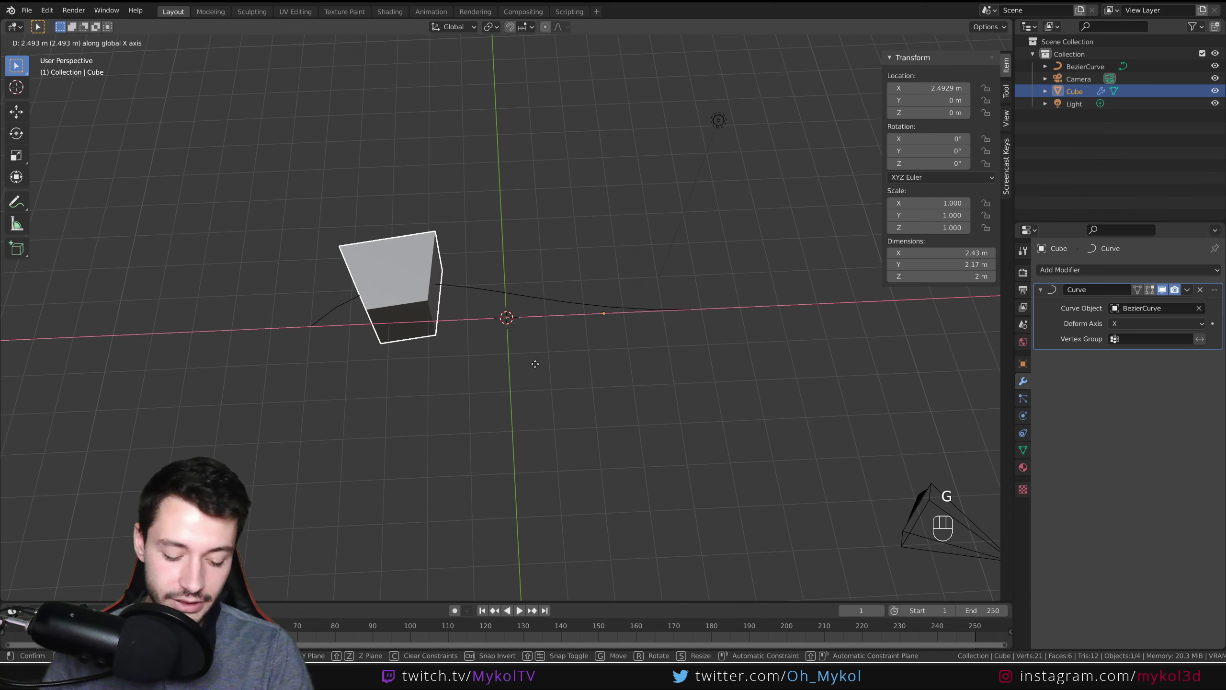
key(g)
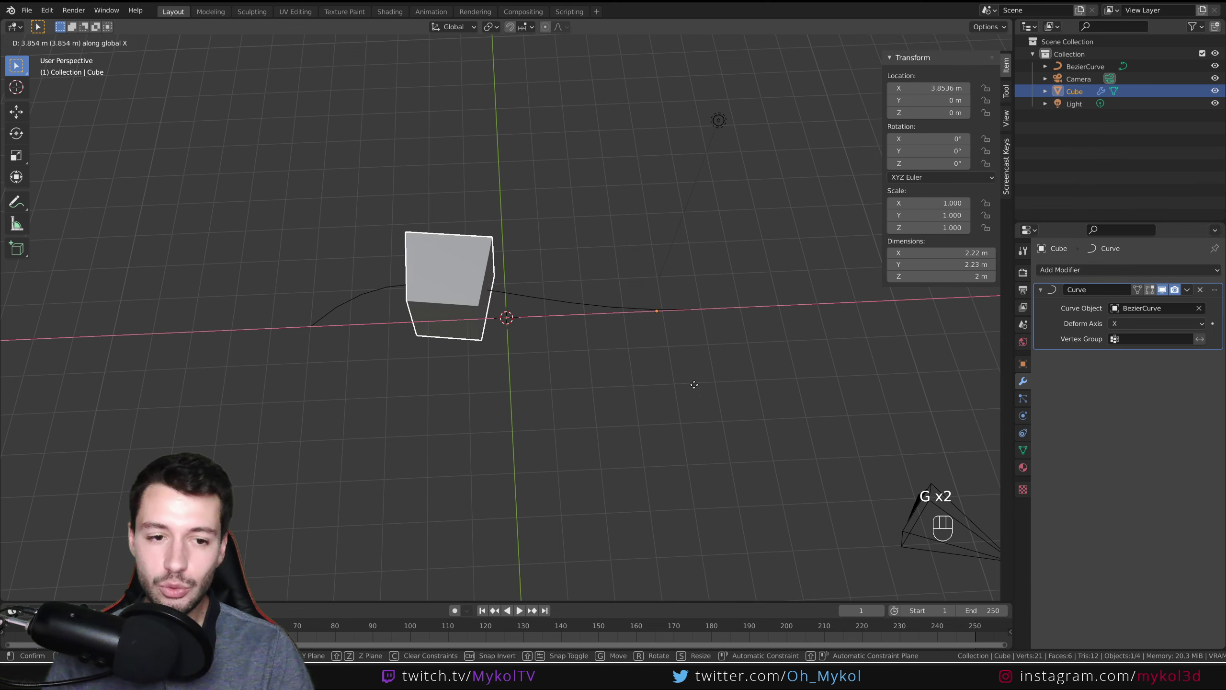
drag(600, 400, 535, 401)
key(g)
drag(554, 428, 595, 391)
key(g)
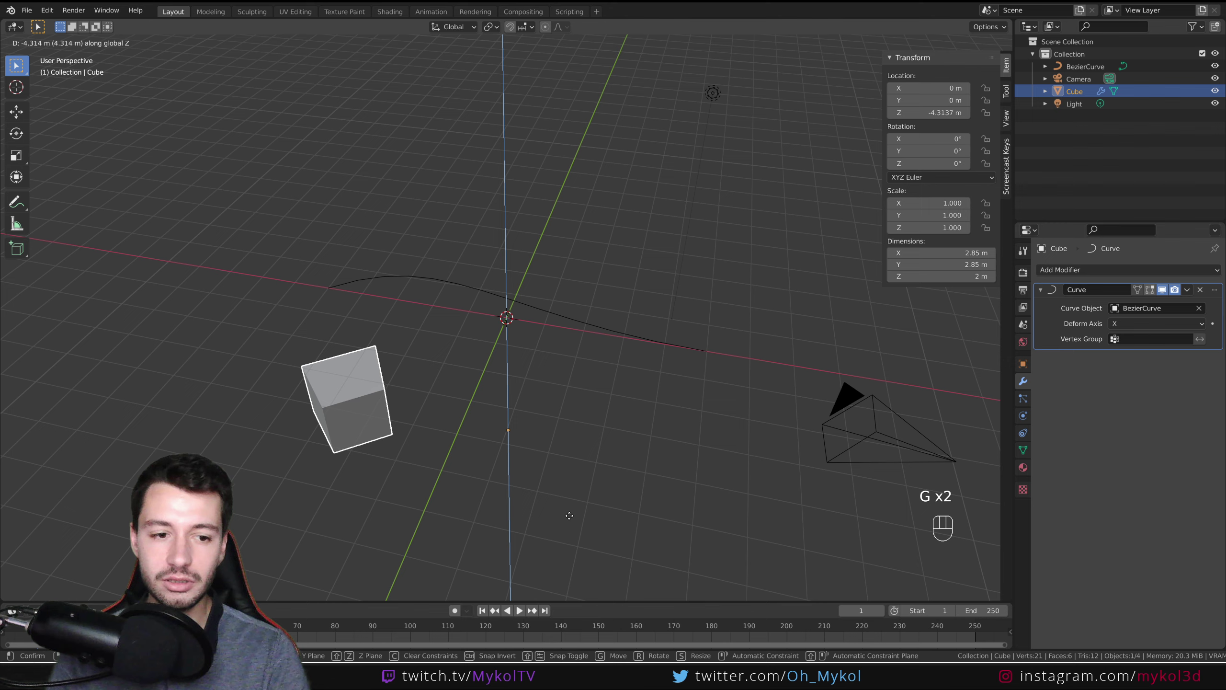
middle_click(577, 404)
drag(524, 363, 458, 374)
key(g)
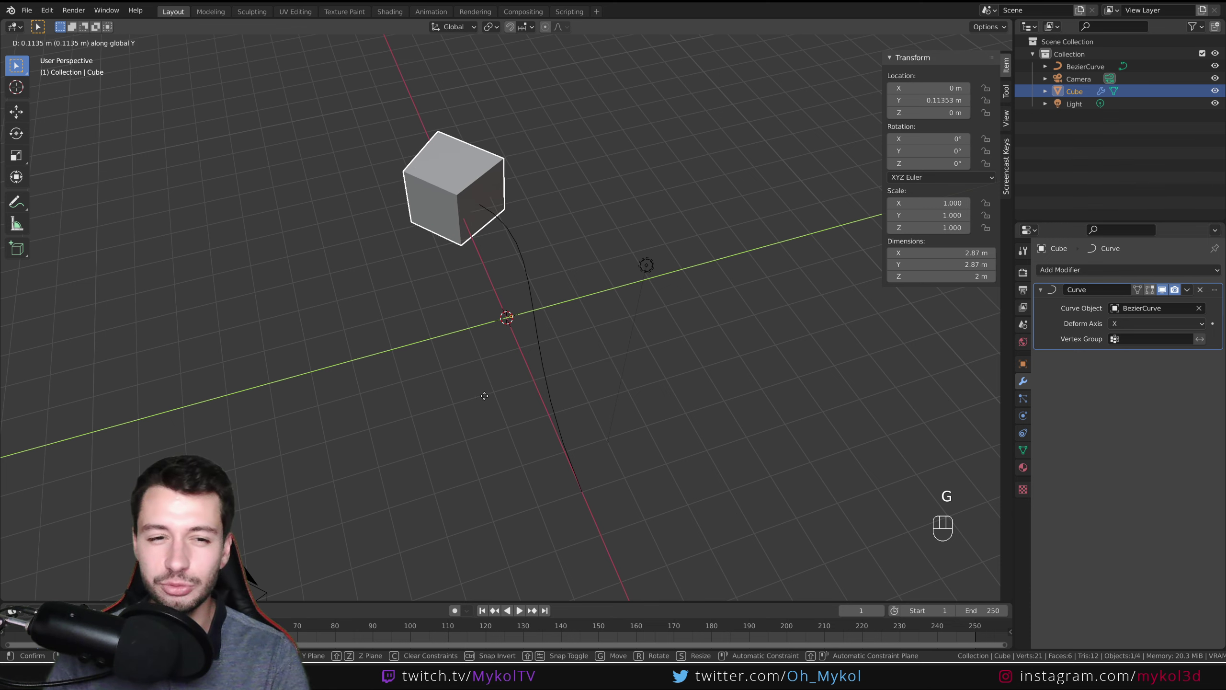
drag(519, 420, 653, 395)
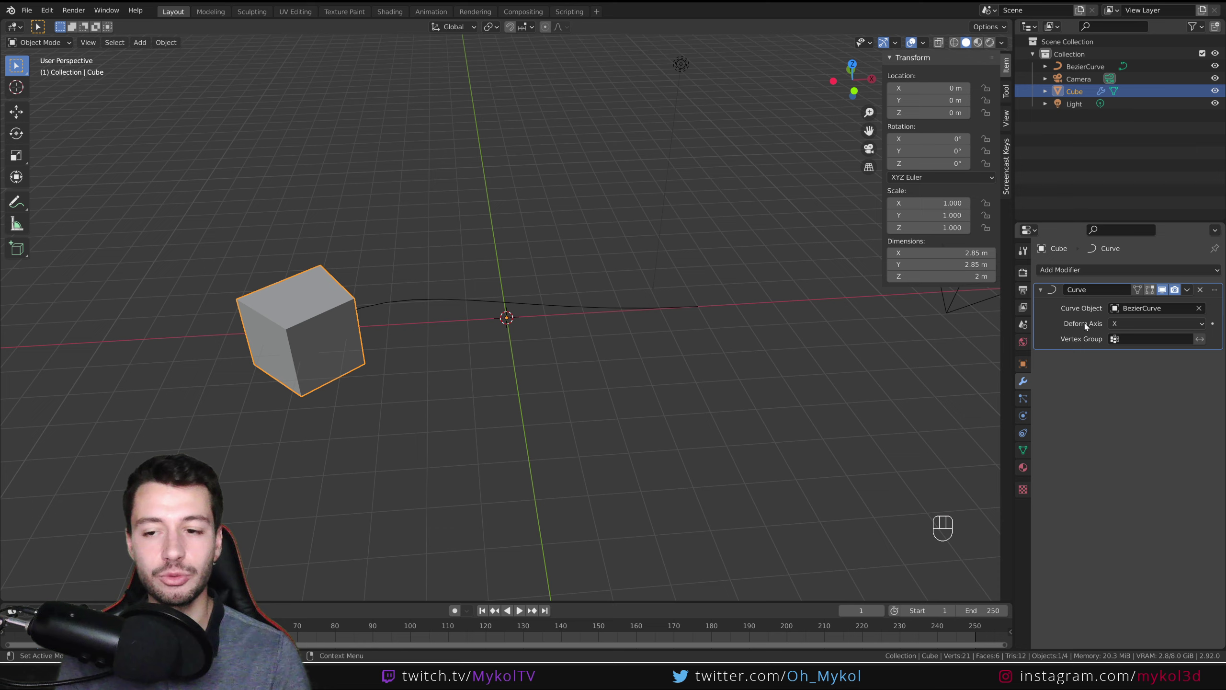
drag(487, 446, 431, 477)
key(g)
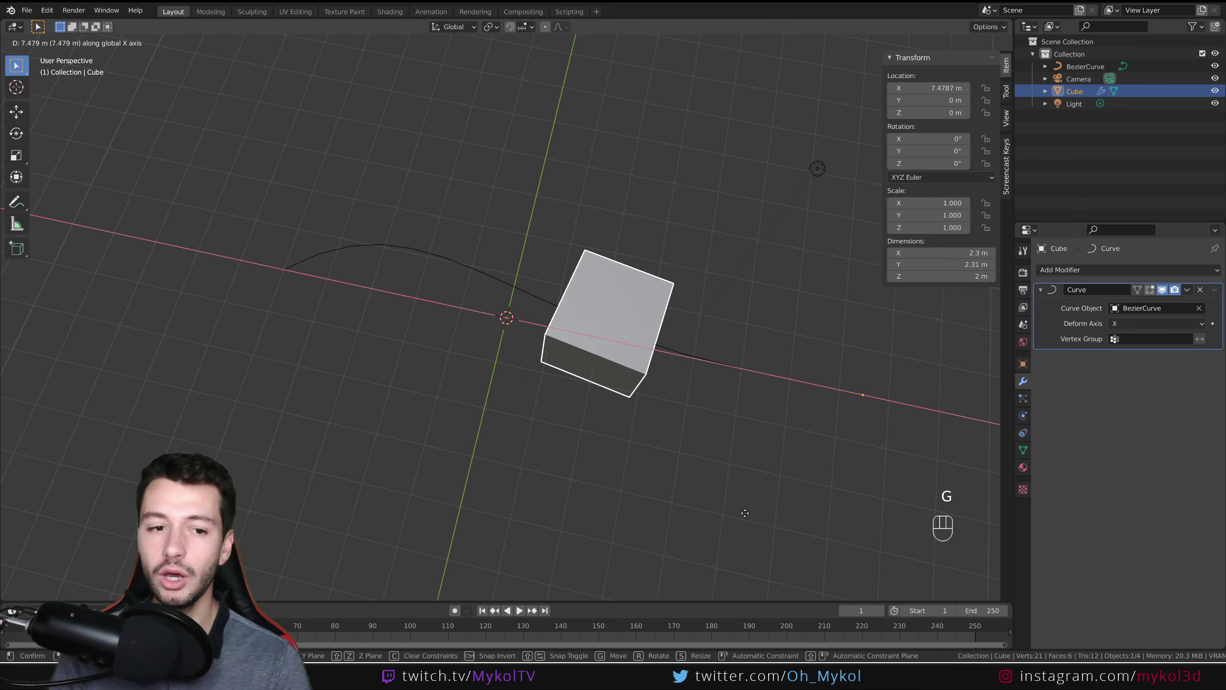
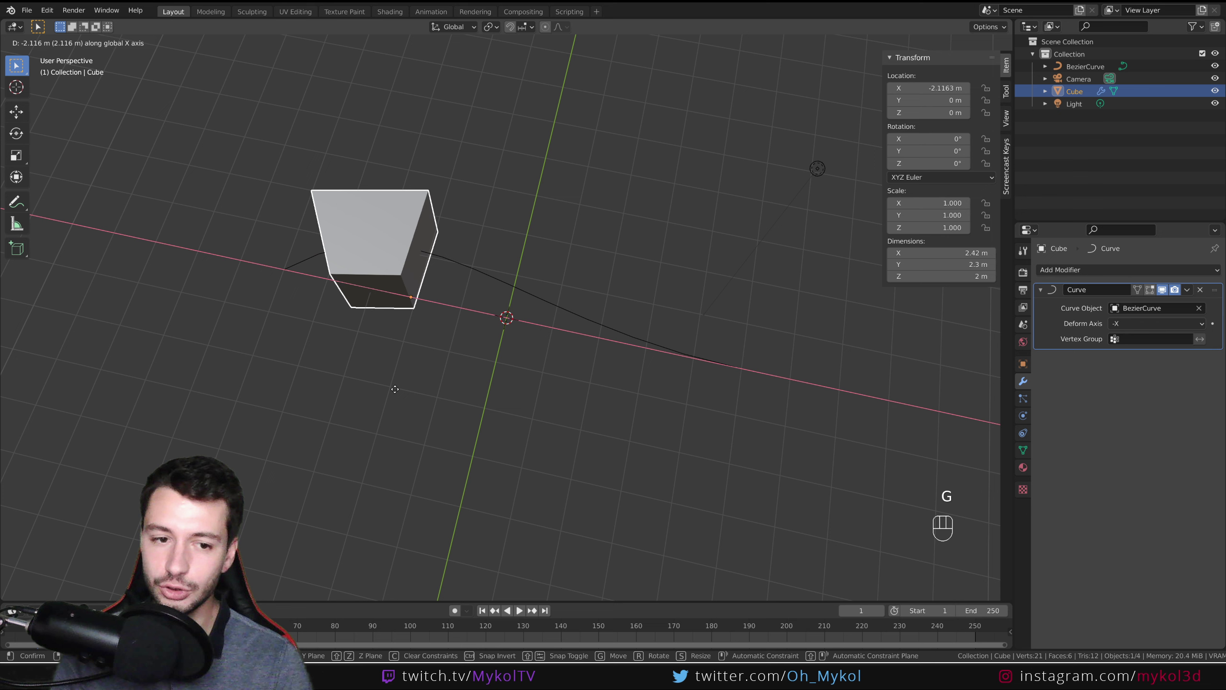
drag(1140, 324, 1131, 370)
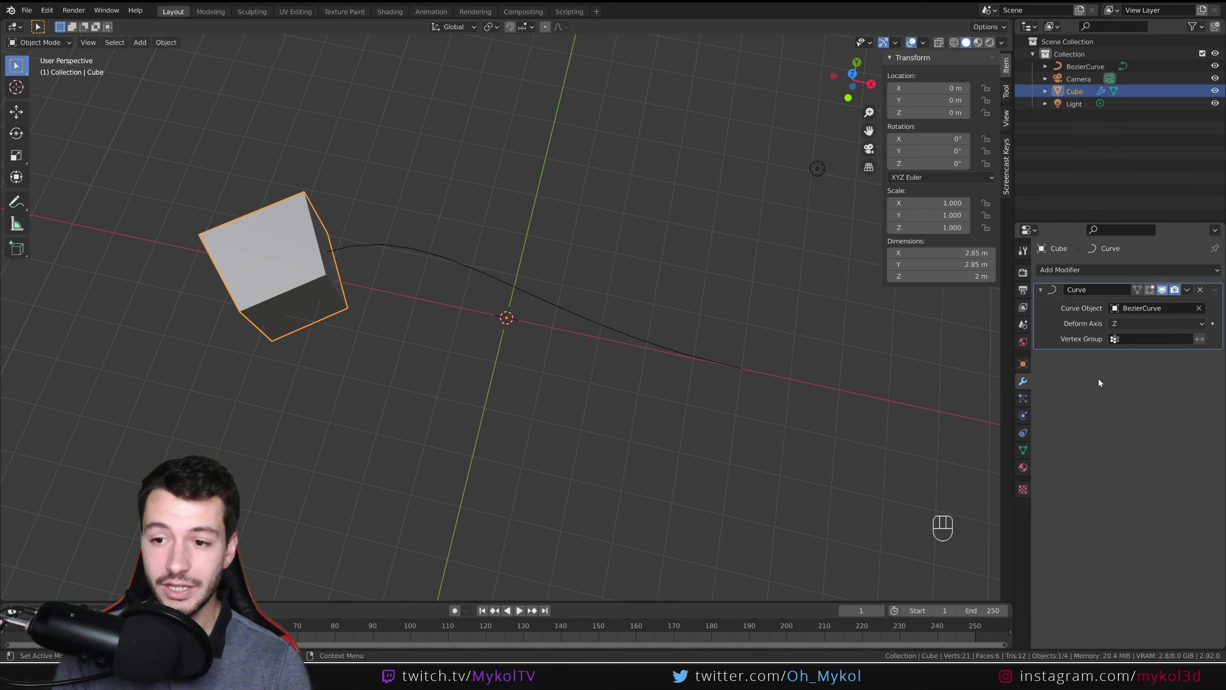
middle_click(513, 479)
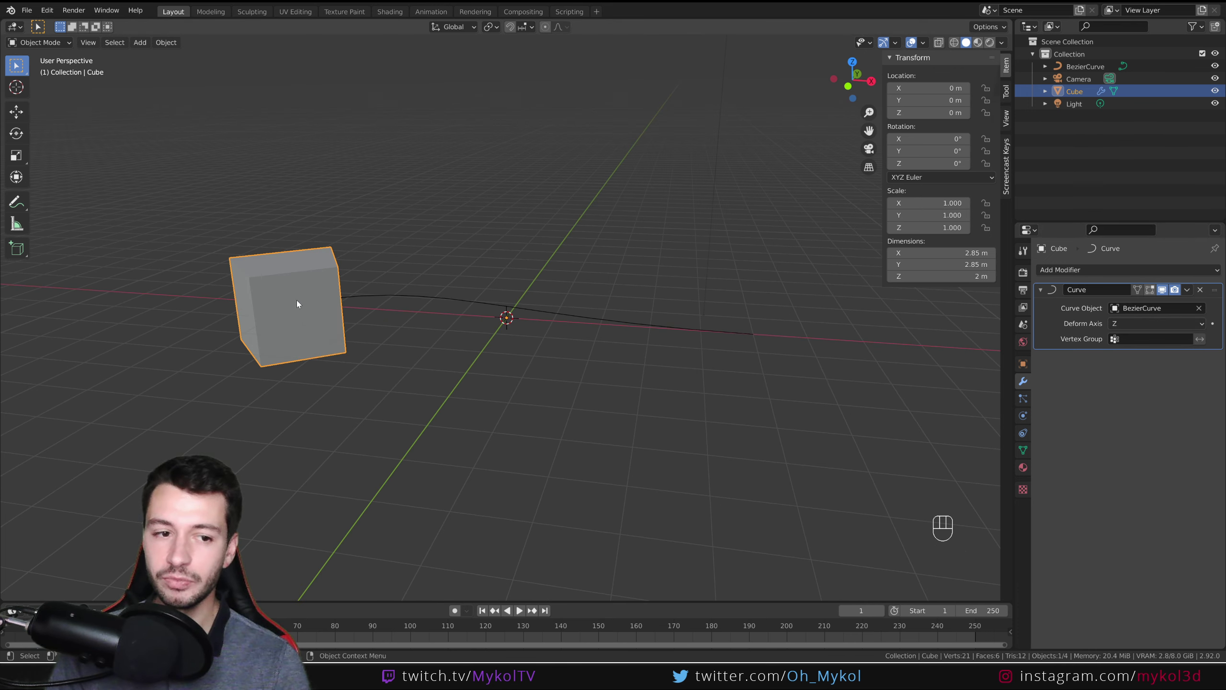
drag(487, 402, 485, 424)
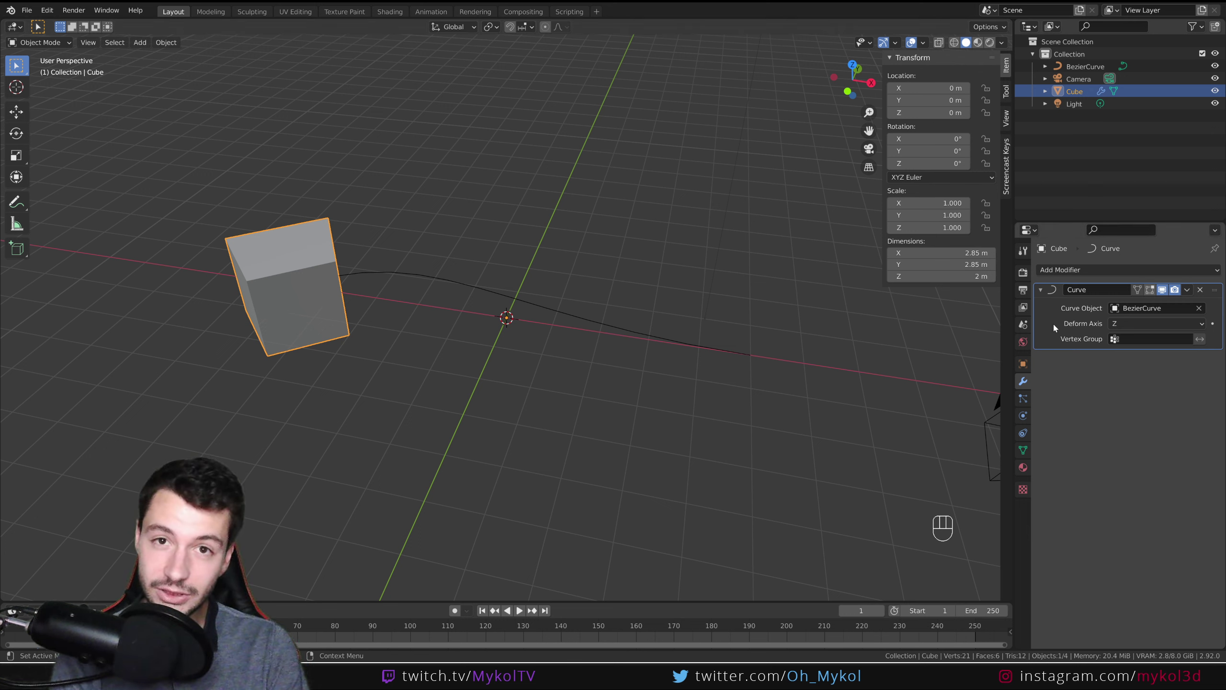
key(g)
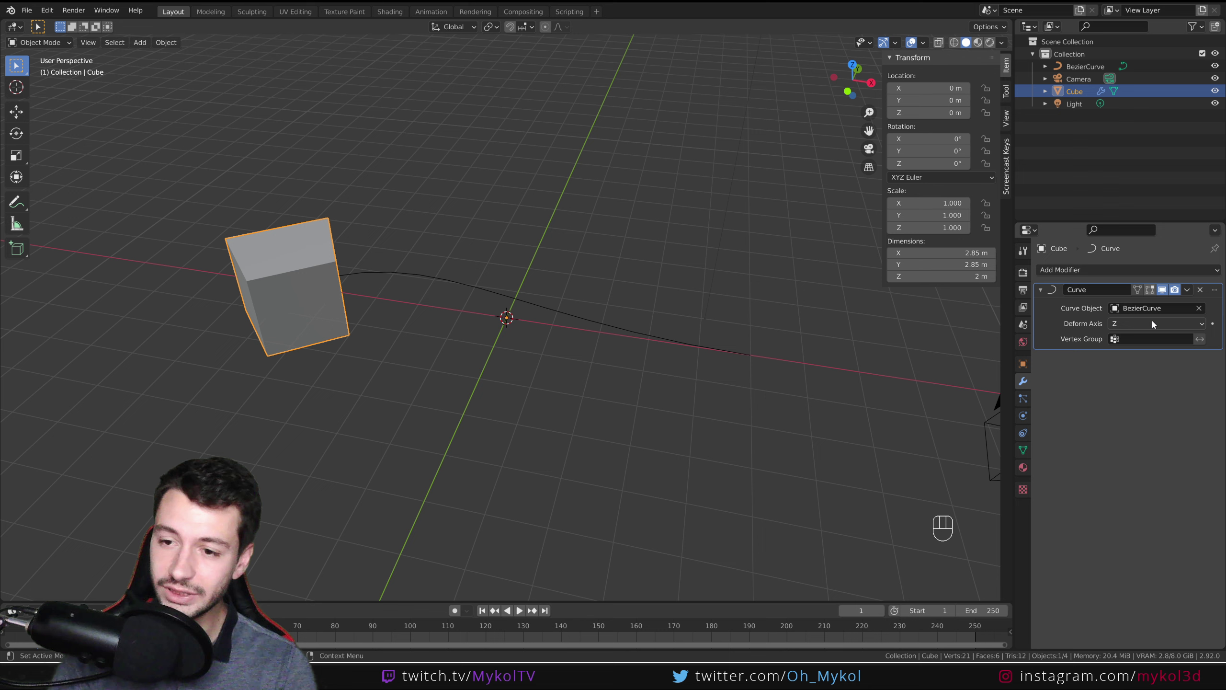
drag(1150, 328, 1134, 340)
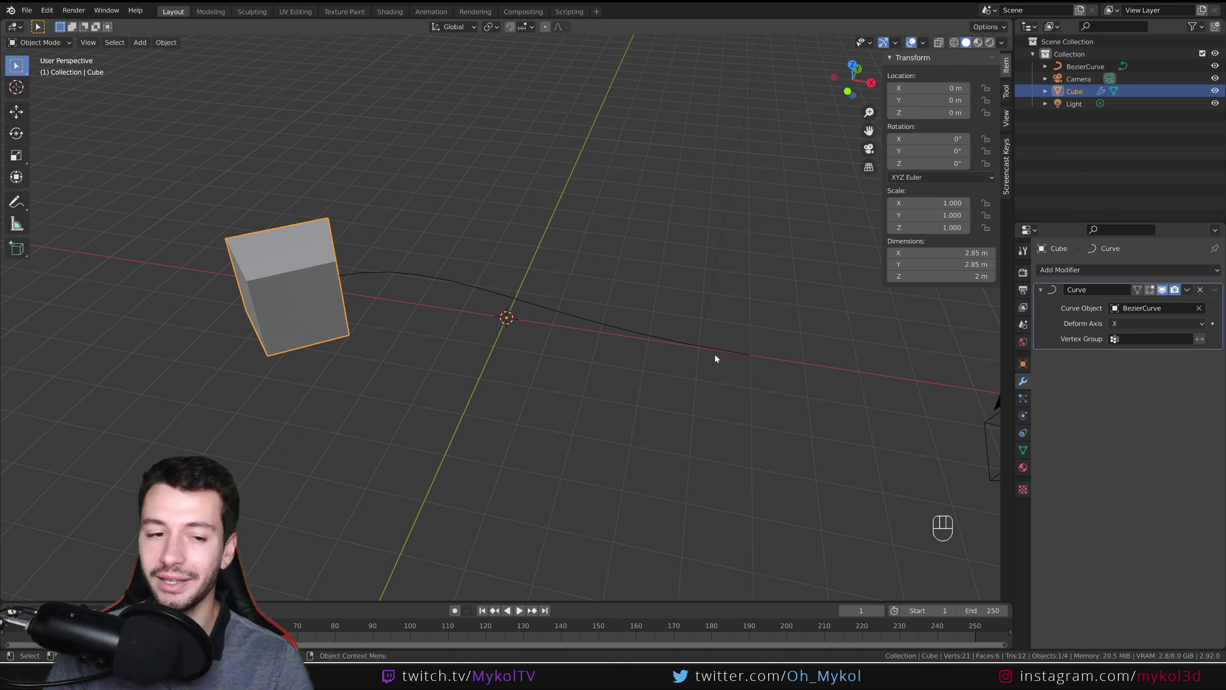
click(1168, 328)
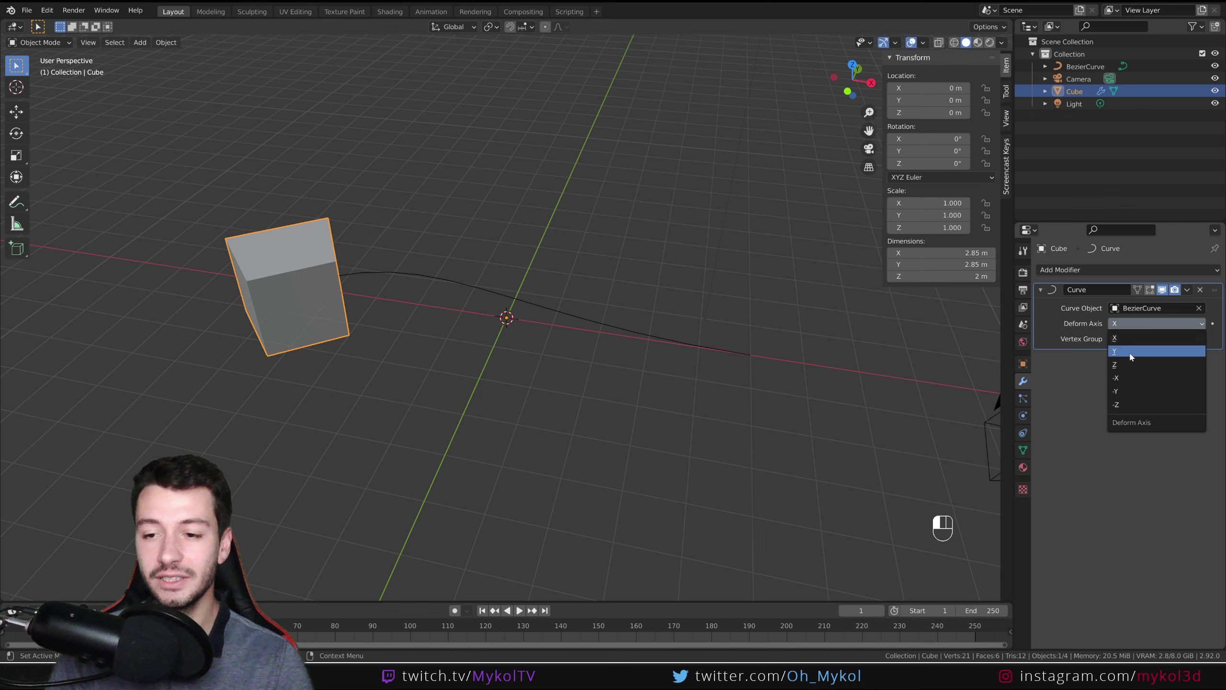
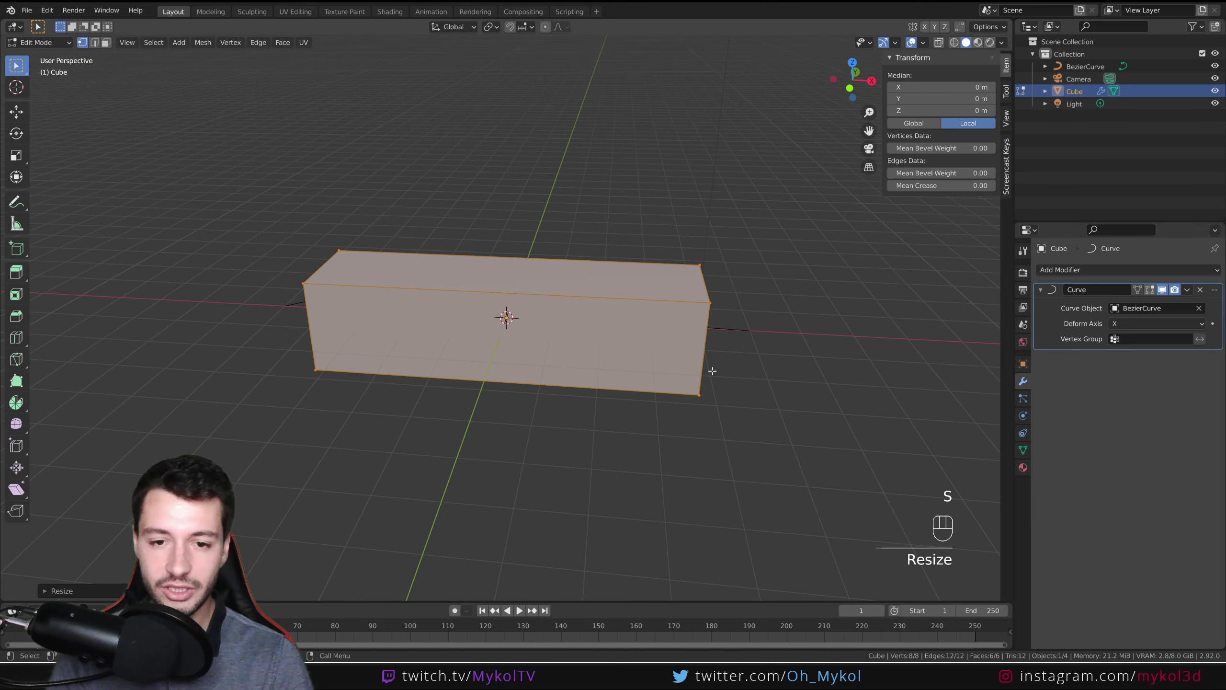
- Loop-cut the long box into many crosswise segments and return to Object Mode
key(ctrl+r)
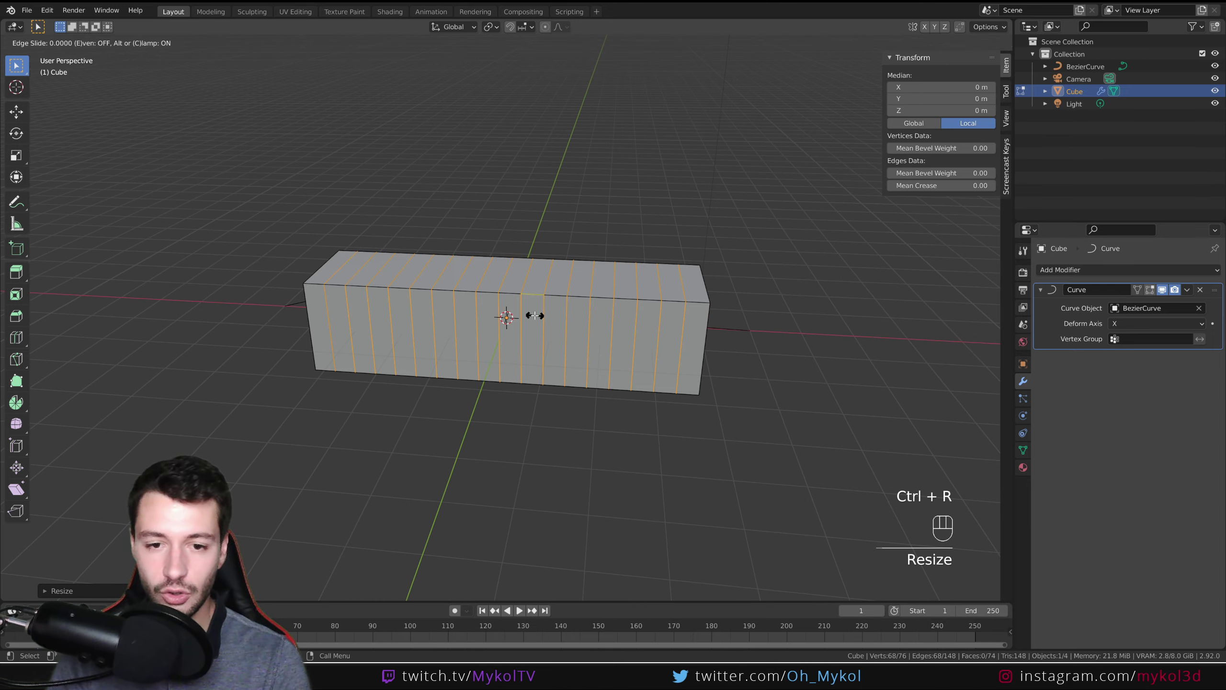
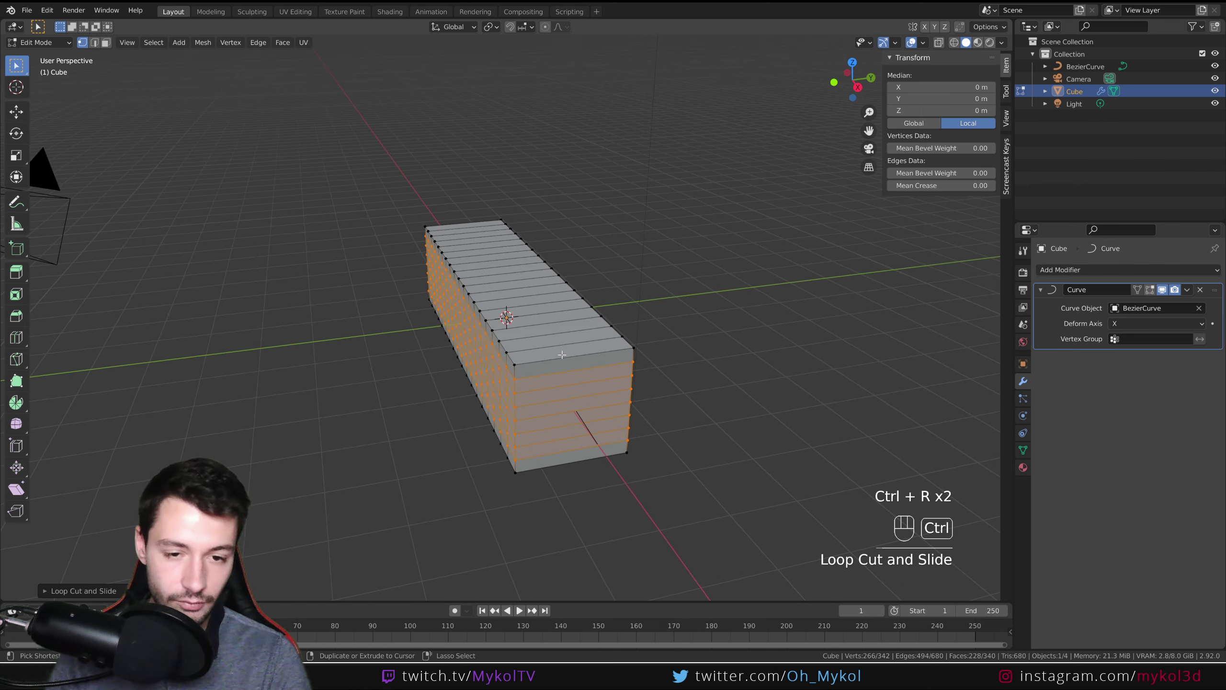
key(ctrl+r)
key(Tab)
- Add a Subdivision Surface modifier to the cube and slide it along X to follow the curve
drag(490, 365, 553, 366)
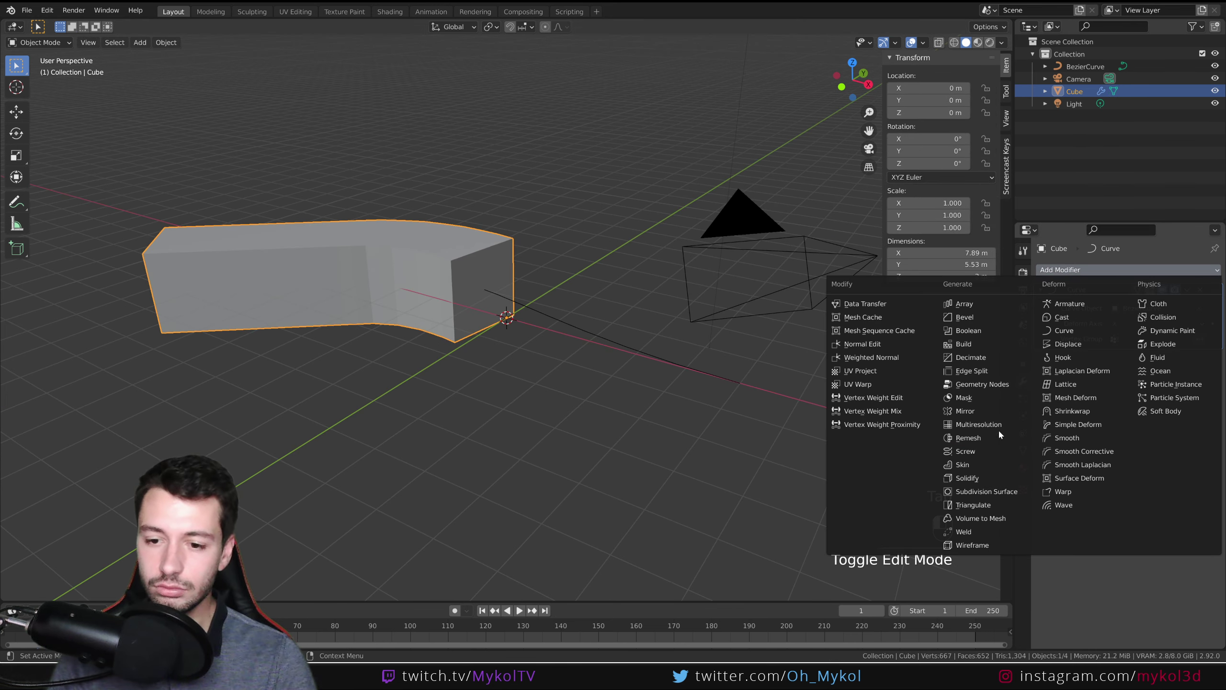
right_click(479, 284)
drag(411, 358, 466, 383)
drag(459, 367, 636, 368)
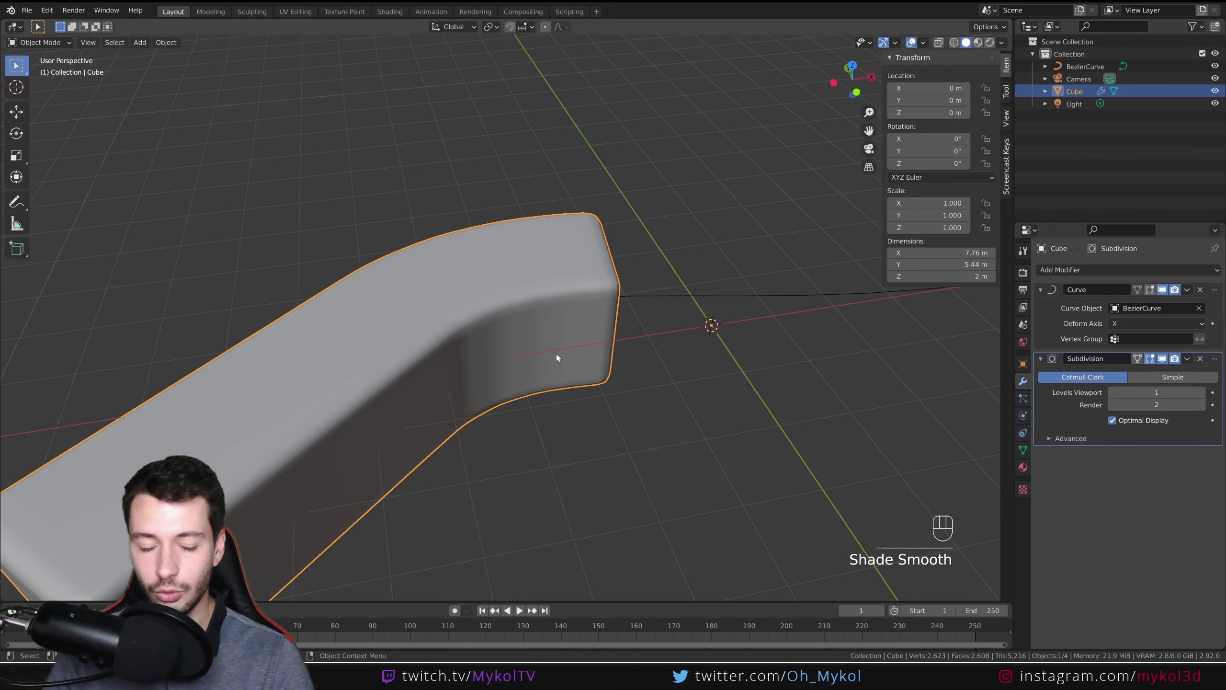
key(g)
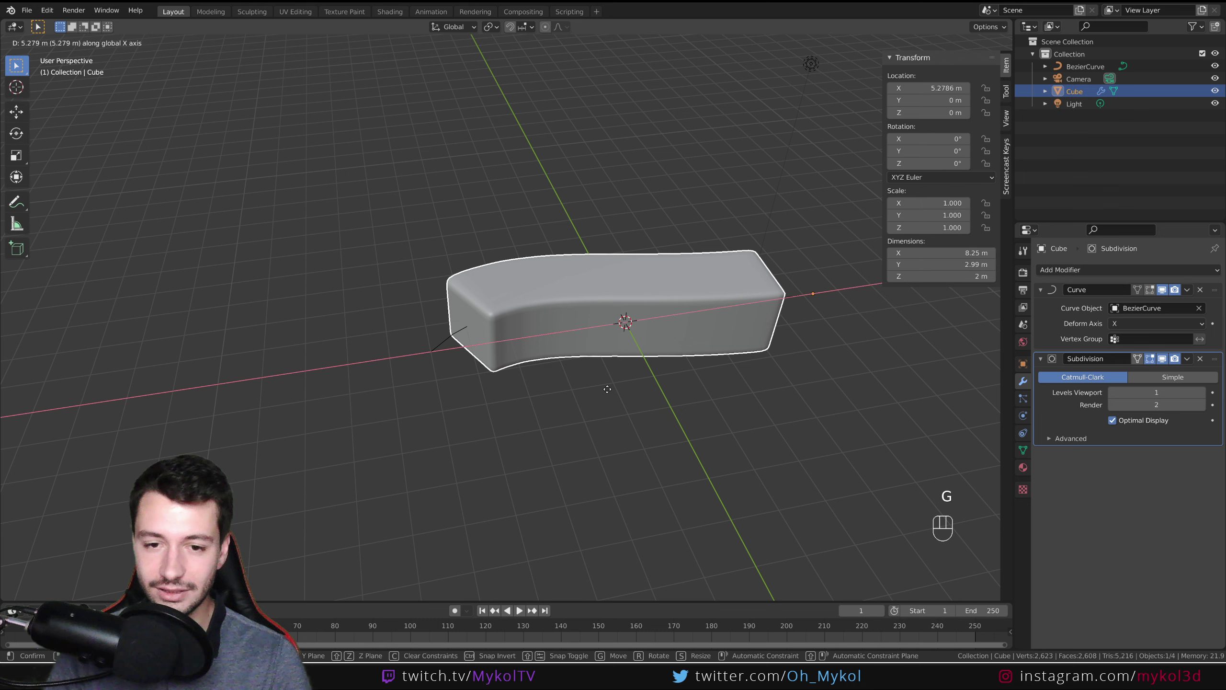
key(g)
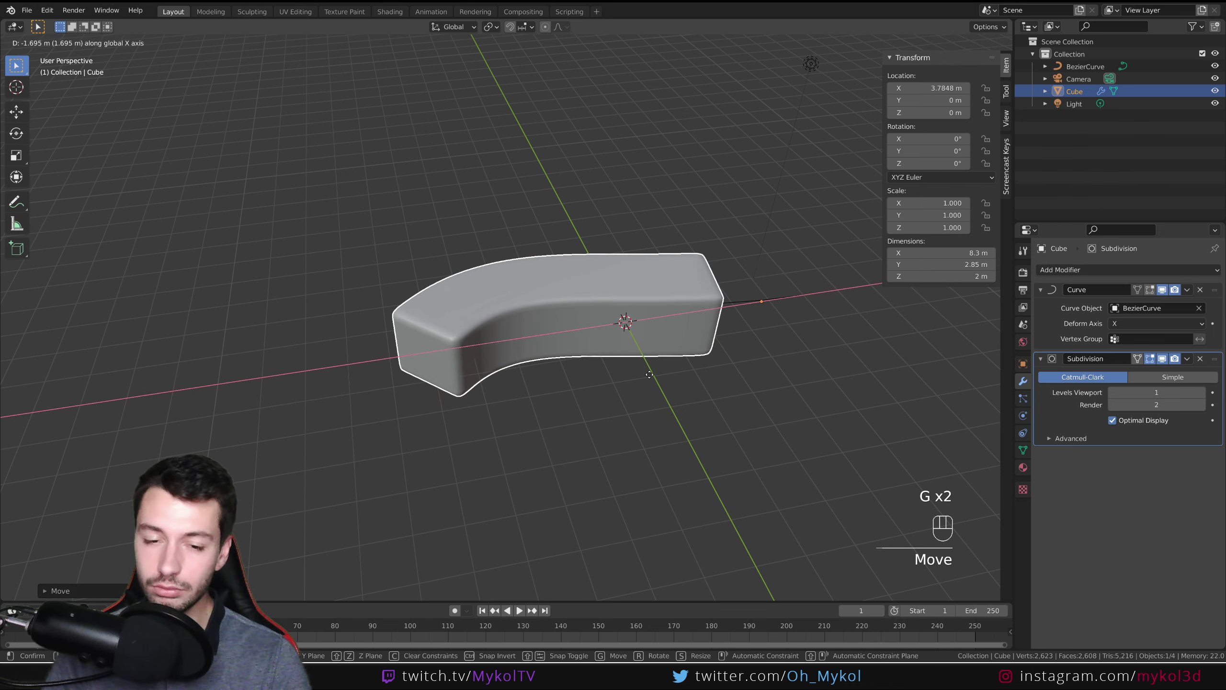
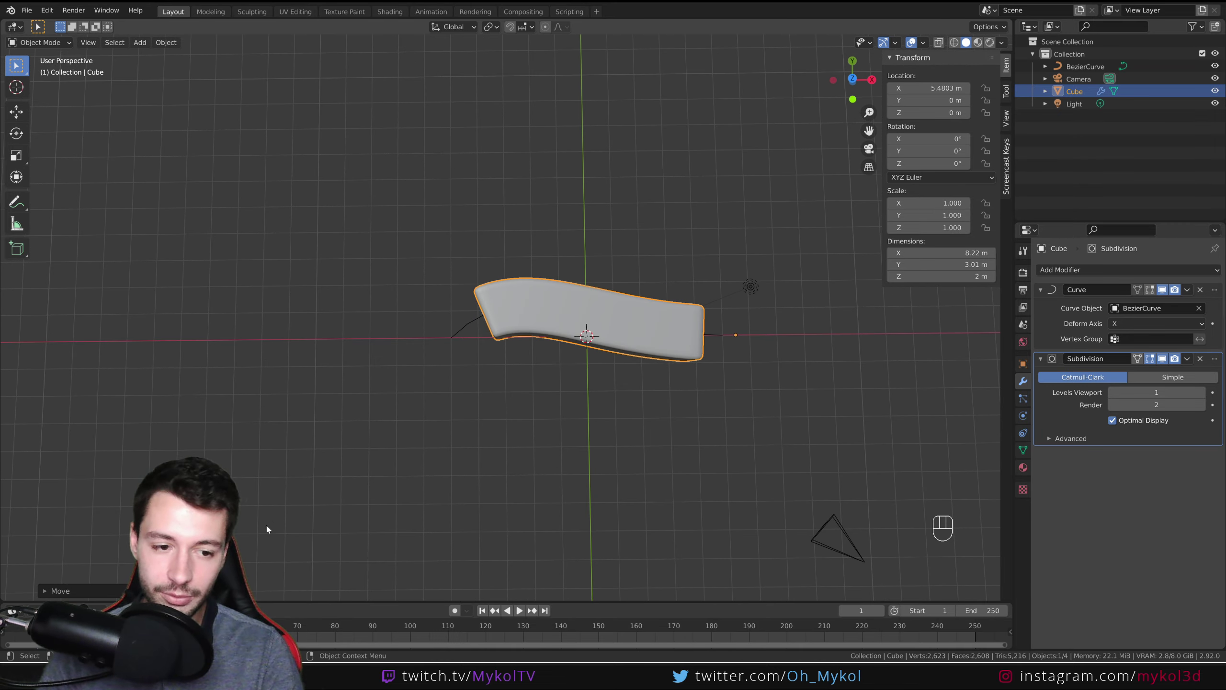
key(g)
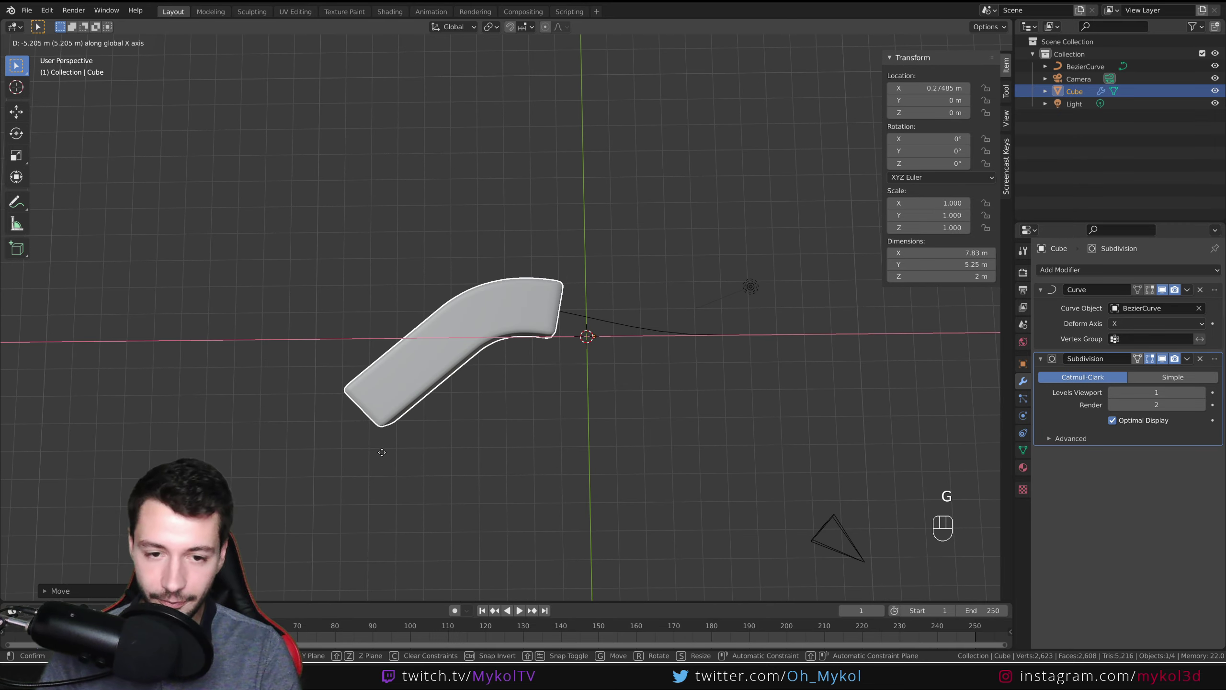
- Scale edge loops outward into bulging ridges, then select the Bezier curve
middle_click(631, 501)
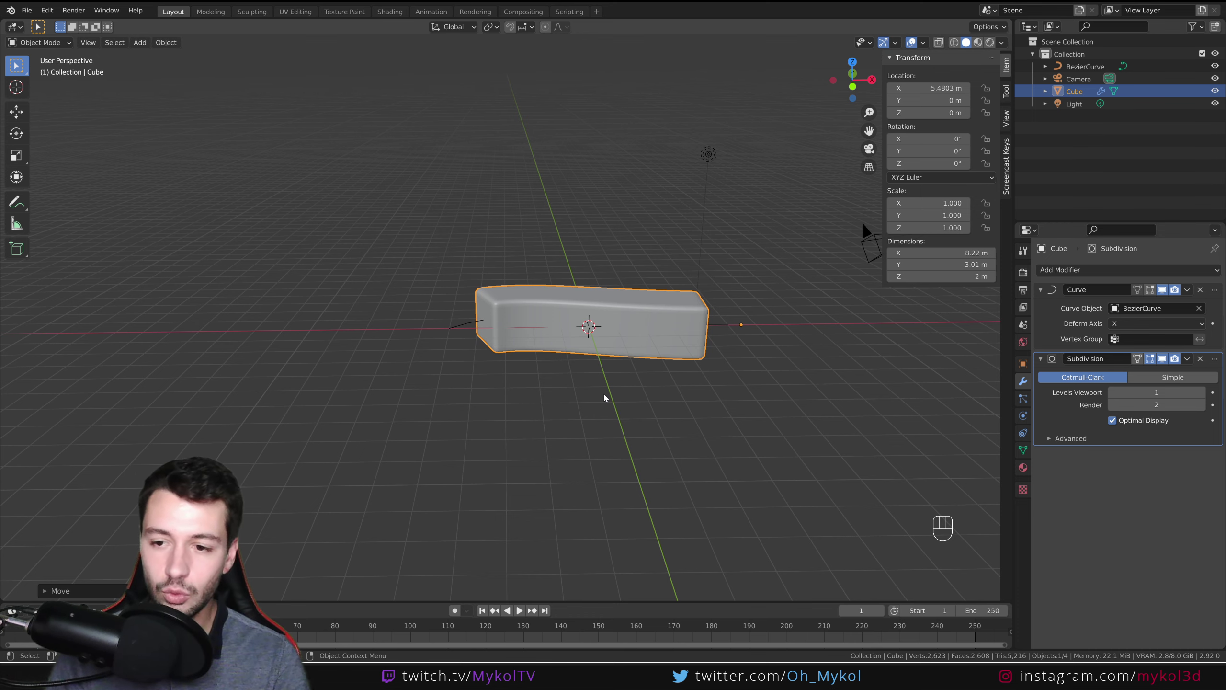
drag(688, 301, 513, 324)
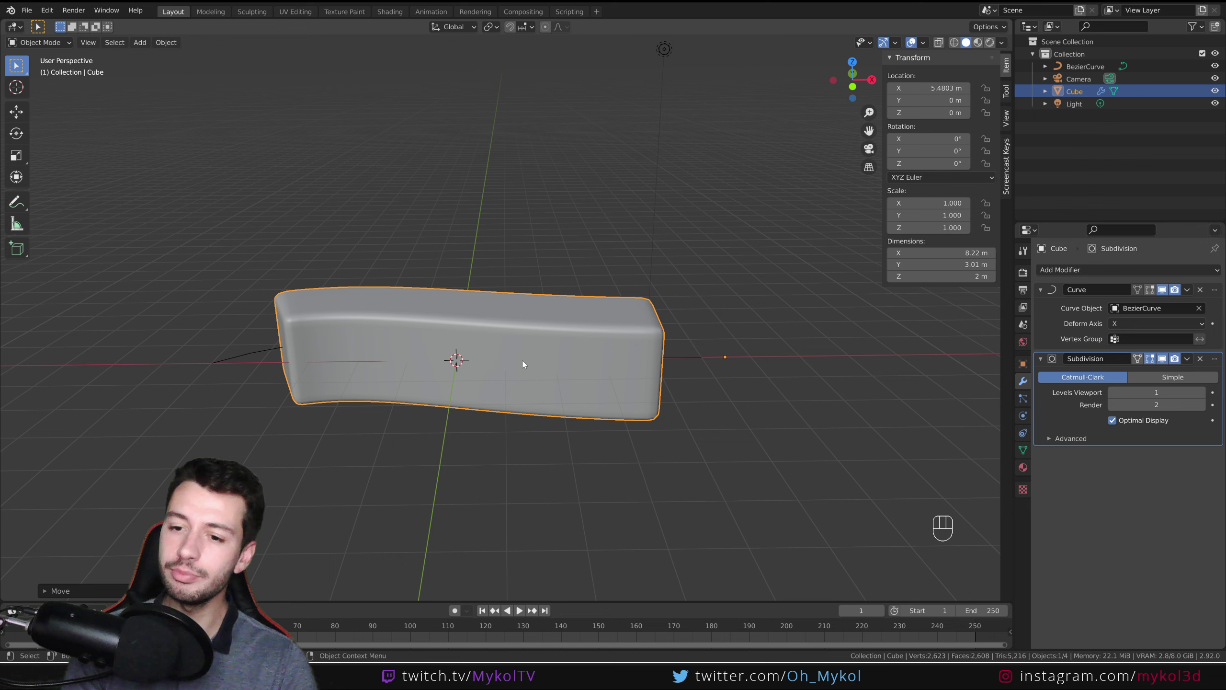
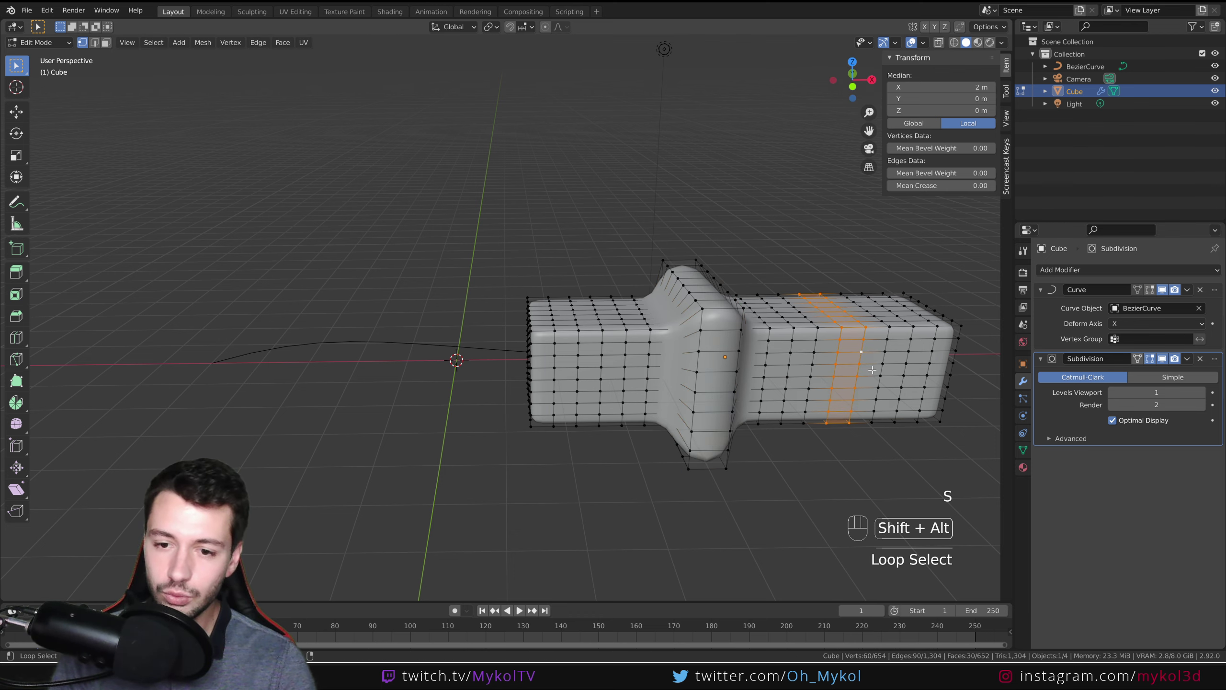
key(s)
key(Tab)
drag(565, 394, 557, 474)
middle_click(434, 403)
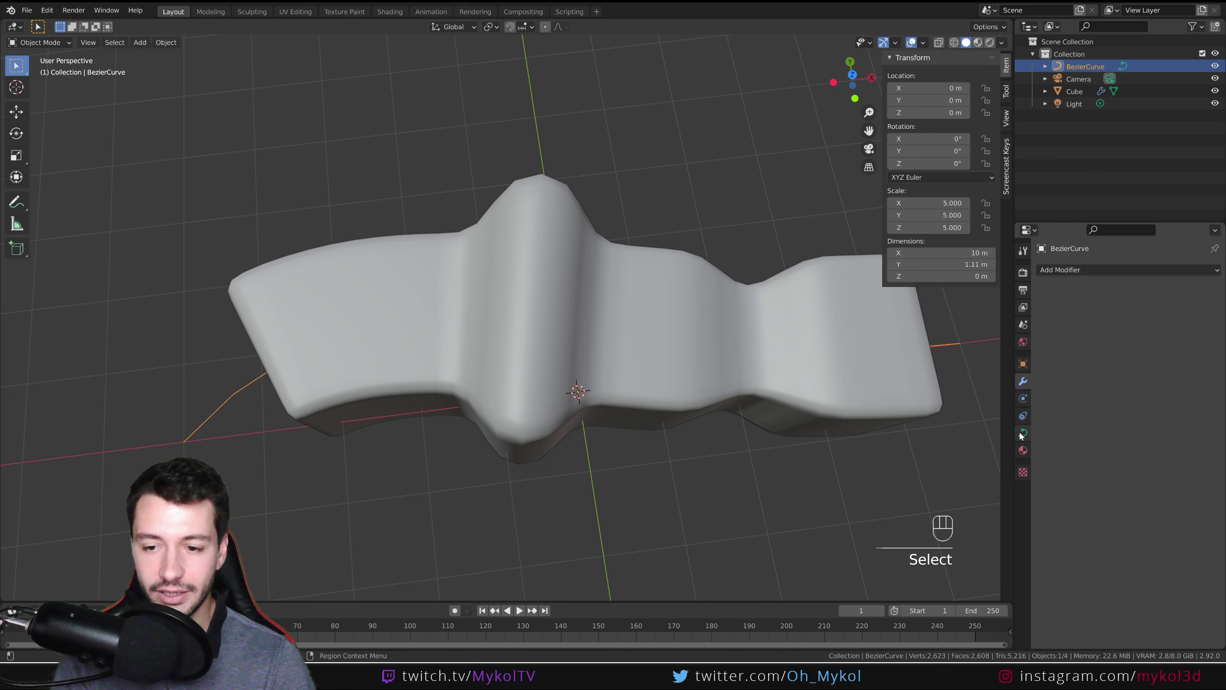
- Set the Bezier curve's Resolution Preview U to 32 in its shape settings
click(1023, 434)
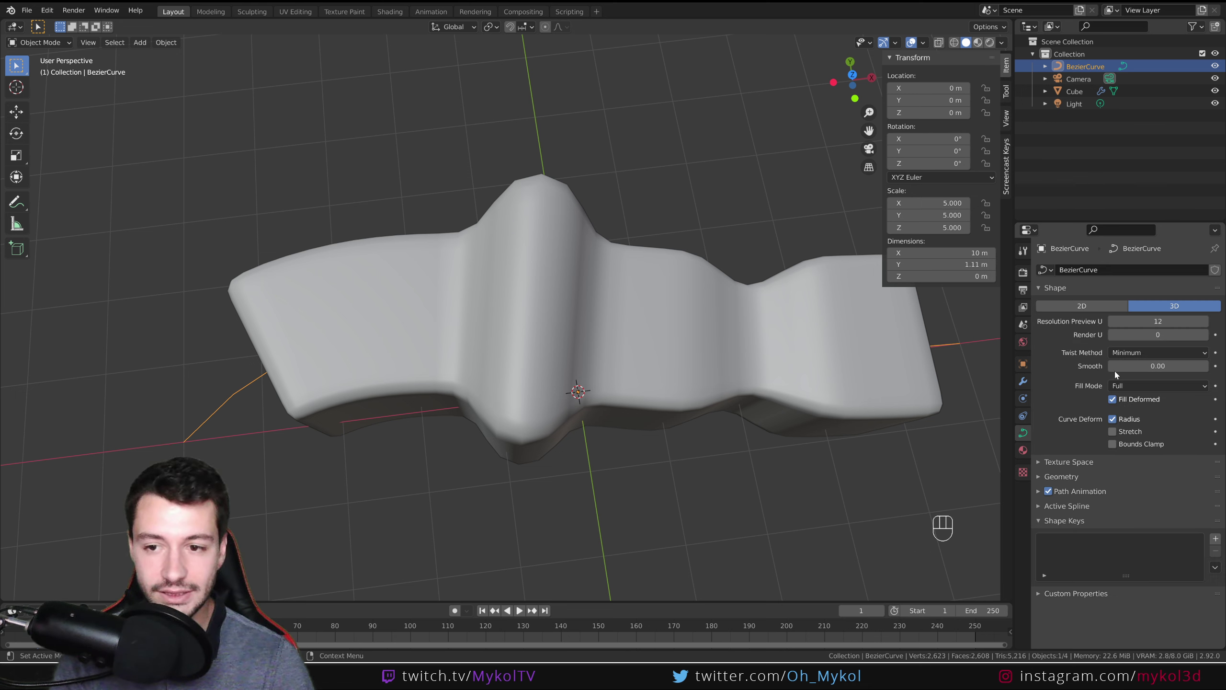
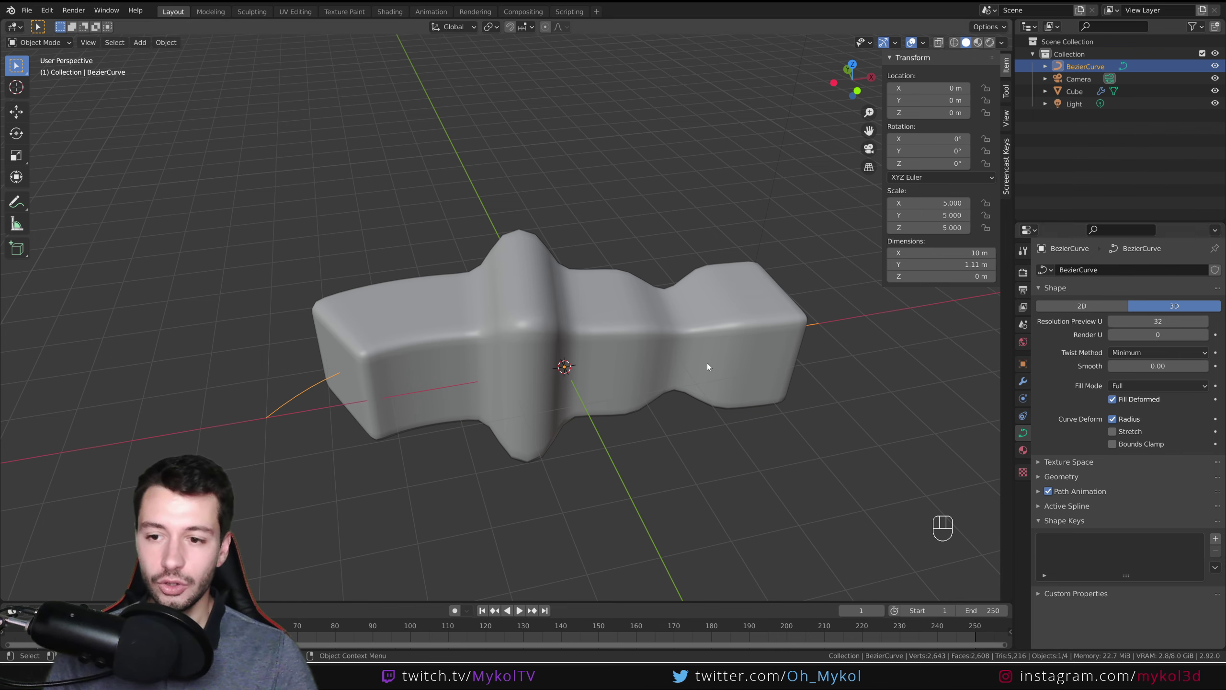
- Rotate and move a control point of the Bezier curve in Edit Mode, then return to Object Mode
drag(534, 408, 639, 401)
key(Tab)
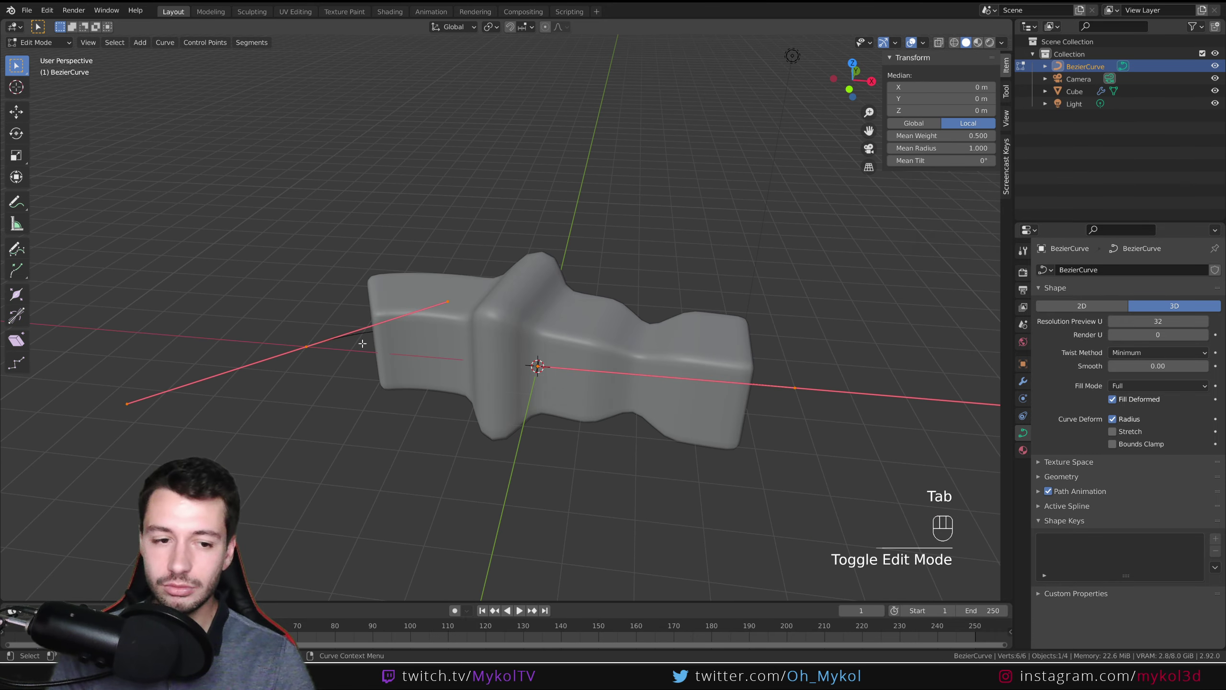
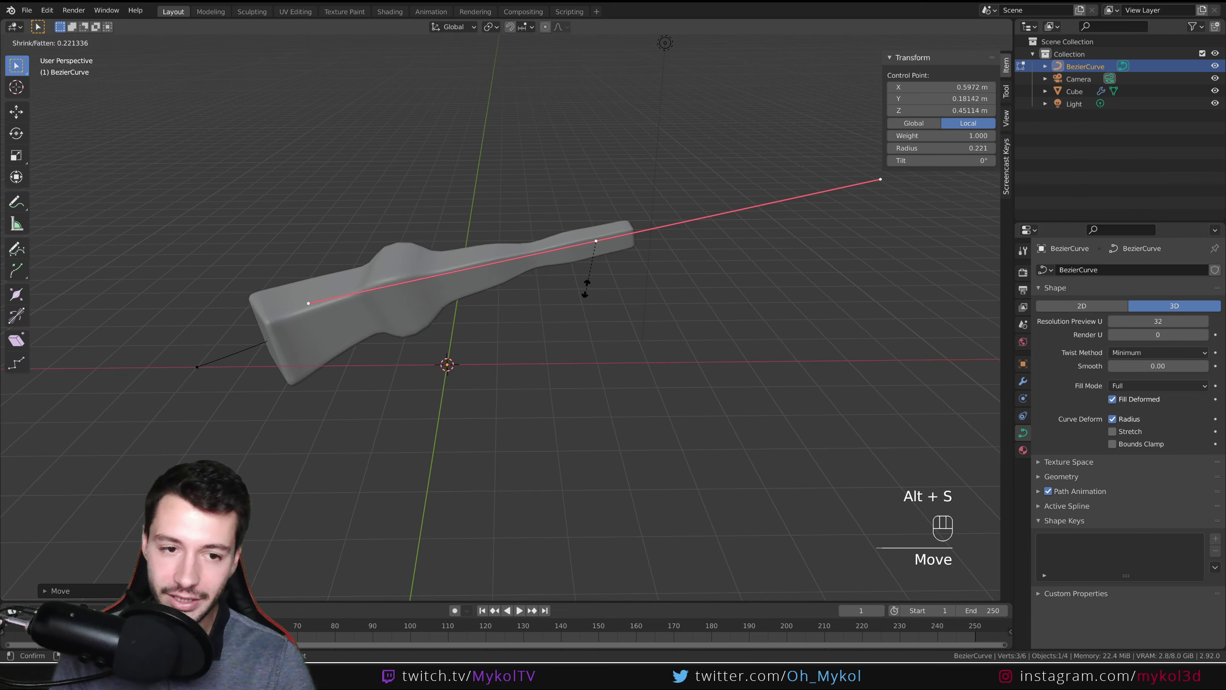
key(r)
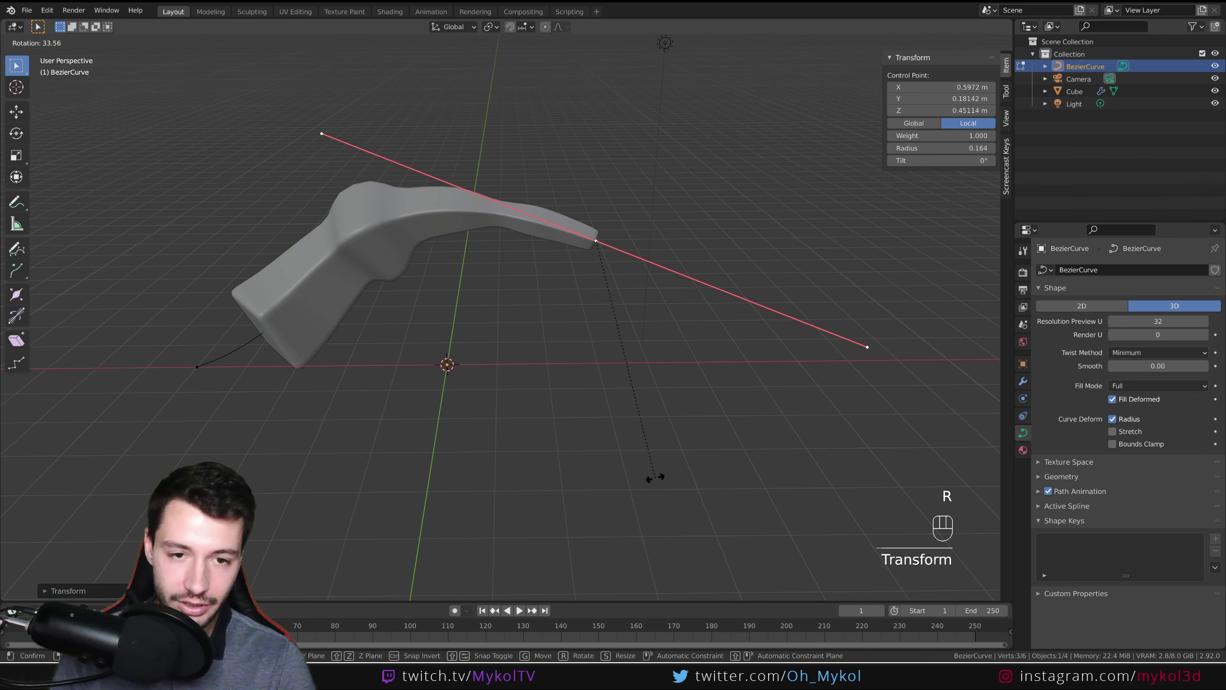
key(g)
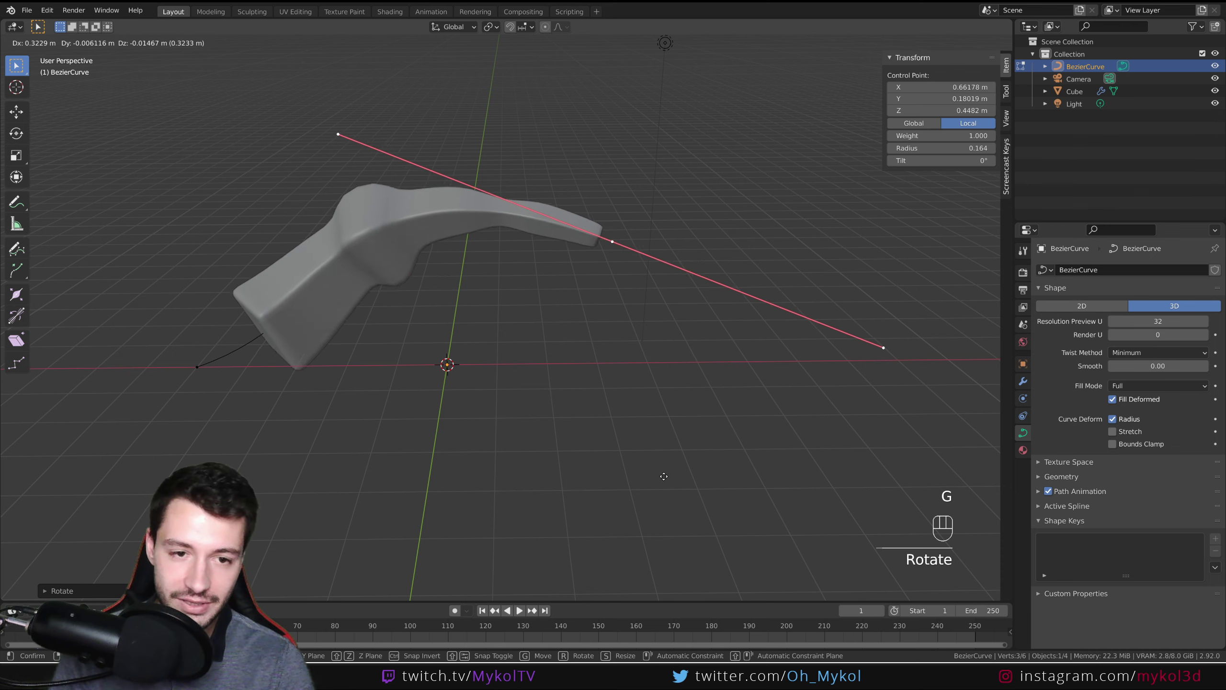
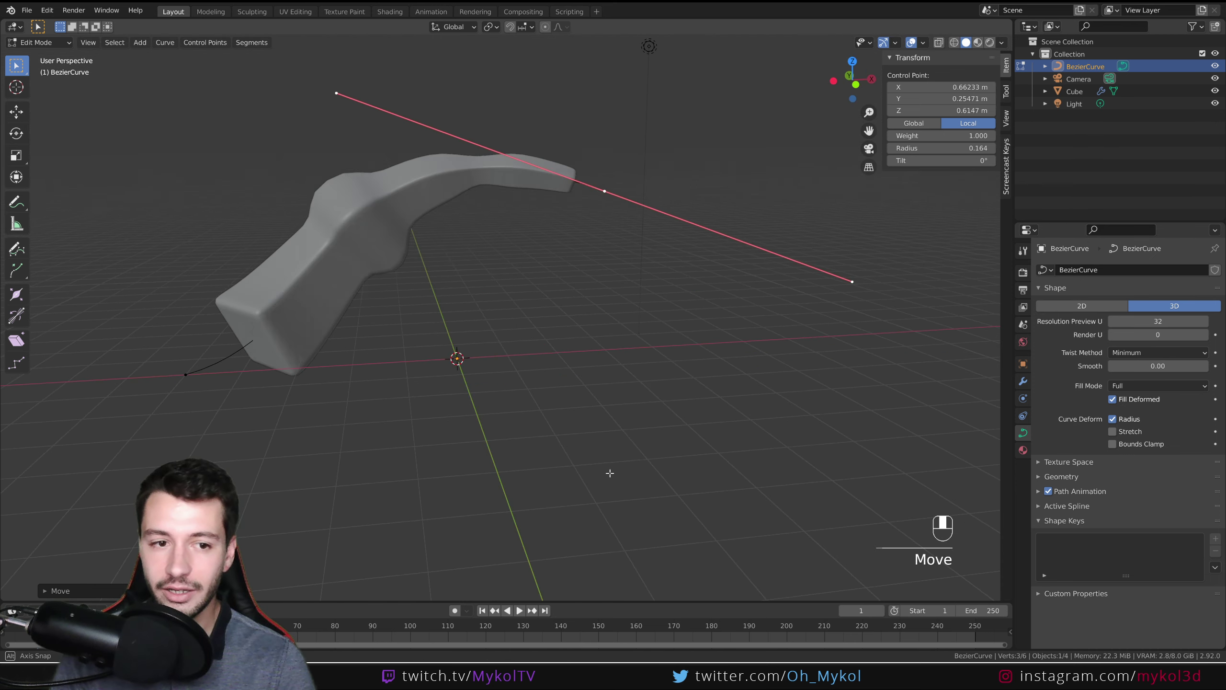
key(Tab)
- Delete the Bezier curve and the cube, leaving only the camera and light
key(Delete)
key(Delete)
drag(436, 372, 475, 410)
drag(467, 410, 553, 273)
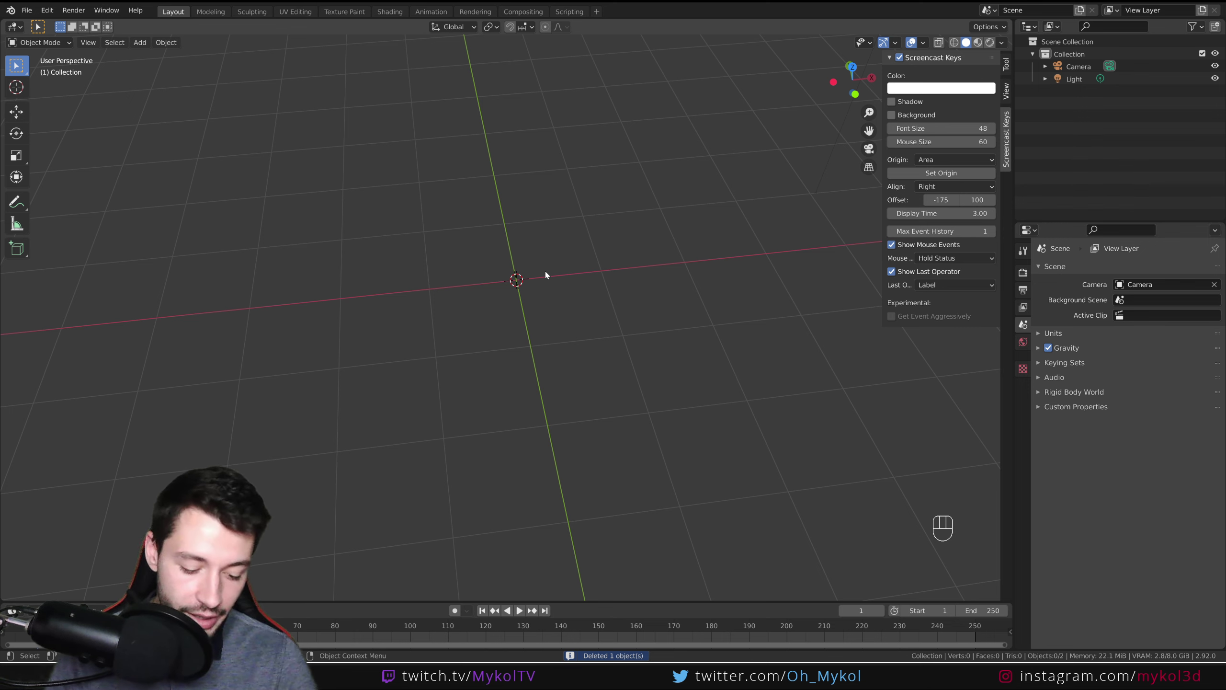
- Add a new Bezier curve at the world origin via Shift+A
key(shift+a)
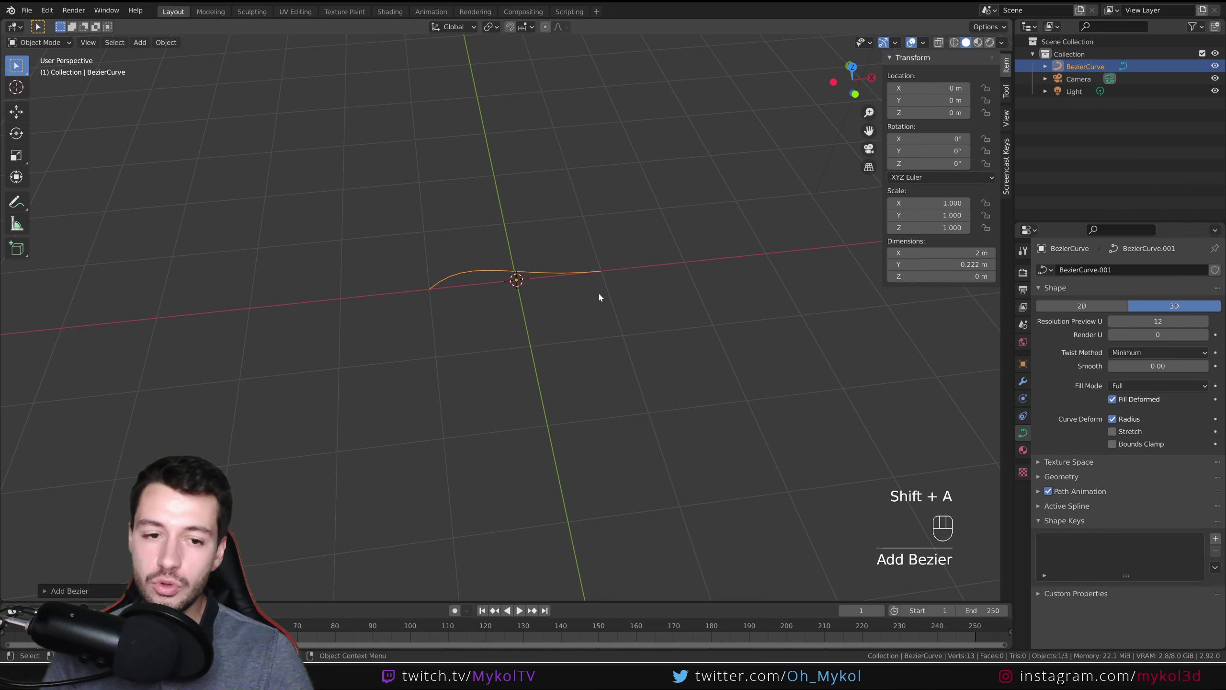
middle_click(549, 262)
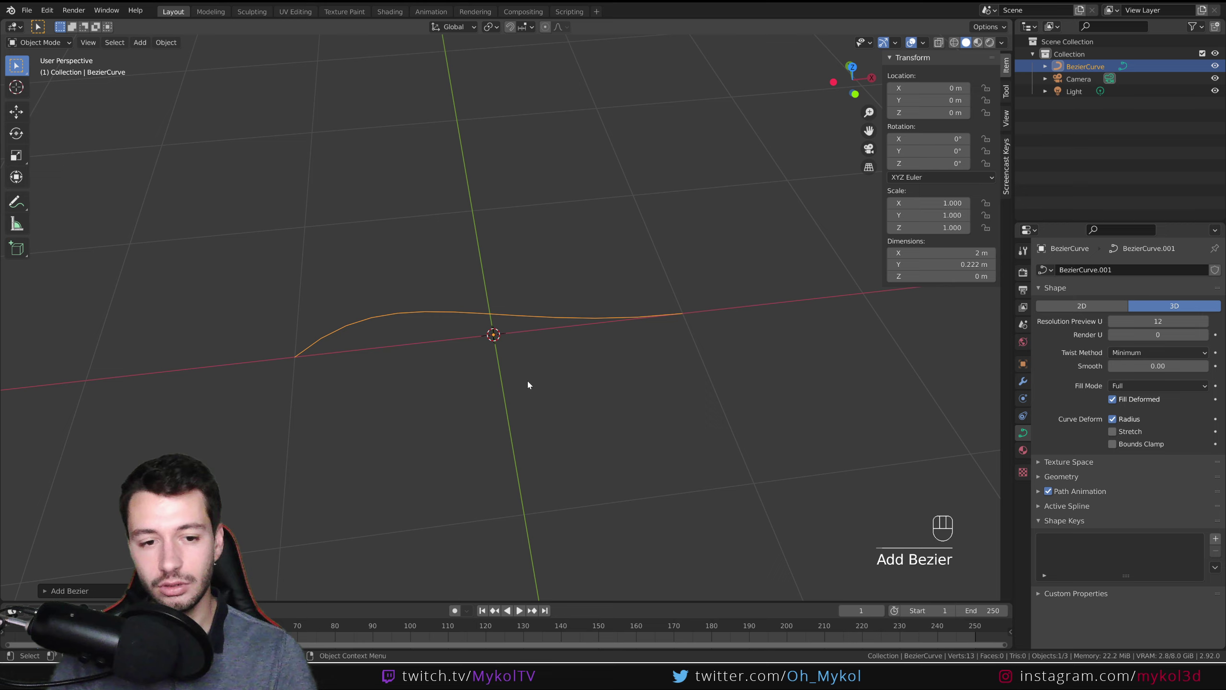
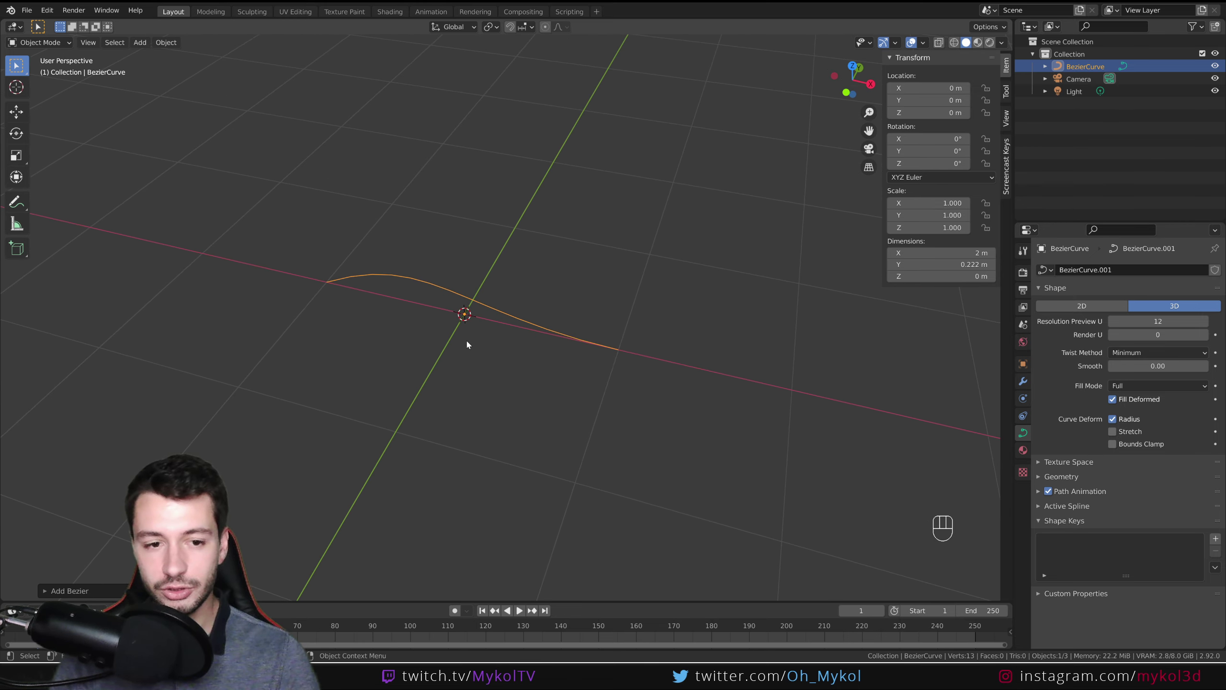
- Add a cube and shrink it into a thin slab flattened along X with an inset face
key(shift+a)
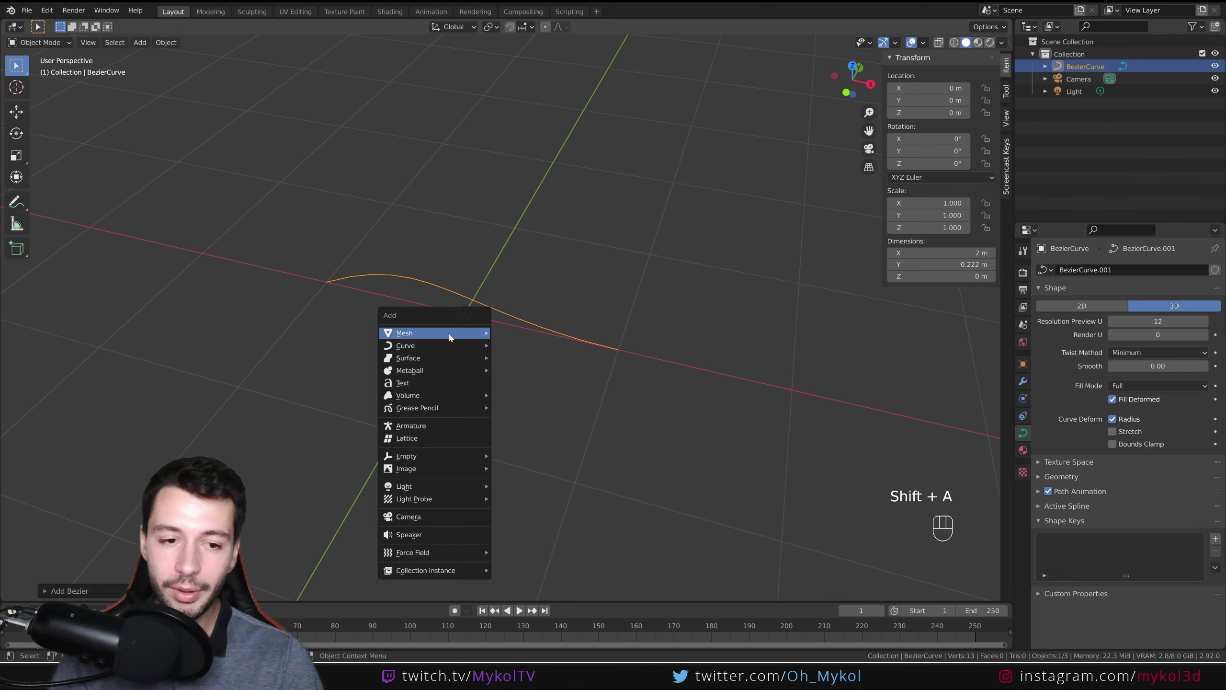
key(s)
key(s)
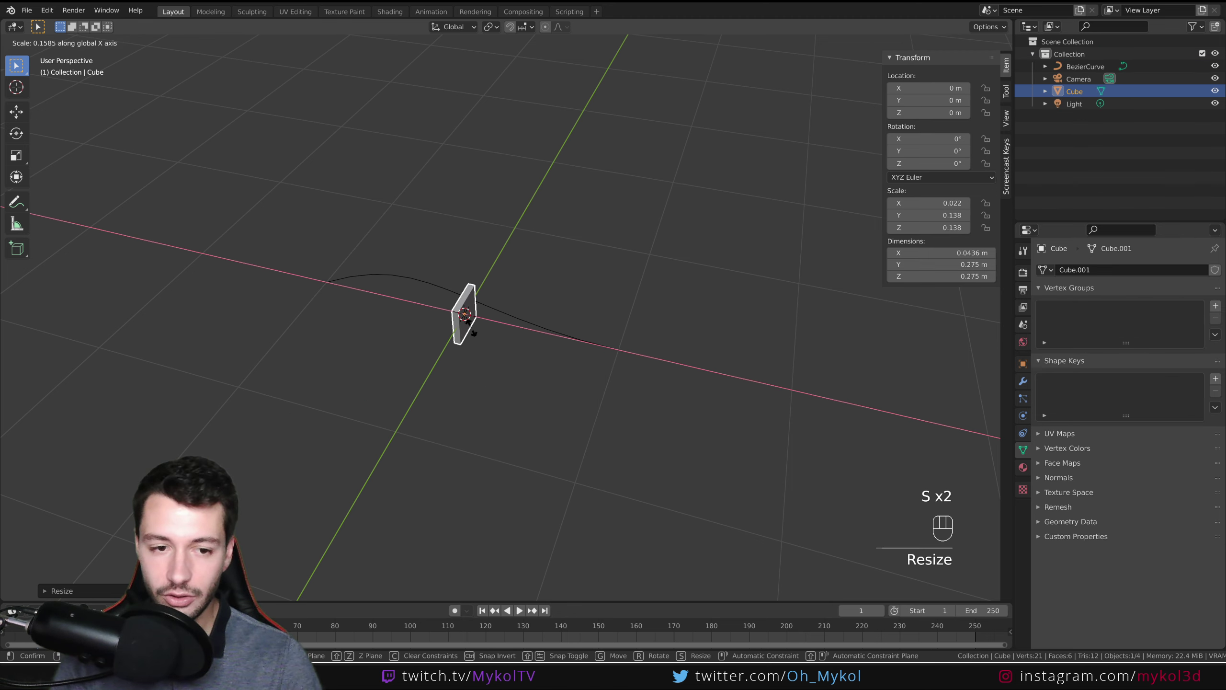
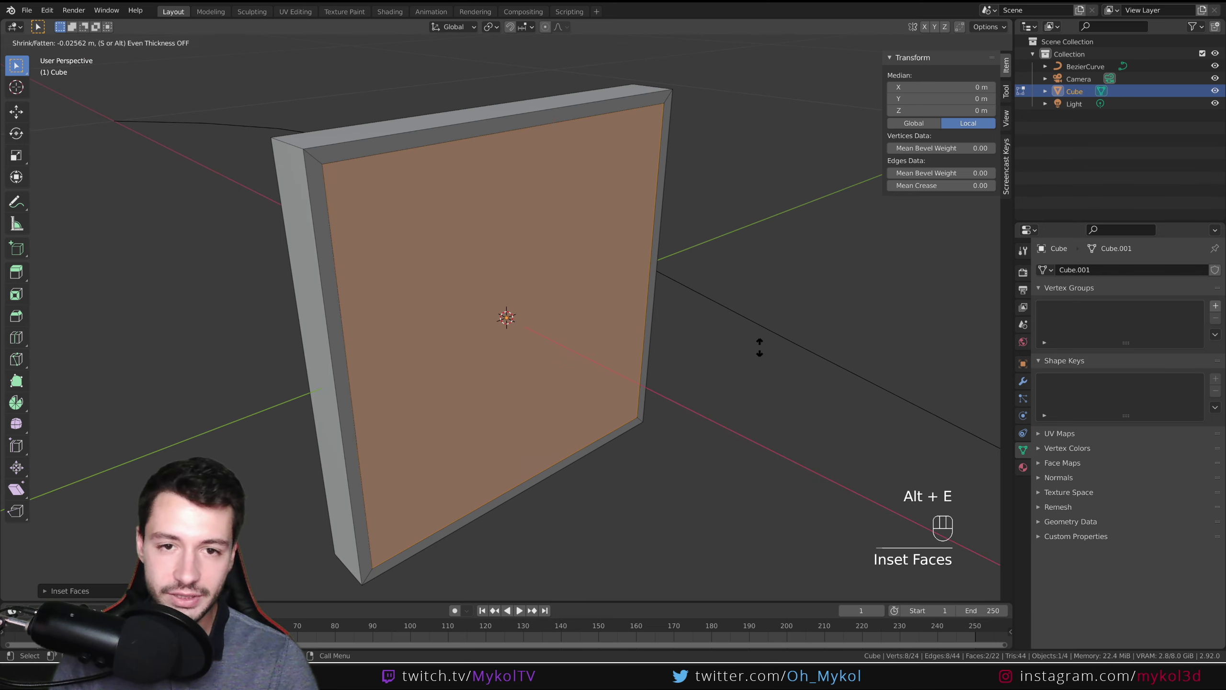
key(Tab)
drag(1001, 51, 620, 423)
- Orbit to view the slab along the curve and go to Modifier Properties
drag(532, 438, 555, 422)
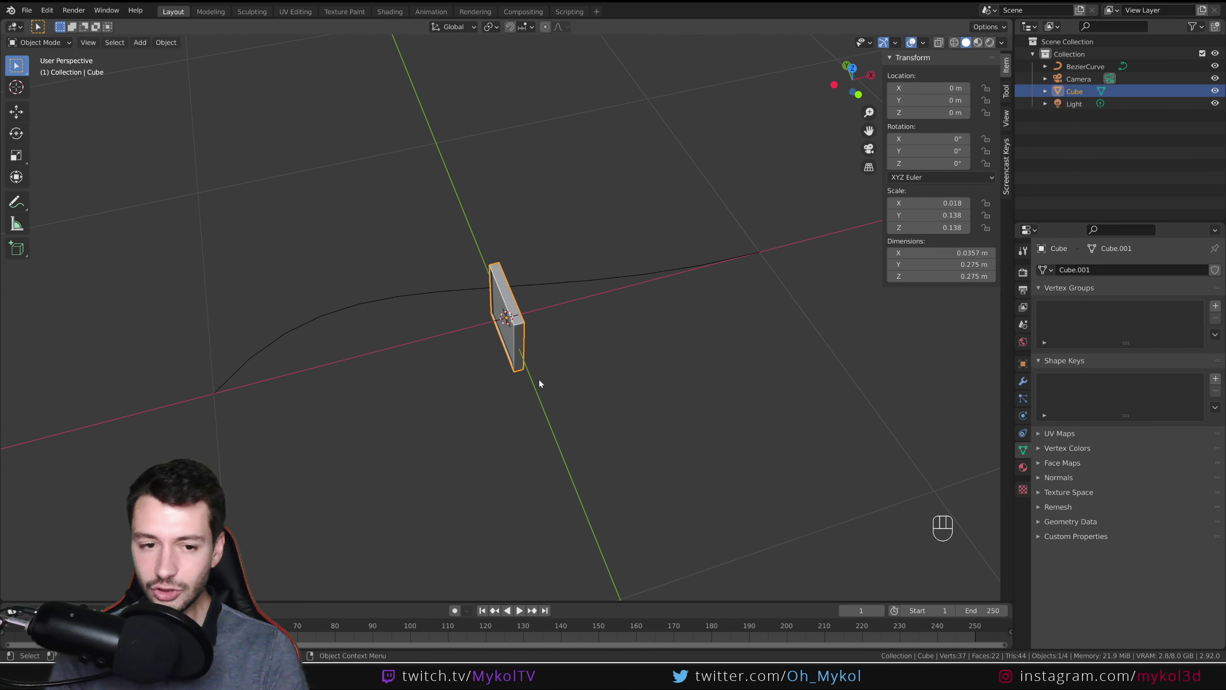
drag(550, 433, 521, 390)
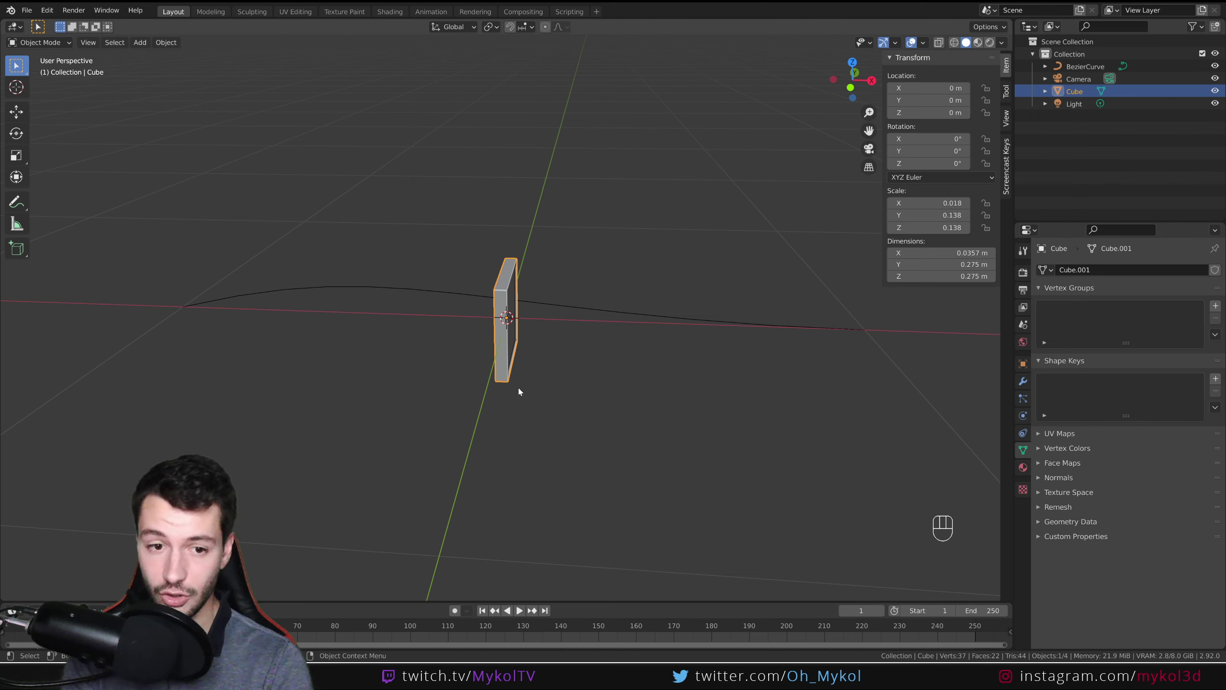
- Add an Array modifier to the slab and a Curve modifier targeting BezierCurve
click(1026, 381)
drag(1073, 275, 991, 310)
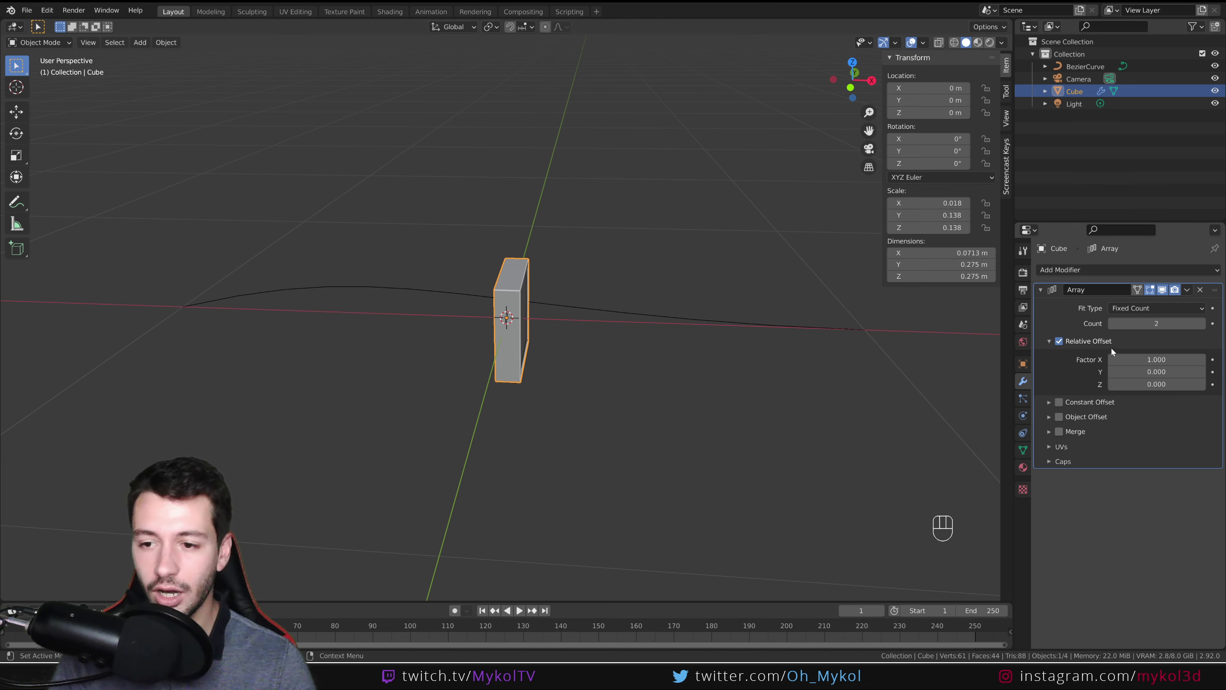
drag(1095, 274, 1069, 332)
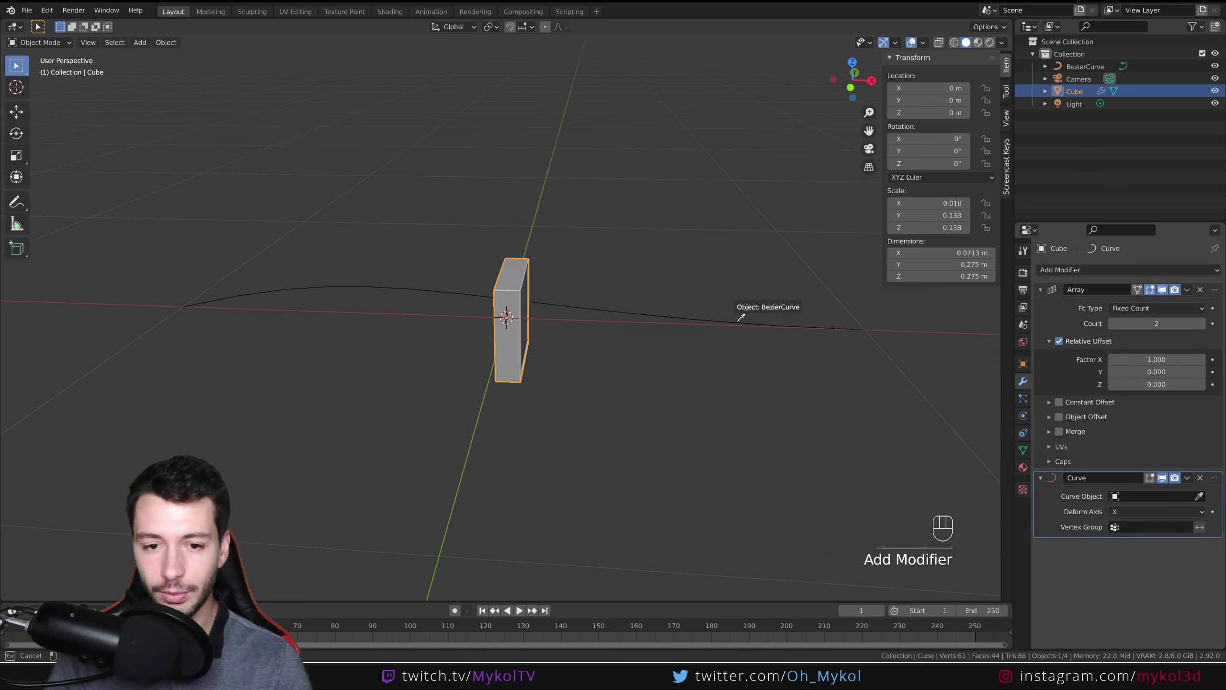
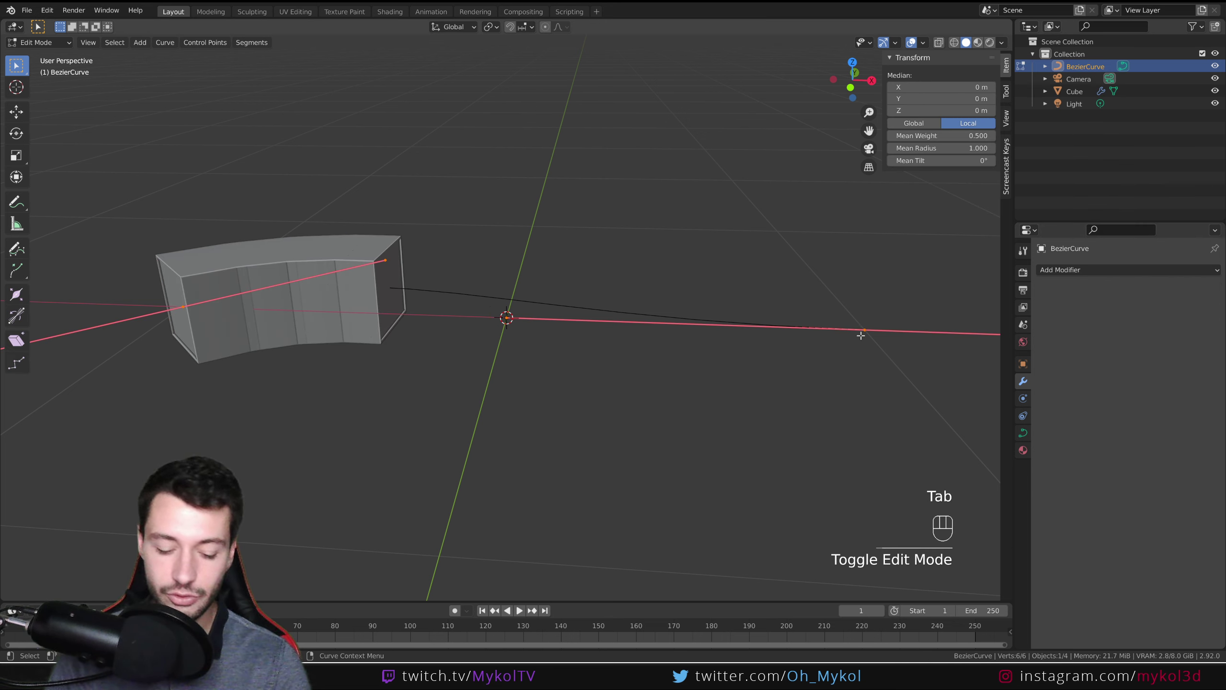
- Reshape the Bezier curve's end point so the 19 slab copies spread as separate plates along it
key(g)
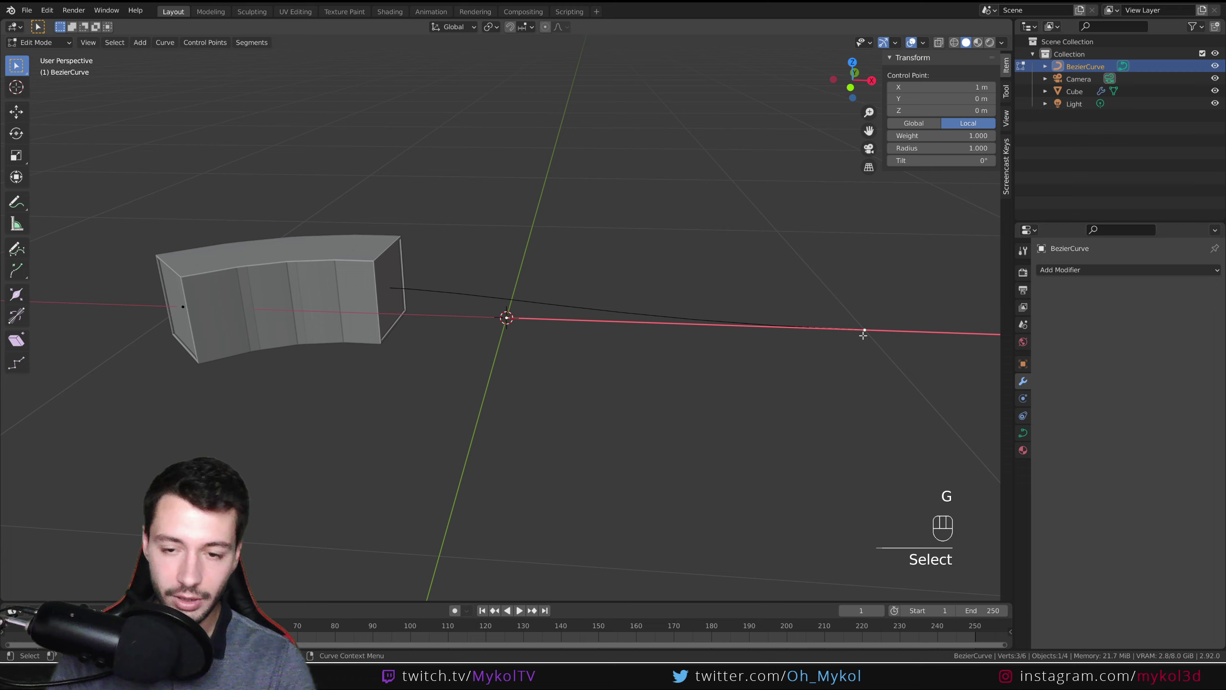
key(g)
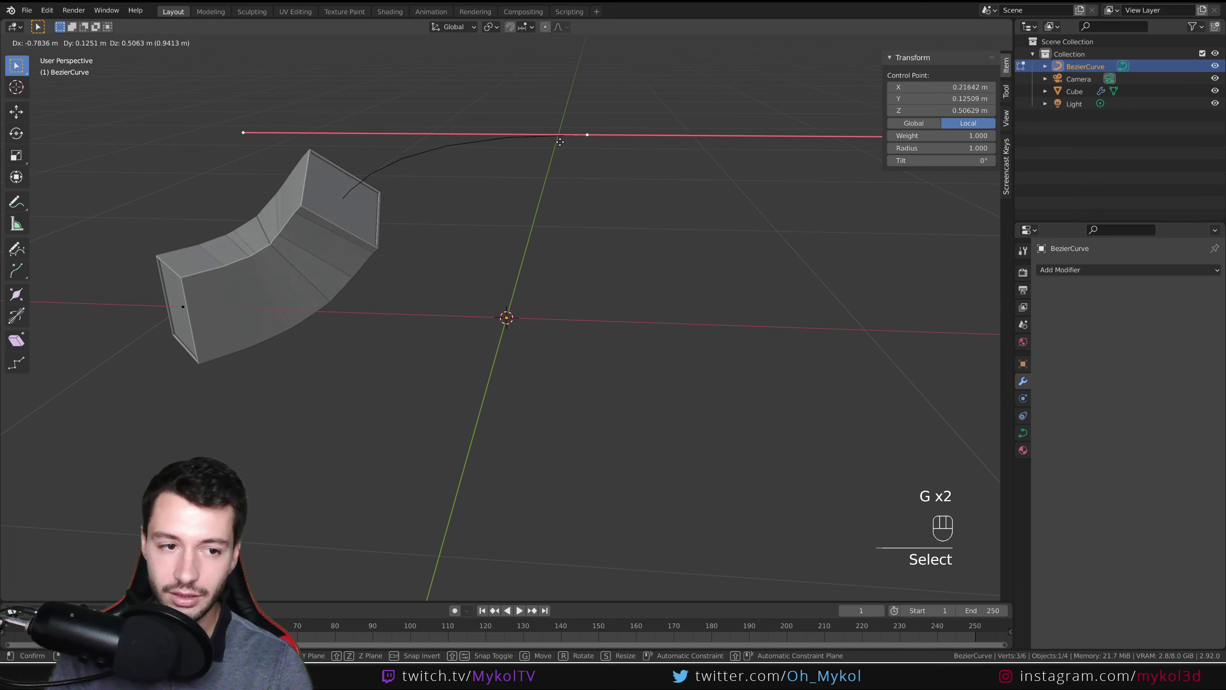
key(Tab)
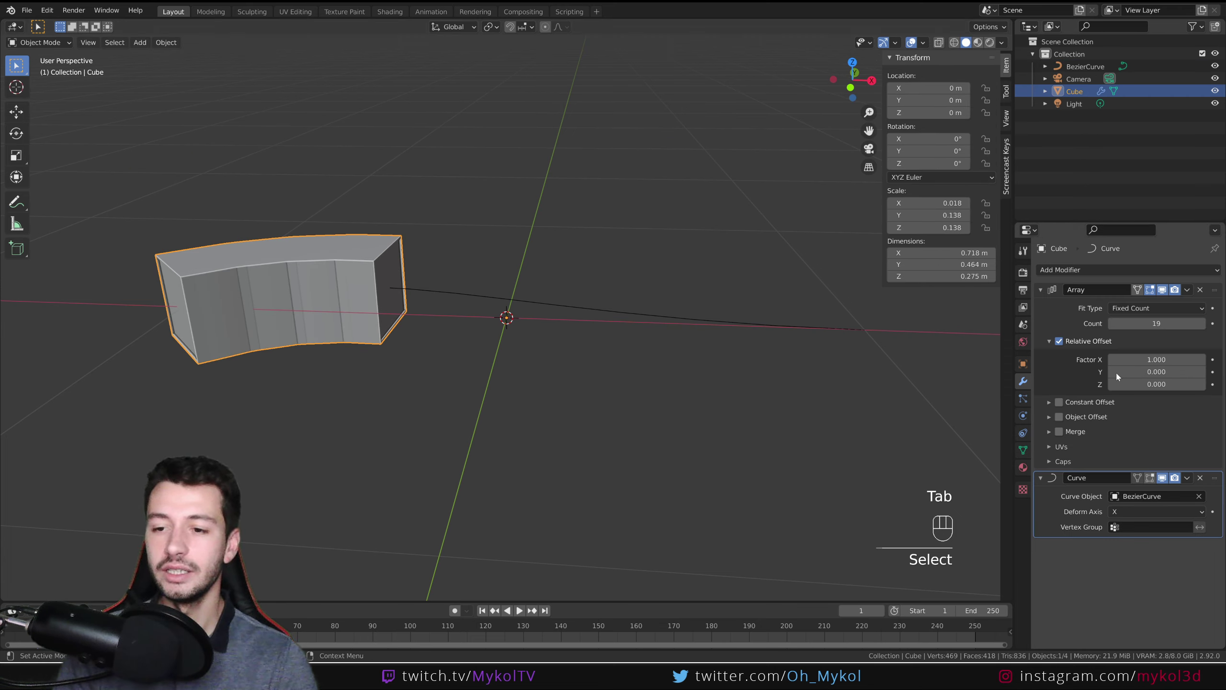
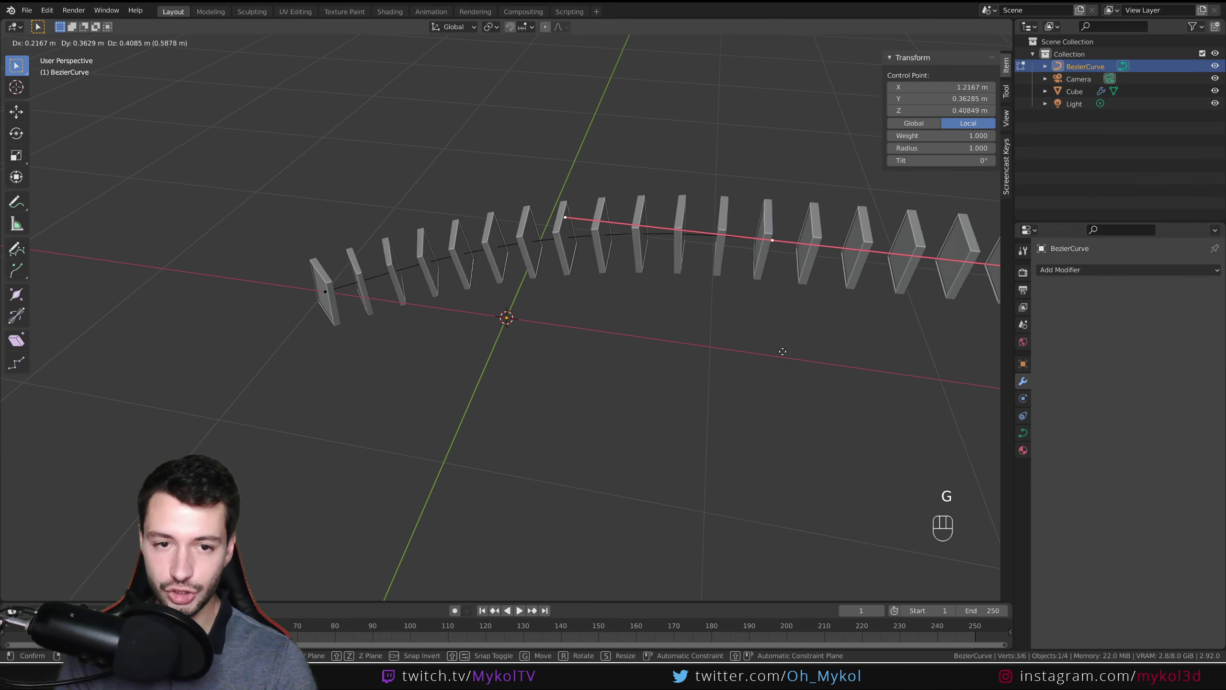
key(r)
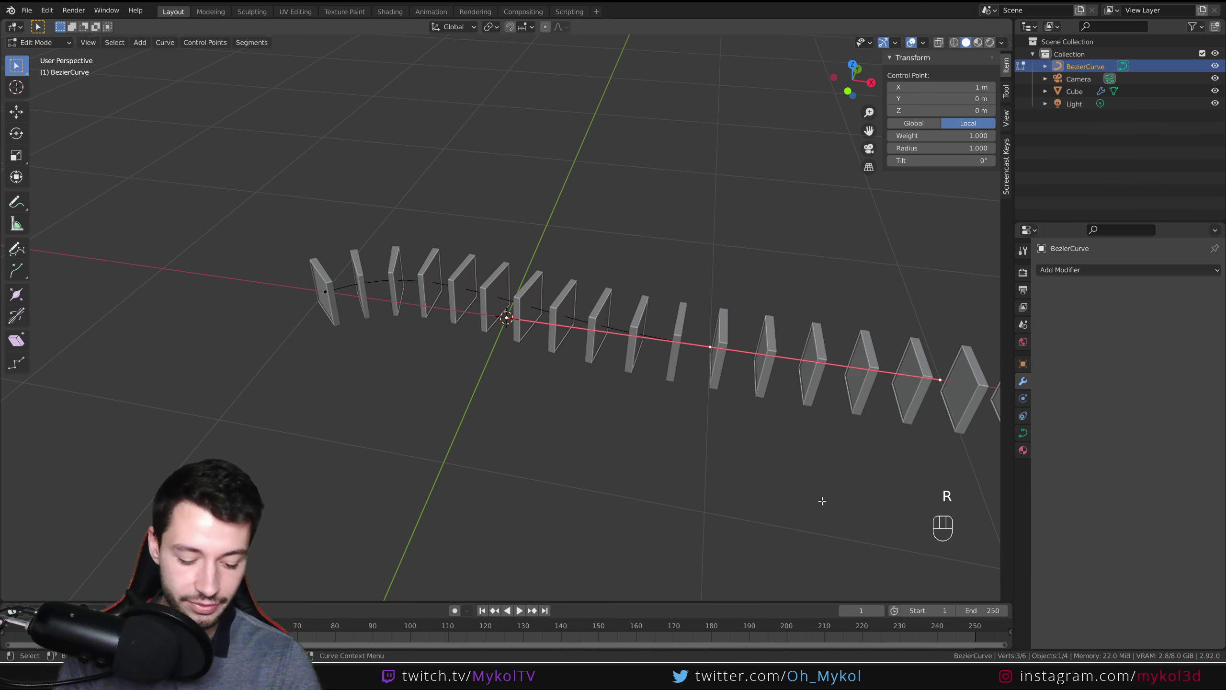
key(alt+s)
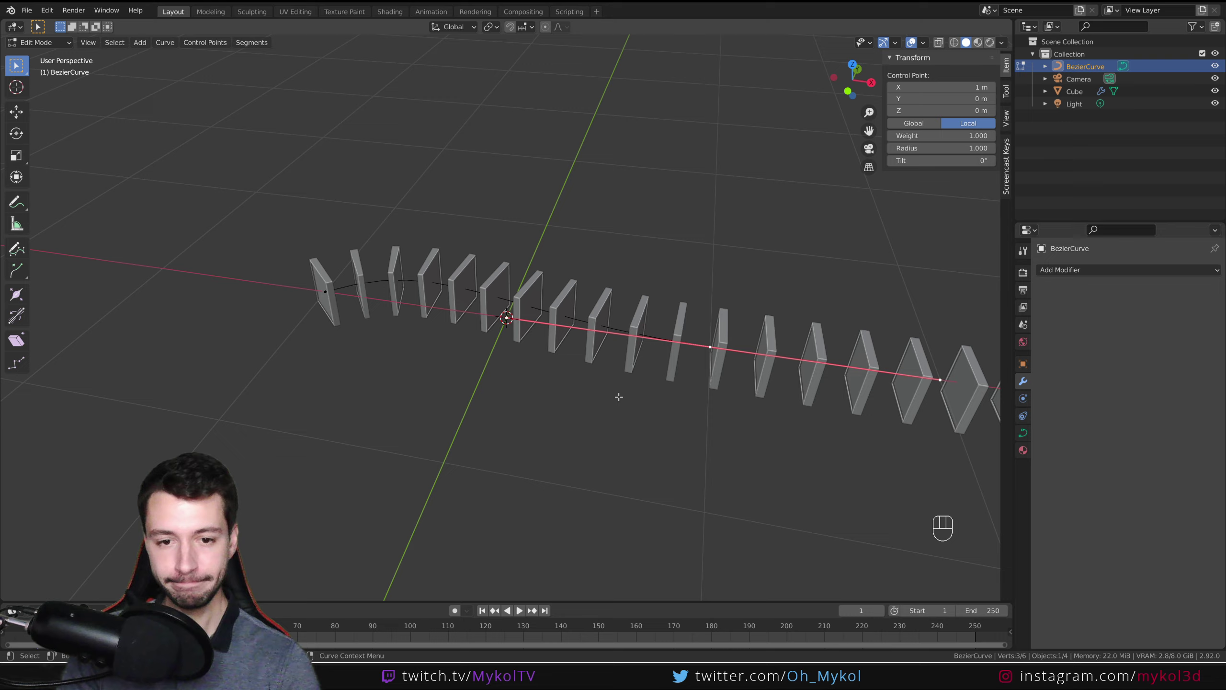
key(Tab)
- Apply the slab's scale (Ctrl+A) so the curve-fitted array stands as upright plates along the curve
drag(570, 368, 535, 339)
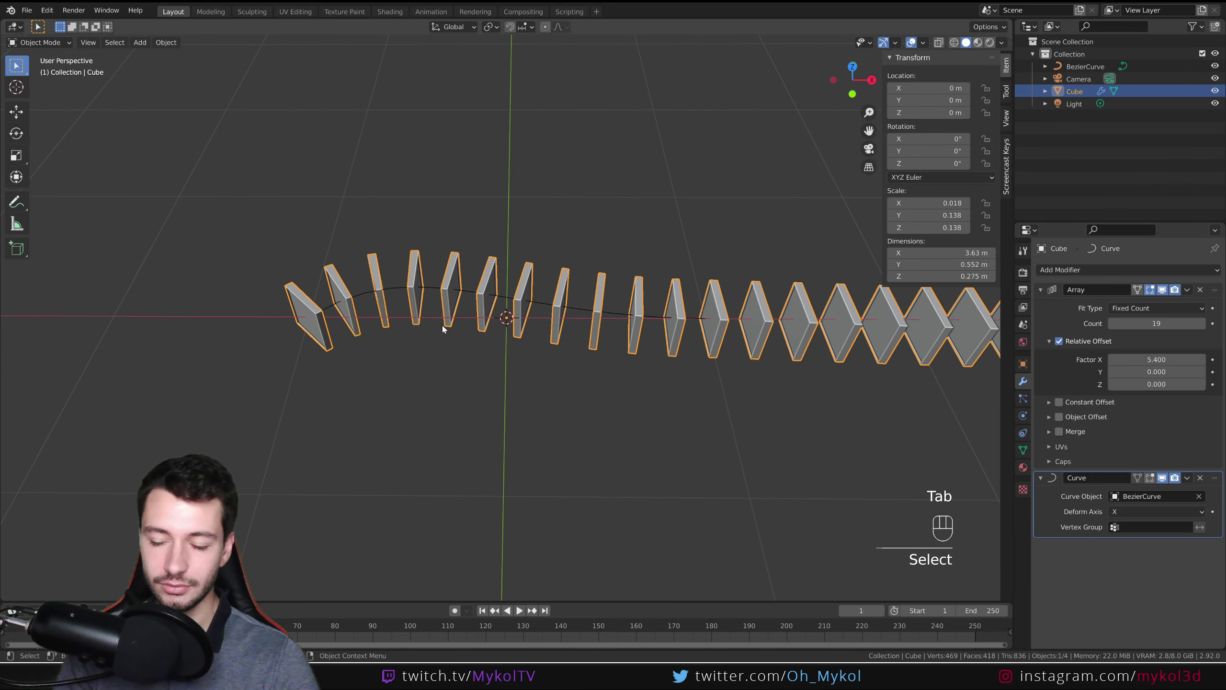
middle_click(493, 367)
drag(592, 454, 575, 411)
drag(574, 431, 504, 391)
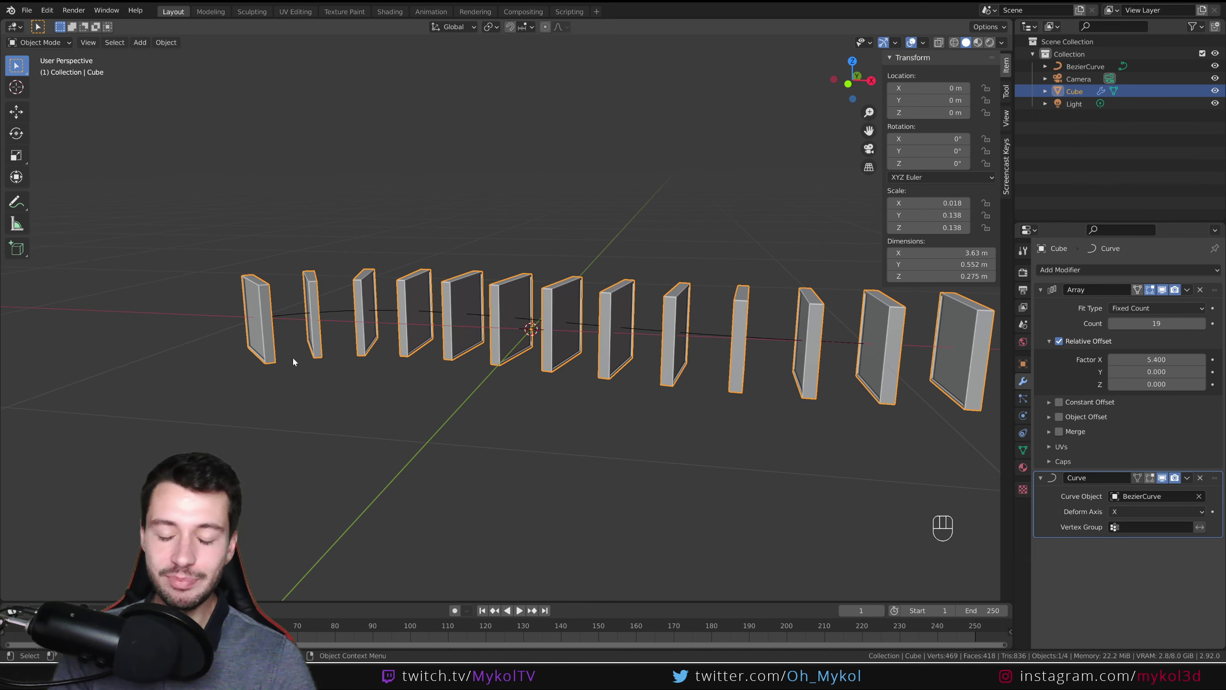
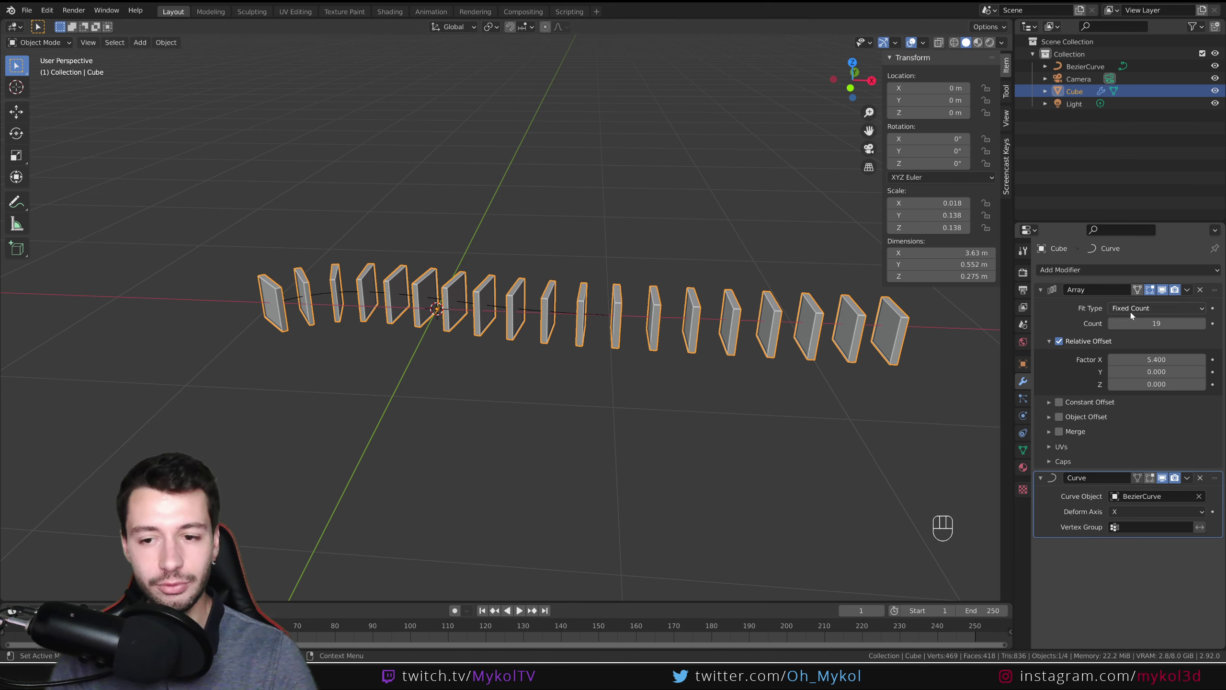
middle_click(707, 374)
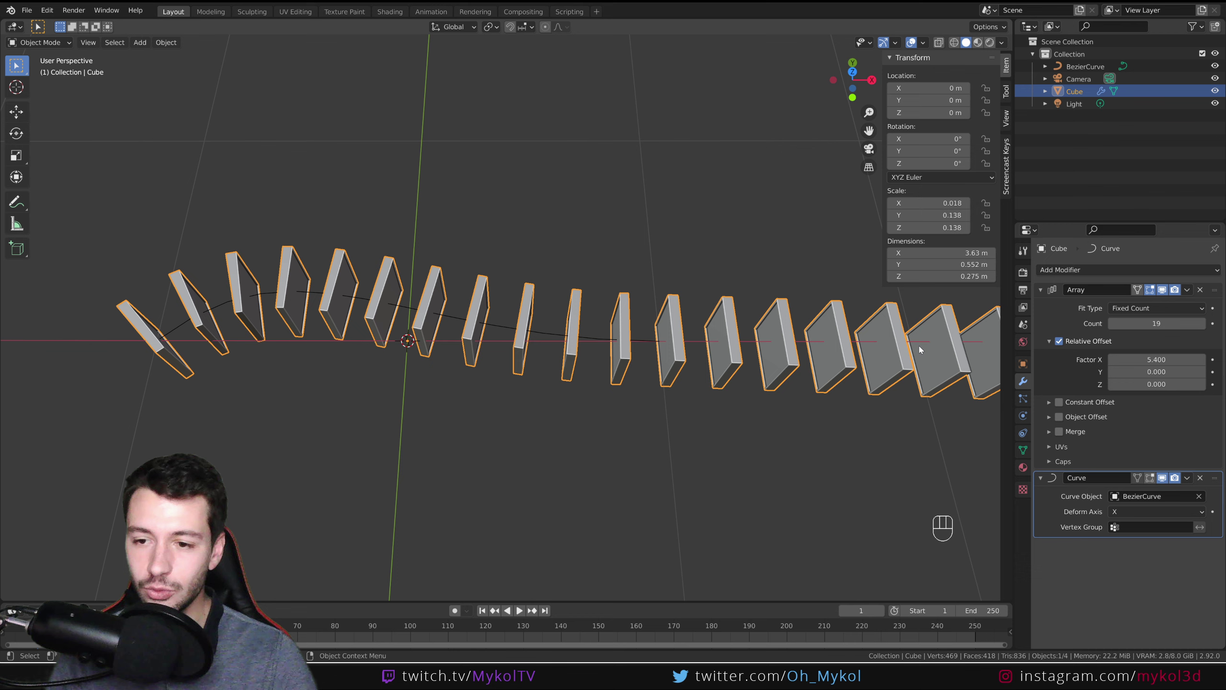
drag(784, 376, 783, 348)
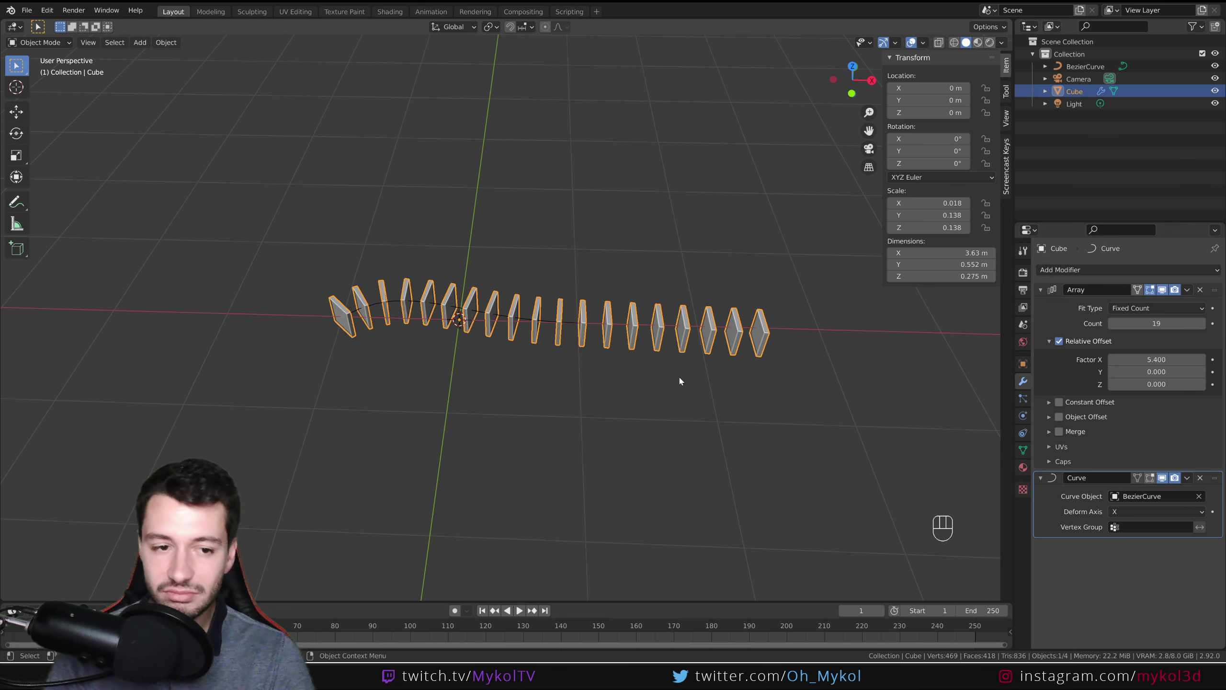
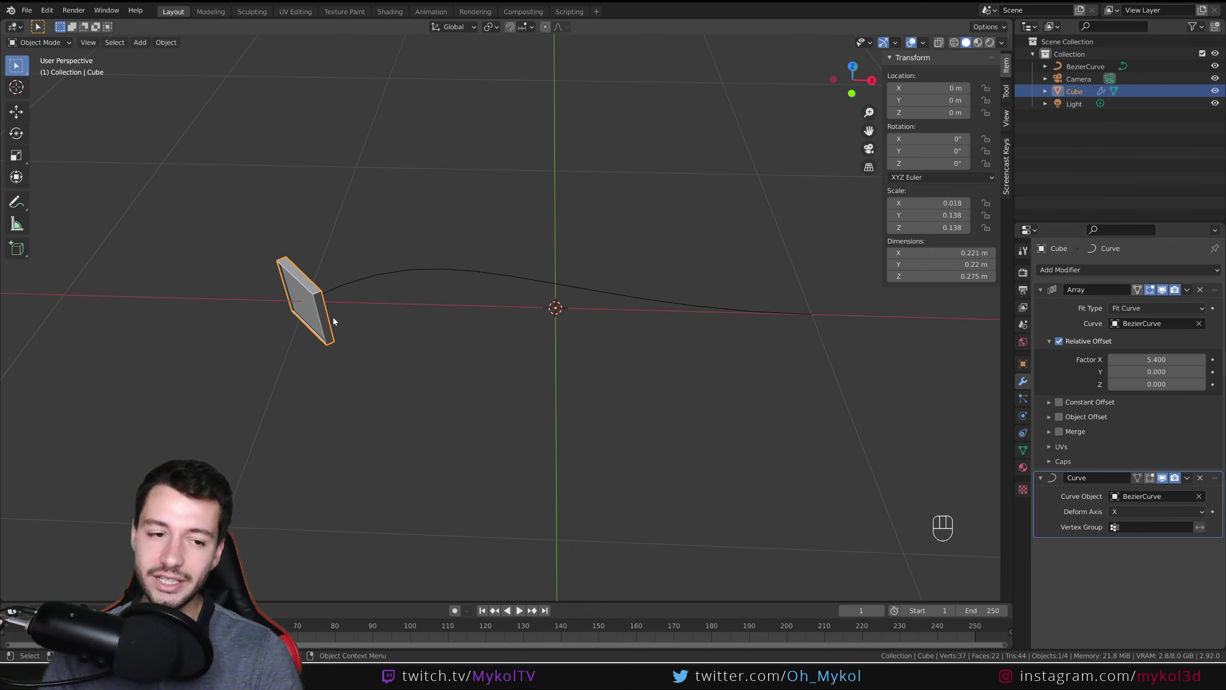
key(ctrl+a)
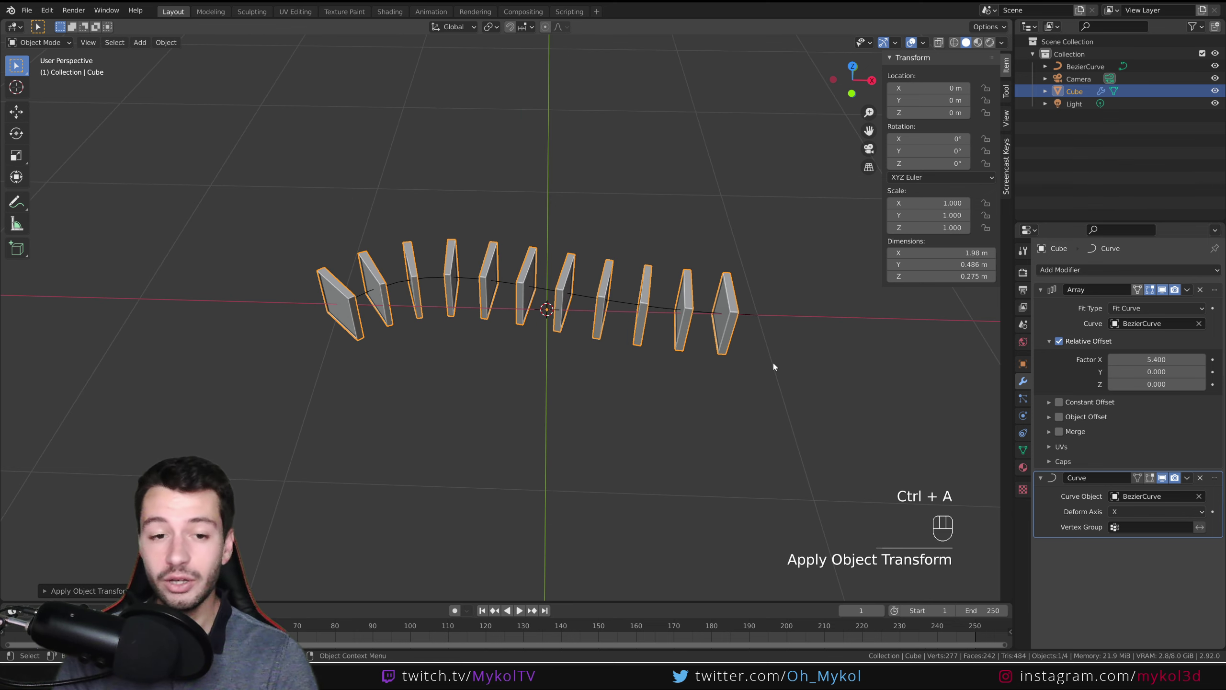
drag(755, 364, 725, 353)
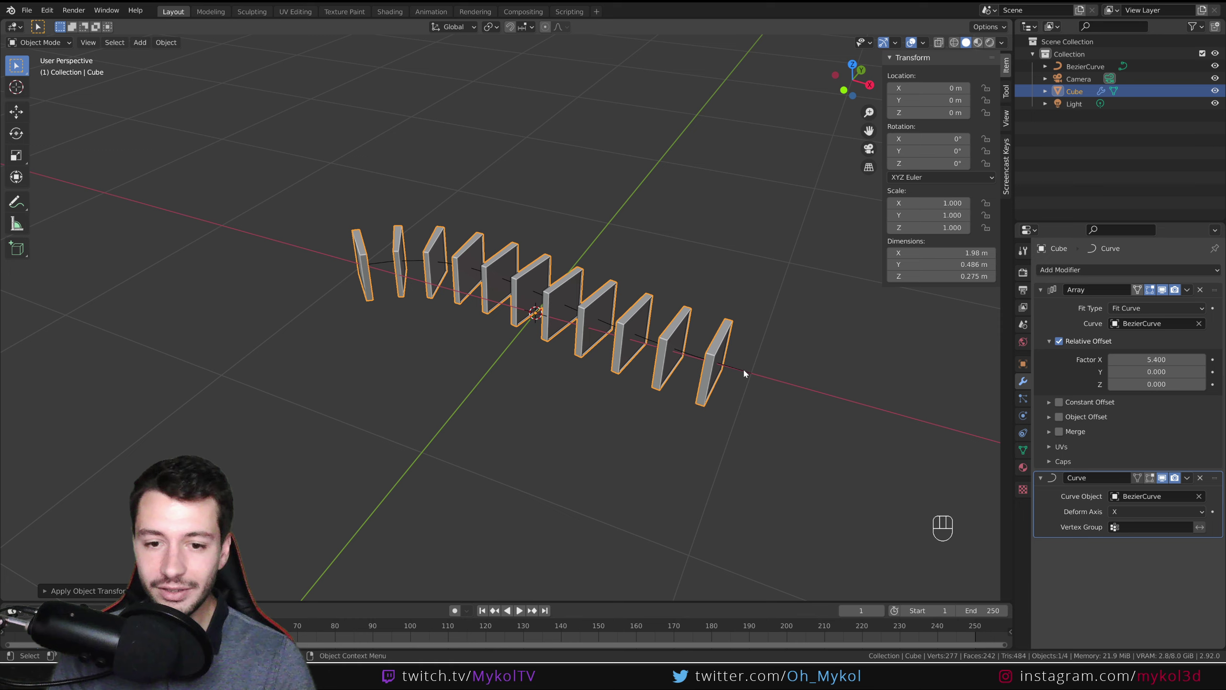
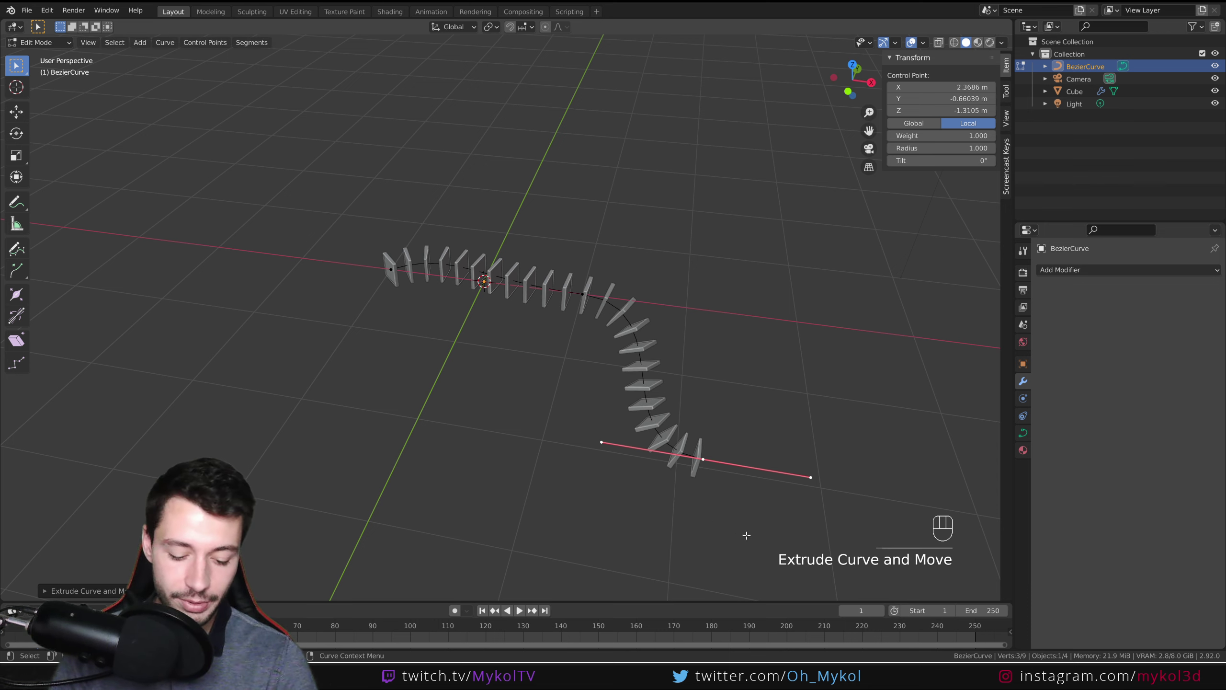
- Extrude and rotate new curve points into a longer winding path, then select the slab array
key(r)
key(e)
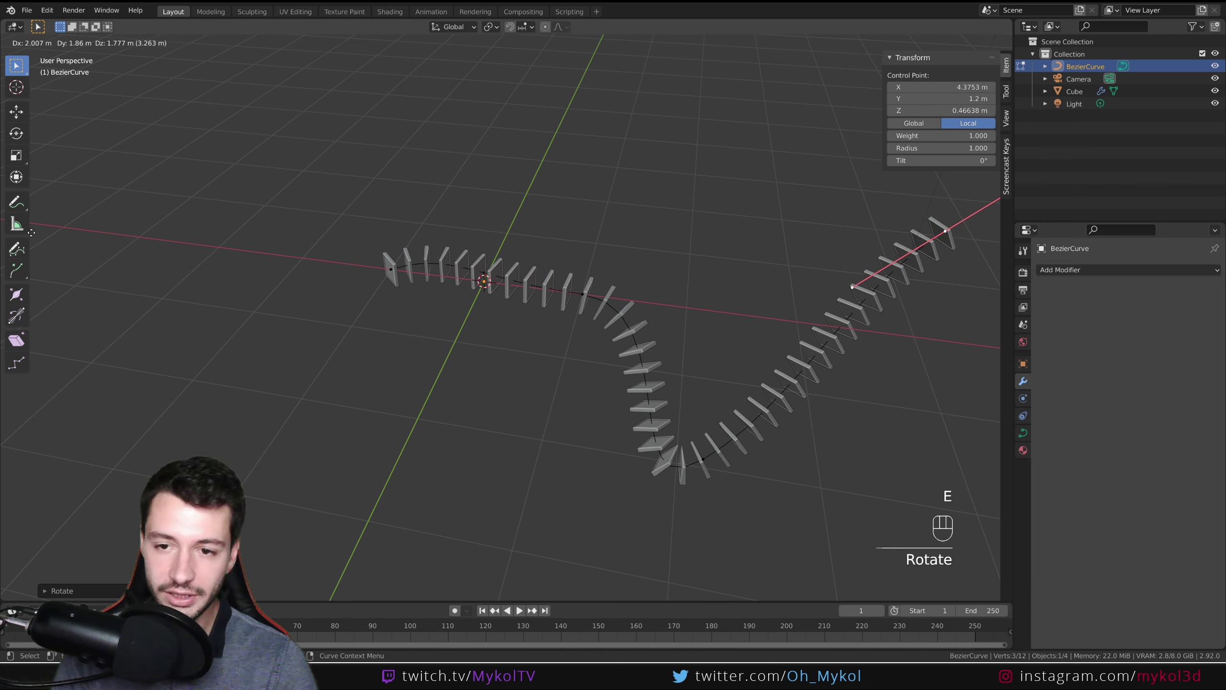
key(r)
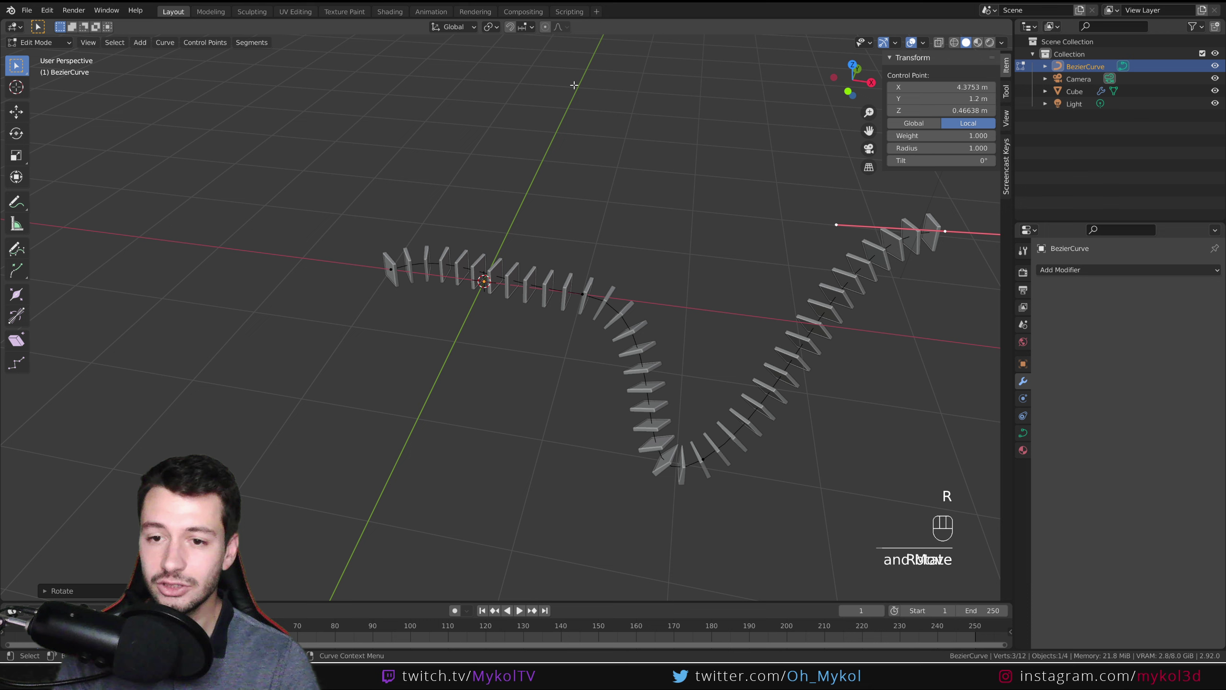
key(Tab)
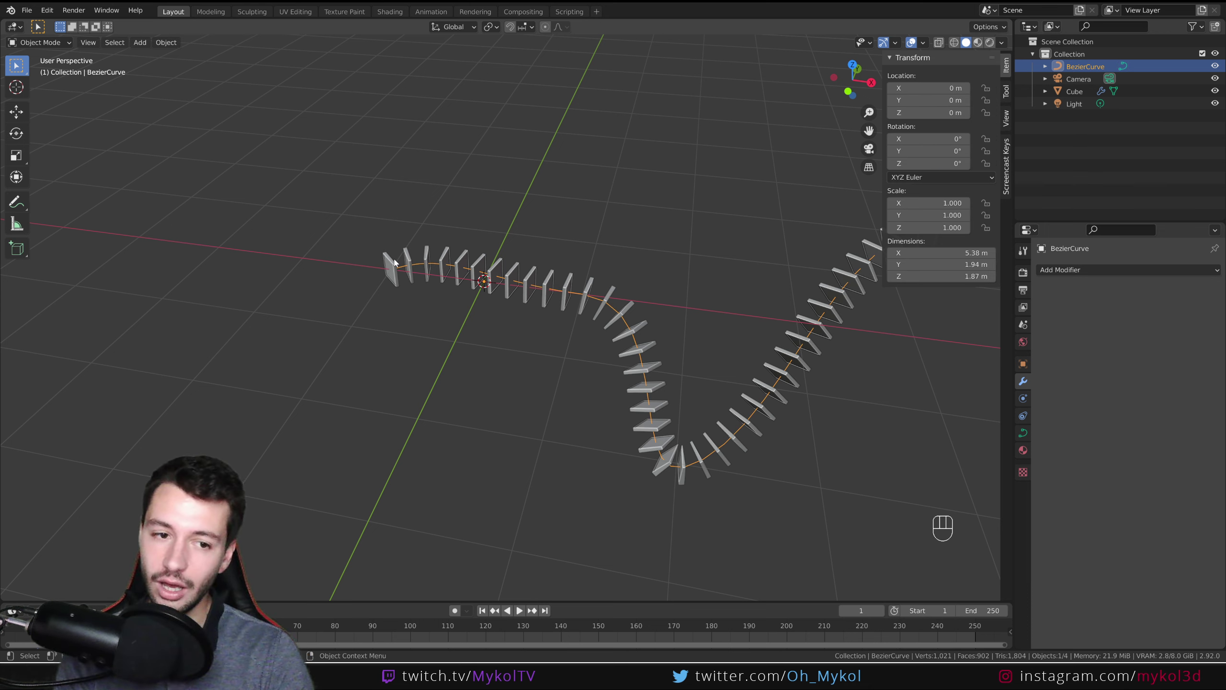
drag(640, 343, 559, 333)
click(512, 311)
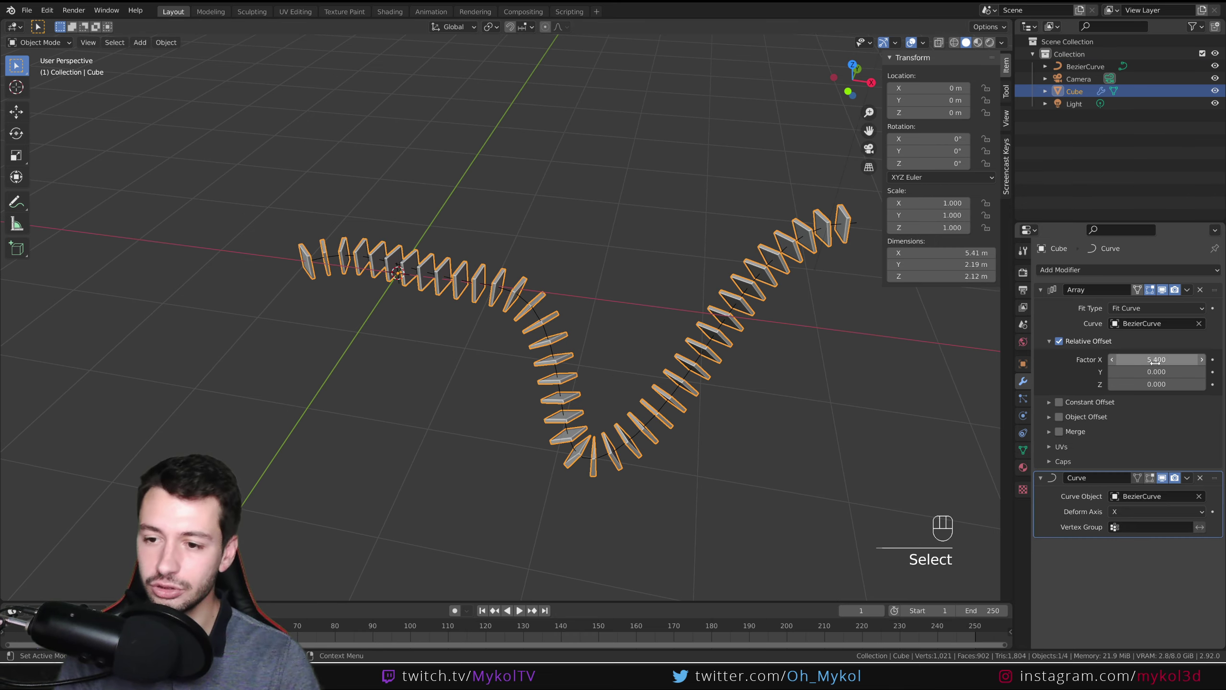
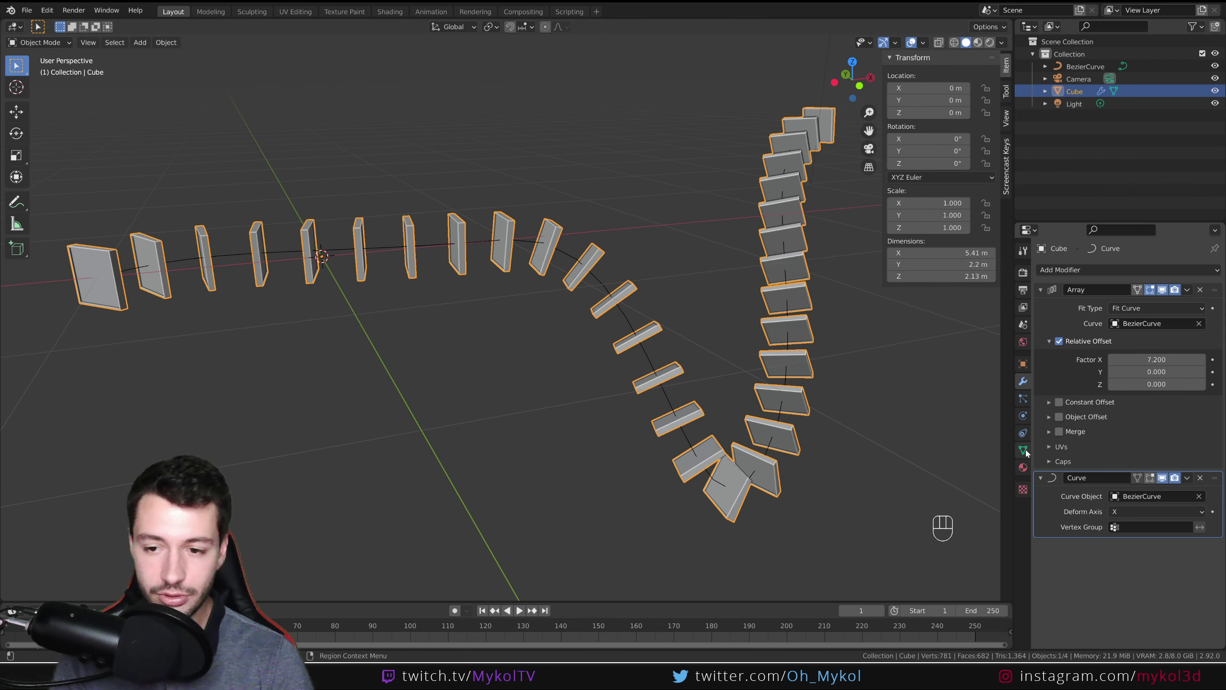
- Select the Bezier curve to reach its shape settings for Resolution U 64 and Bevel Depth 0.02 m
click(1029, 452)
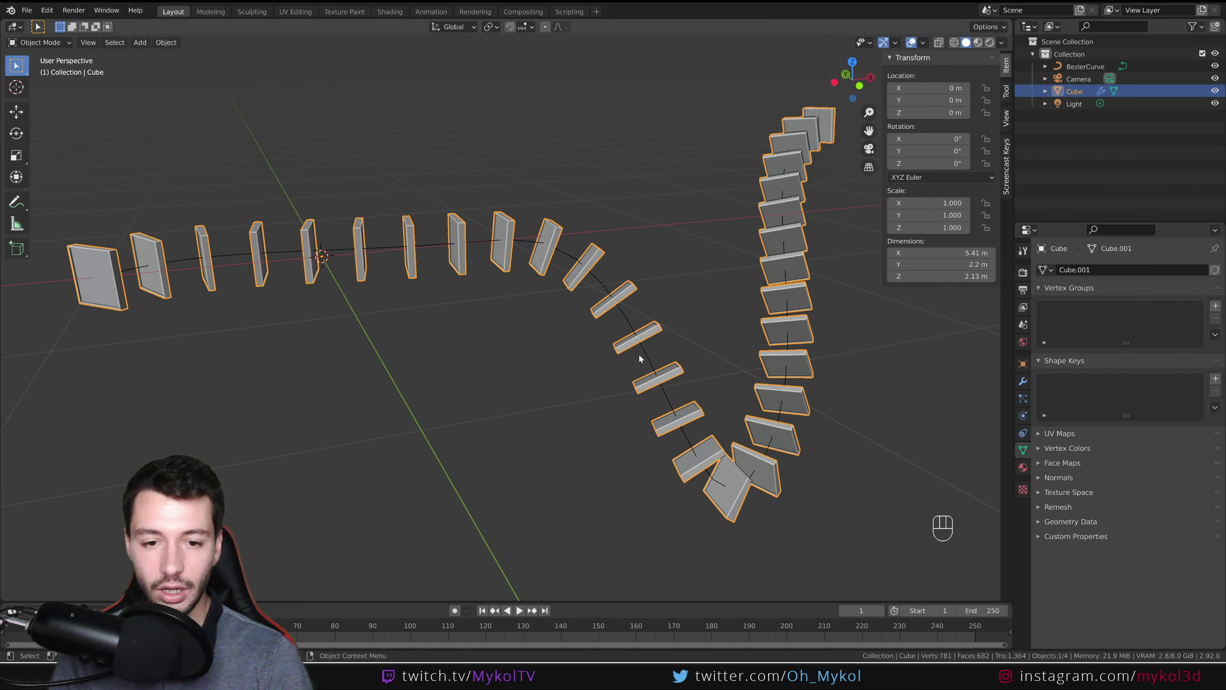
click(650, 355)
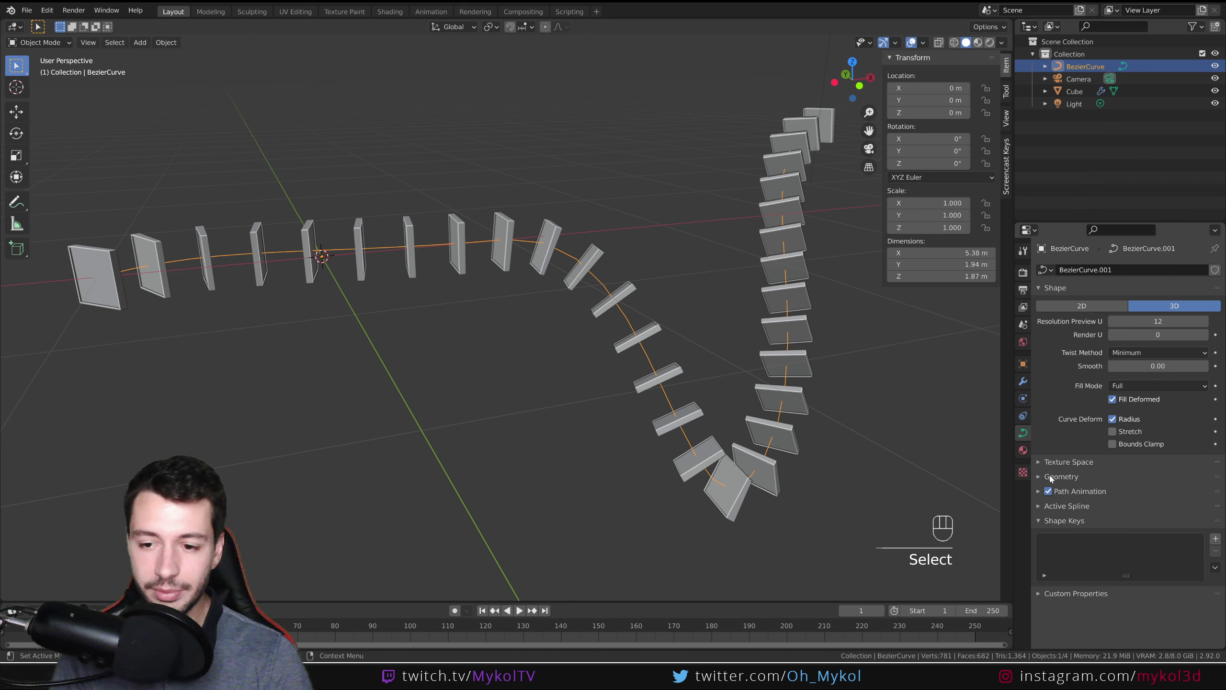
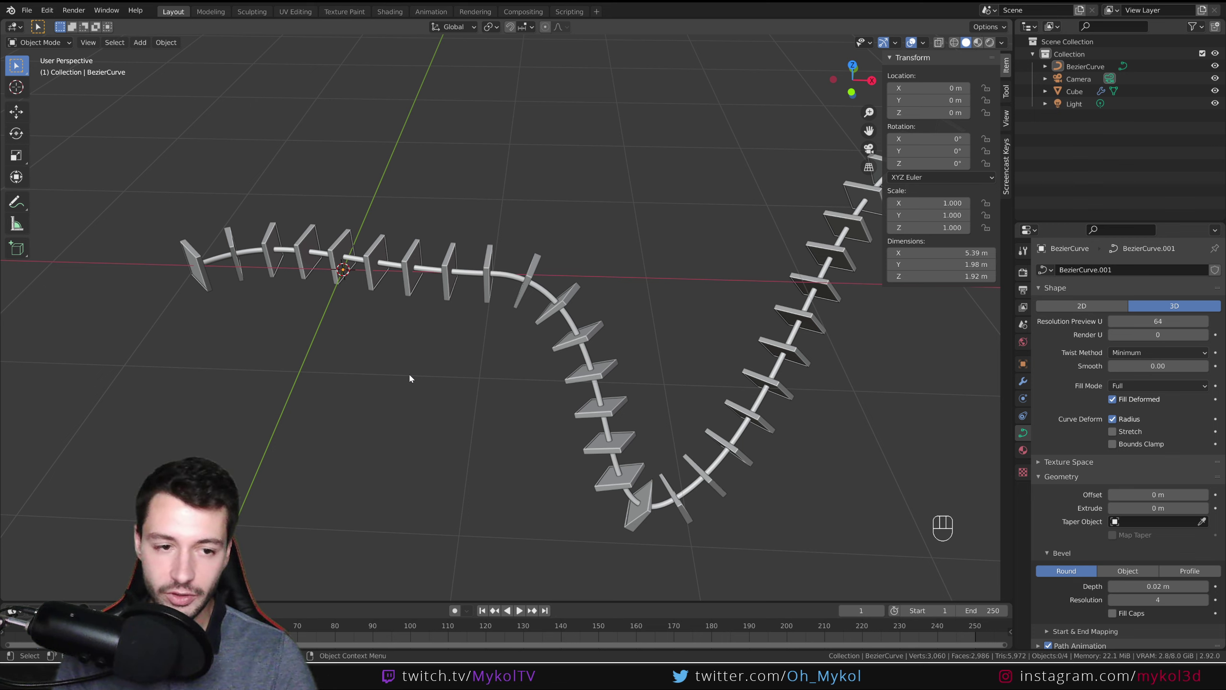
- Enable Soft Body physics on the curve and play the simulation to watch the plate chain sag
click(511, 274)
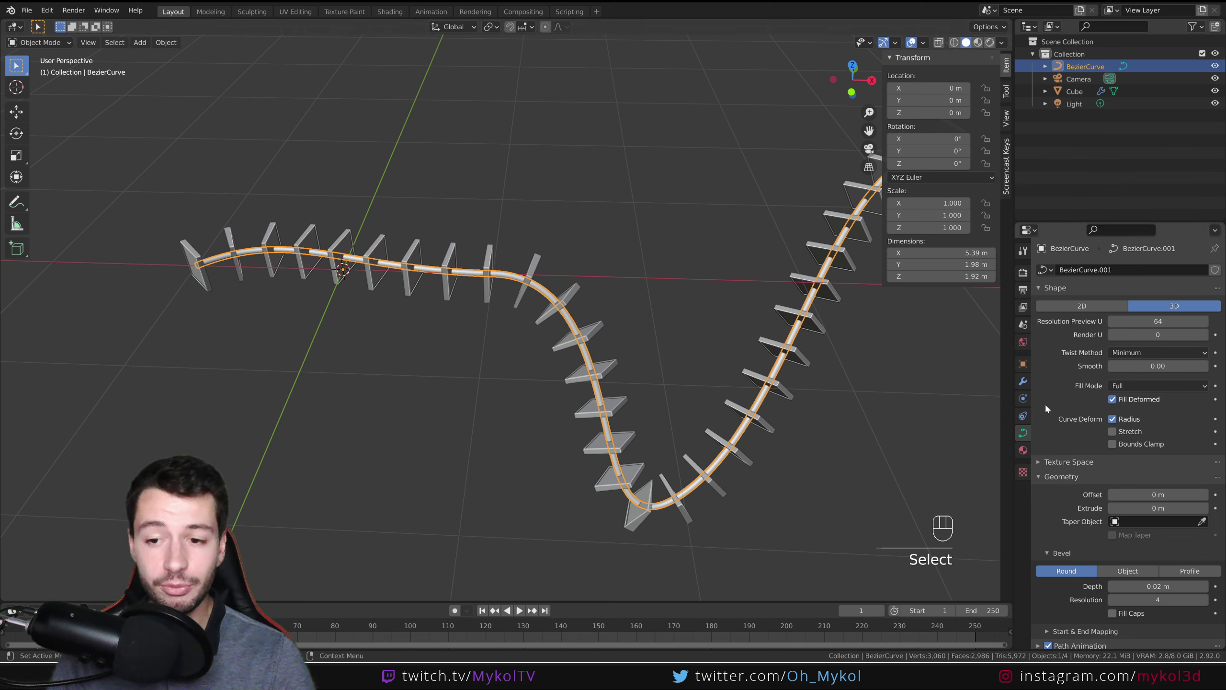
click(1026, 395)
click(1186, 283)
drag(620, 398, 624, 352)
key(space)
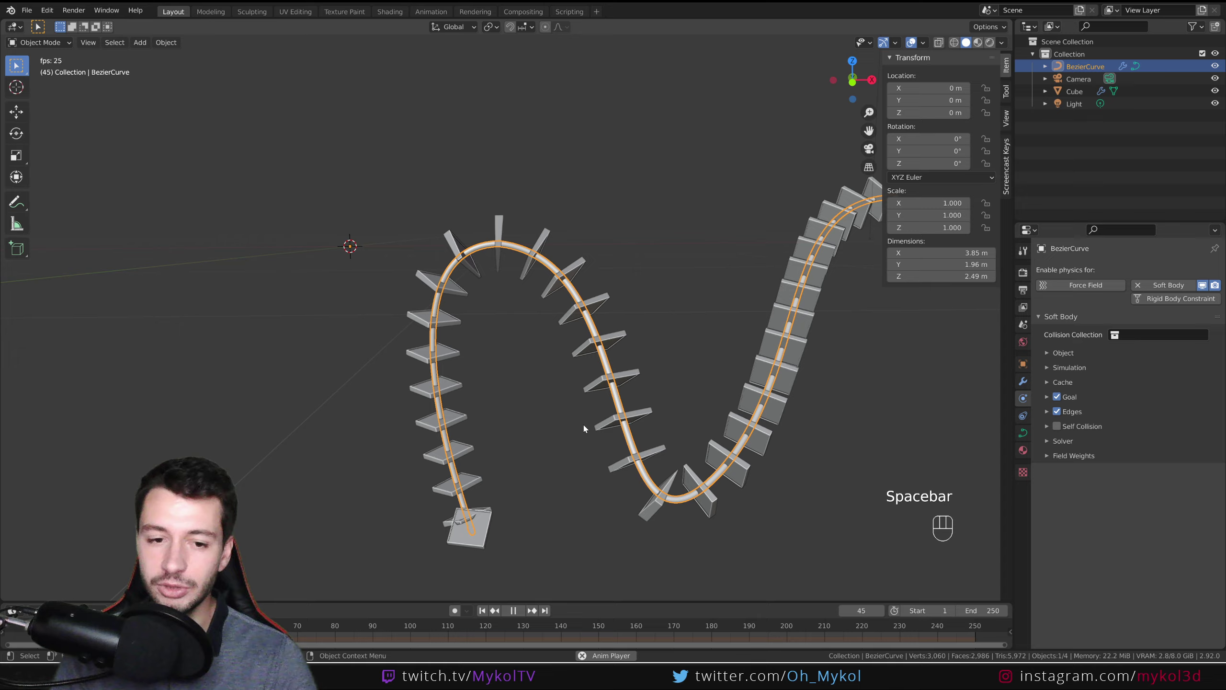
middle_click(648, 449)
drag(687, 408, 704, 449)
click(790, 481)
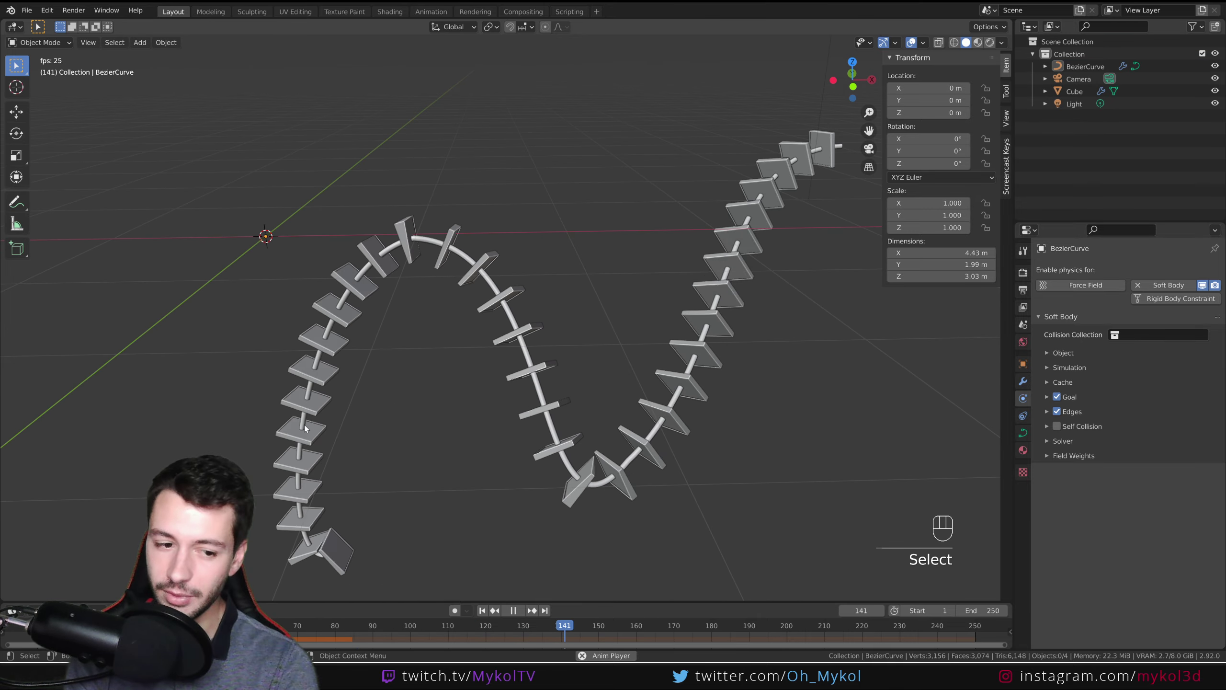
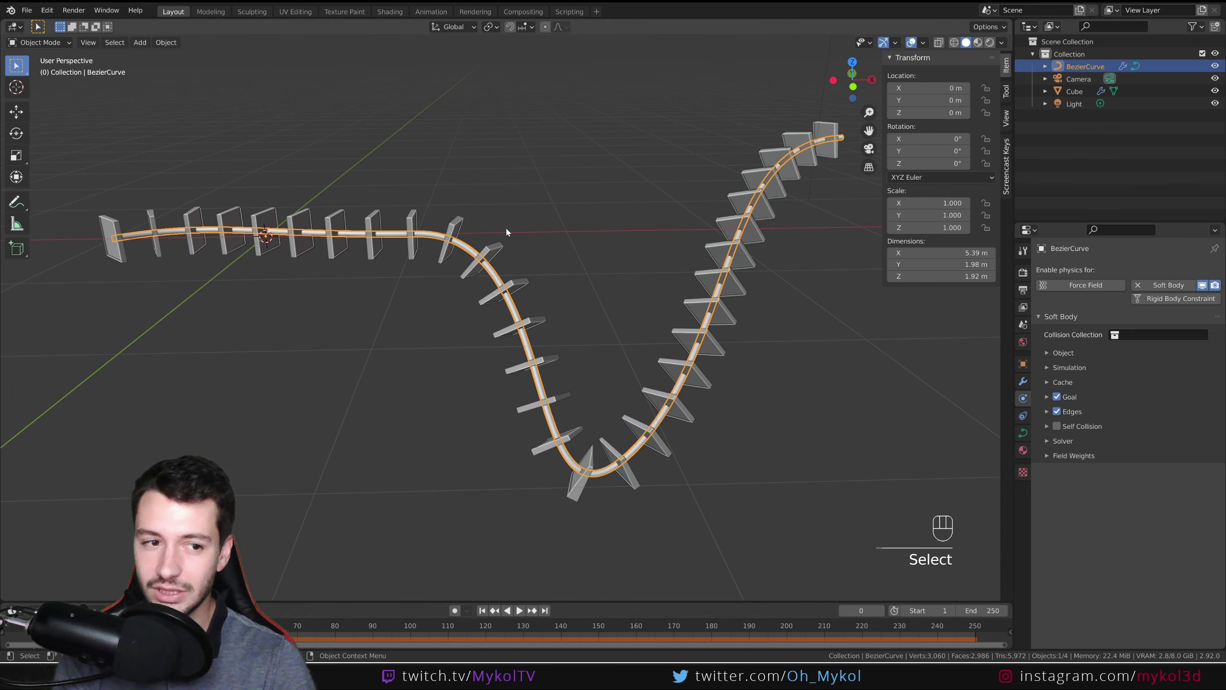
- Enter editing of the curve's control points to pick the point at X 1 m
key(g)
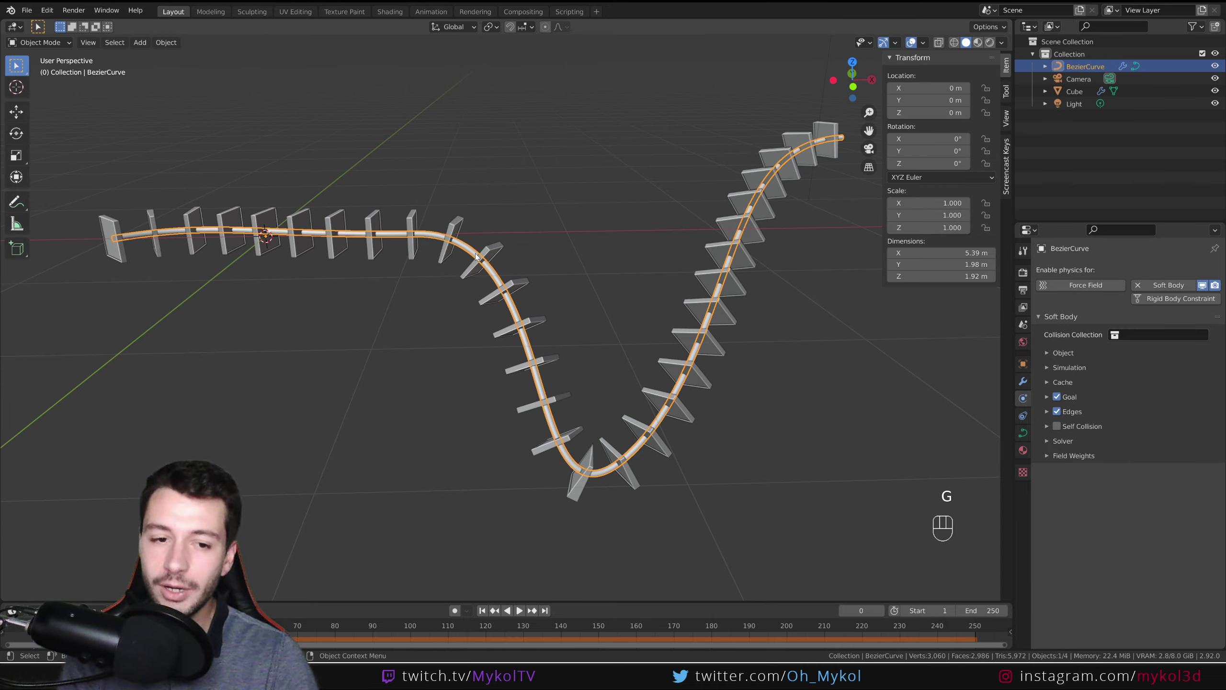
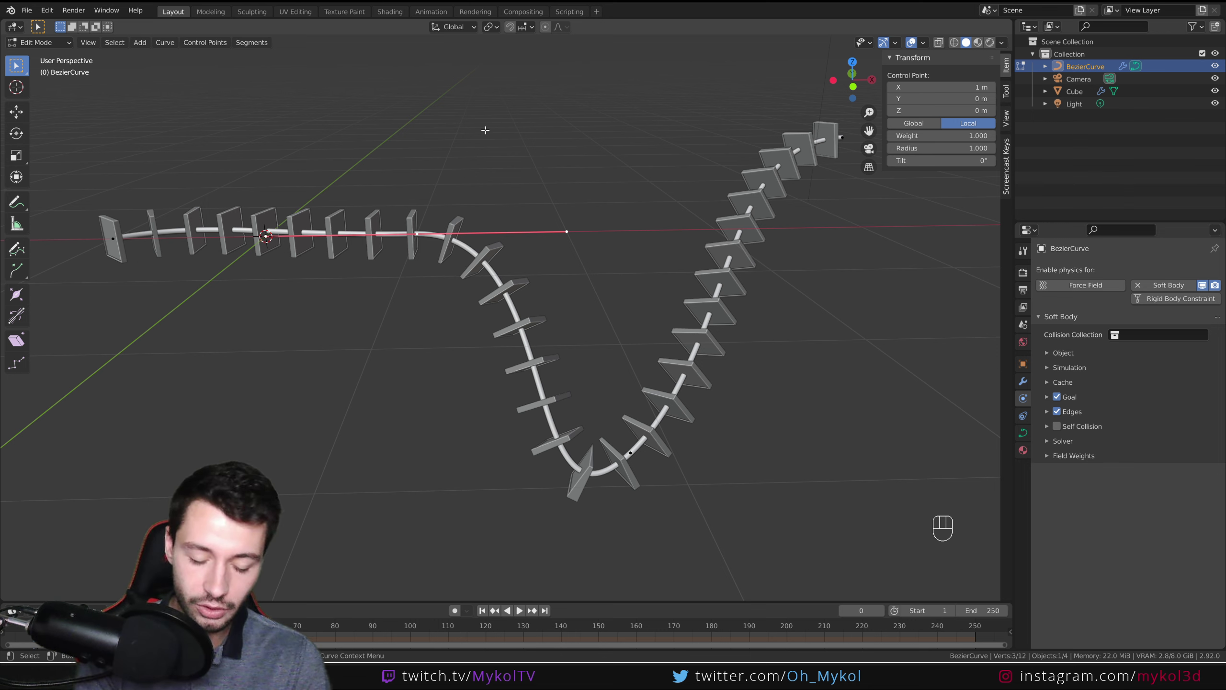
- Hook the control point to a new Empty (Ctrl+H) and drag the Empty during playback to bend the chain
key(ctrl+h)
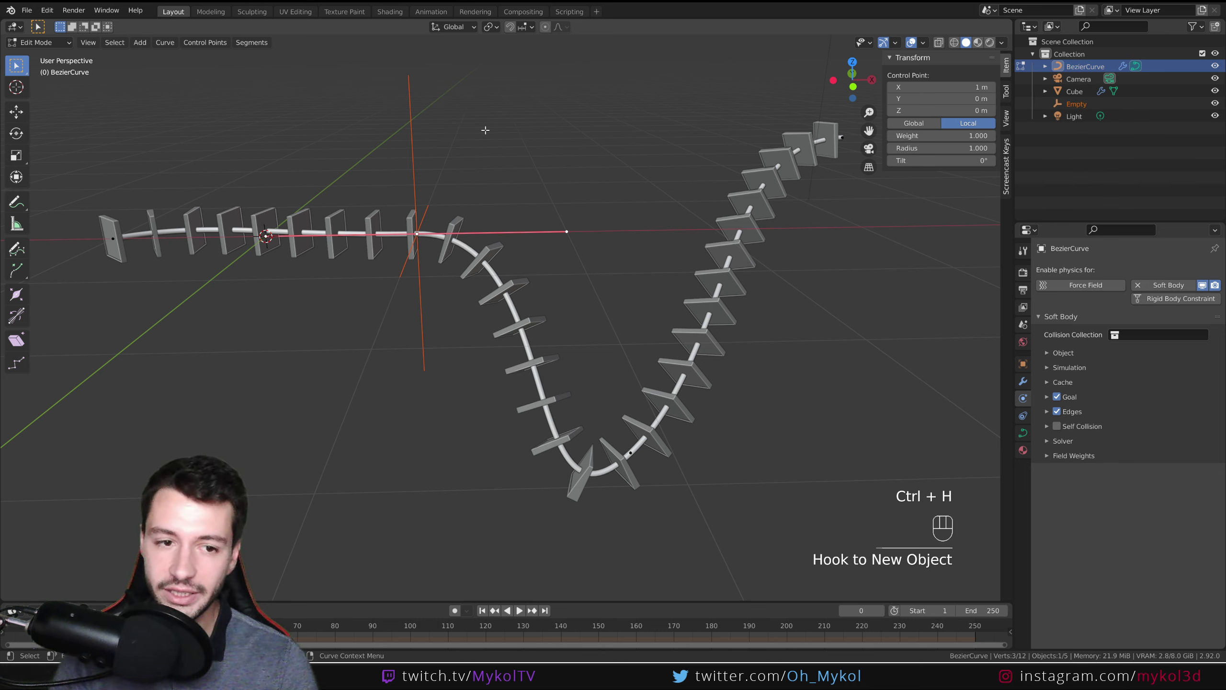
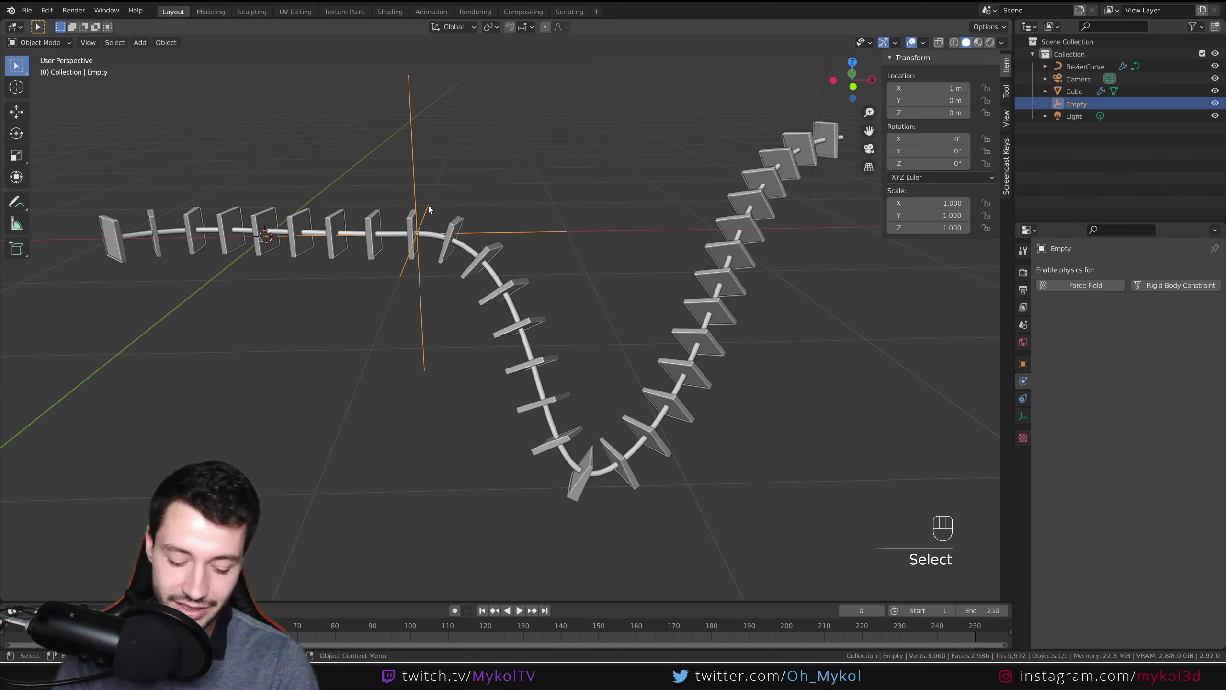
key(g)
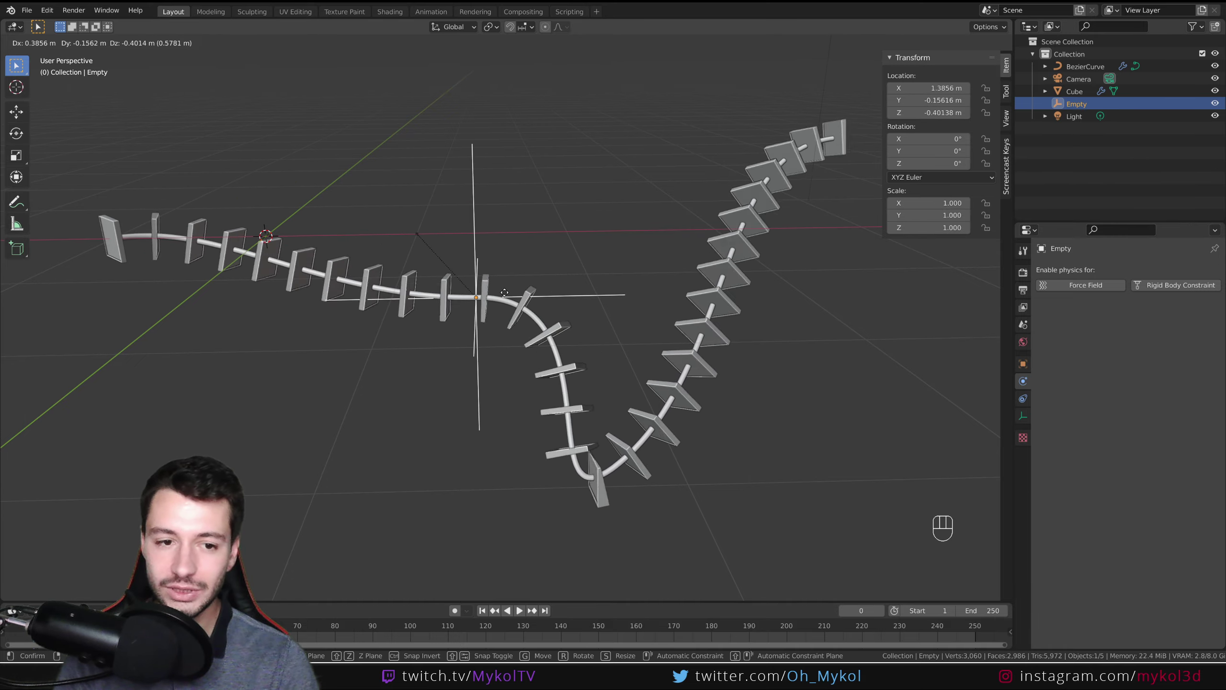
key(space)
key(g)
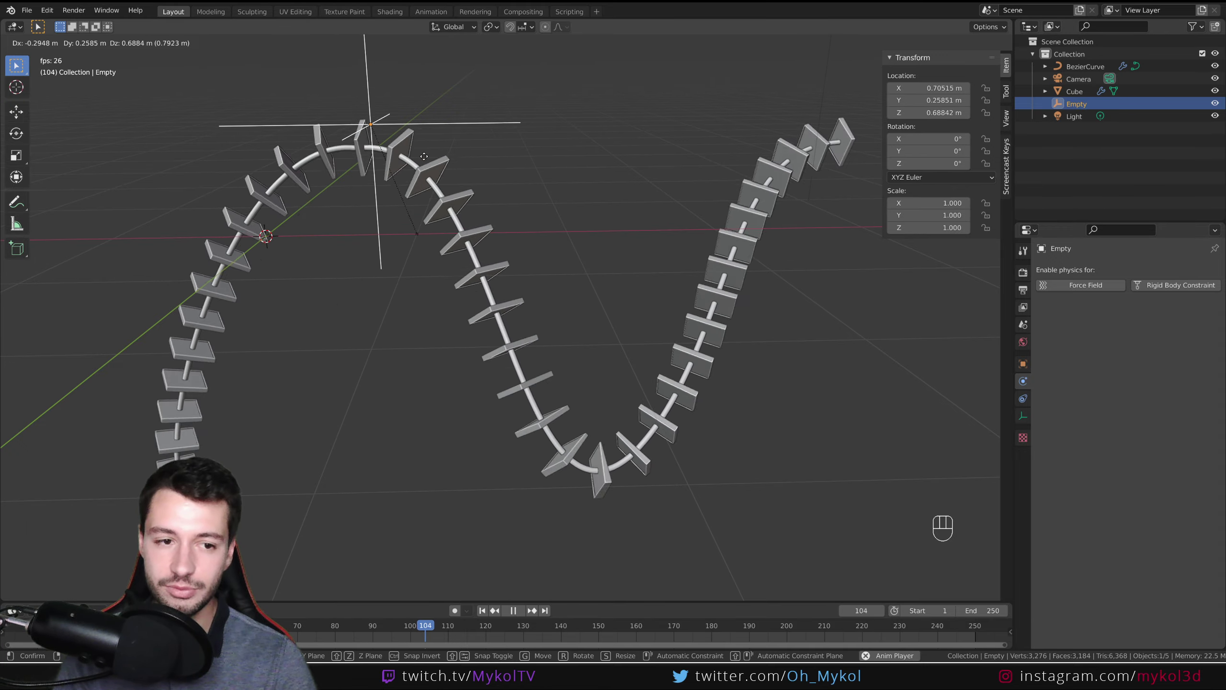
key(Escape)
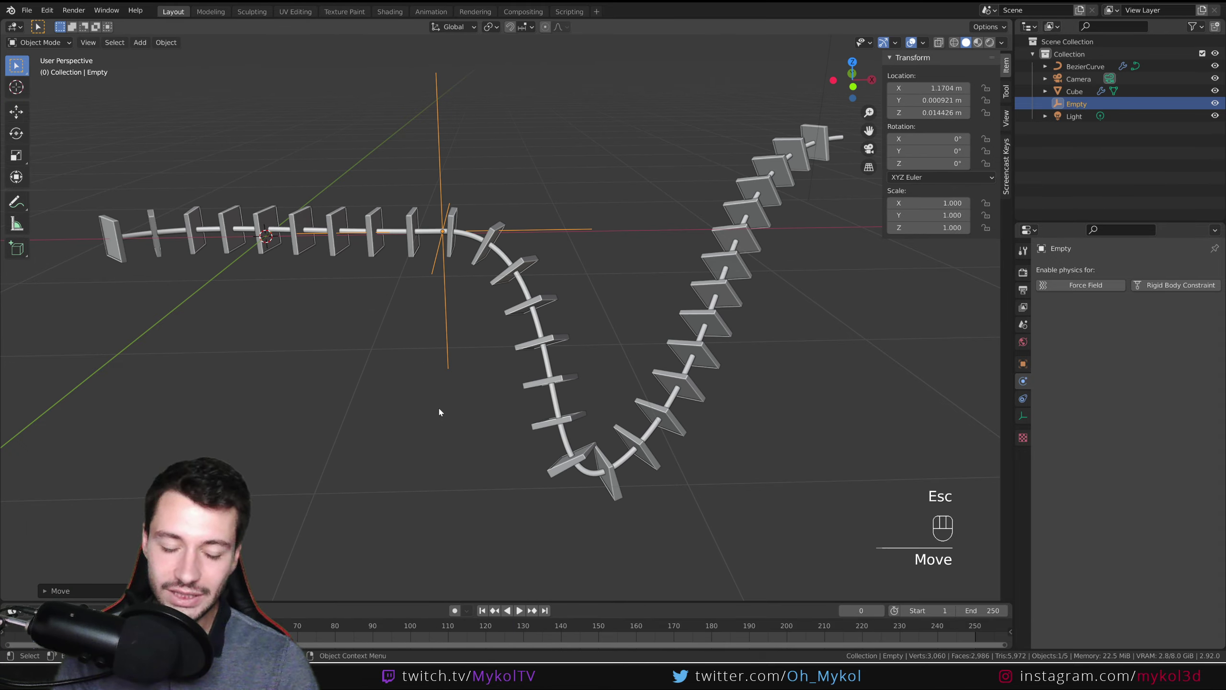
click(503, 253)
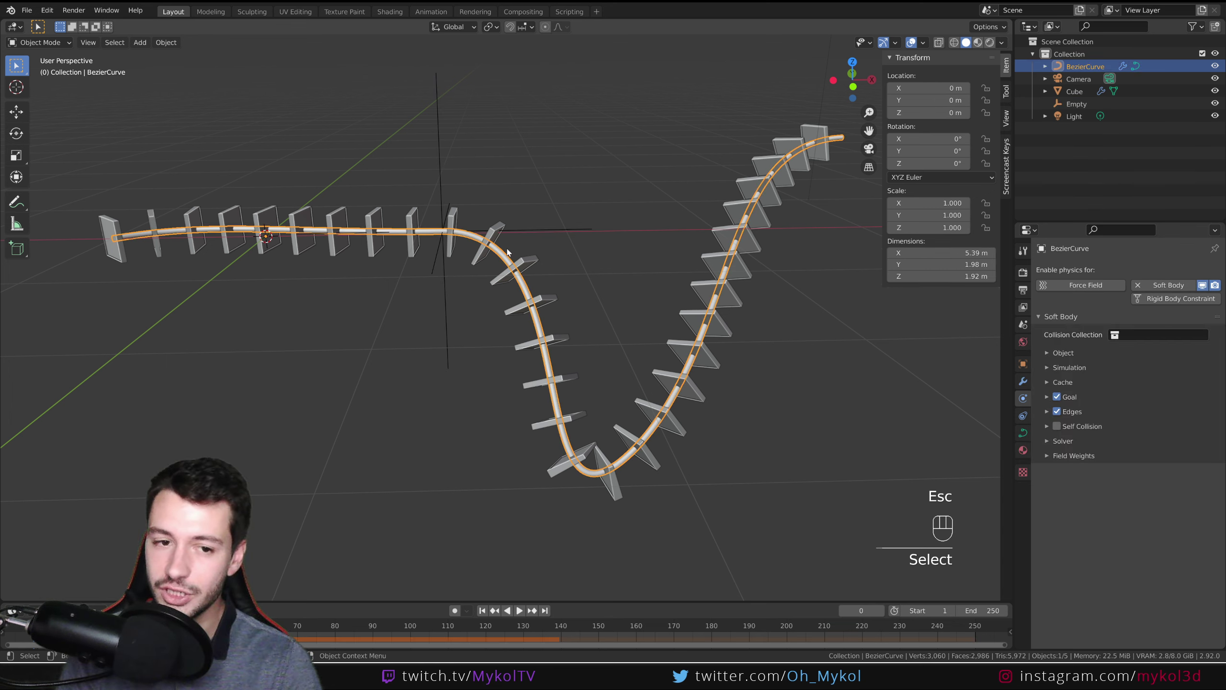
- Review the curve's Softbody and Hook-Empty modifiers and nudge the Empty to about 1.17 m X
click(1027, 380)
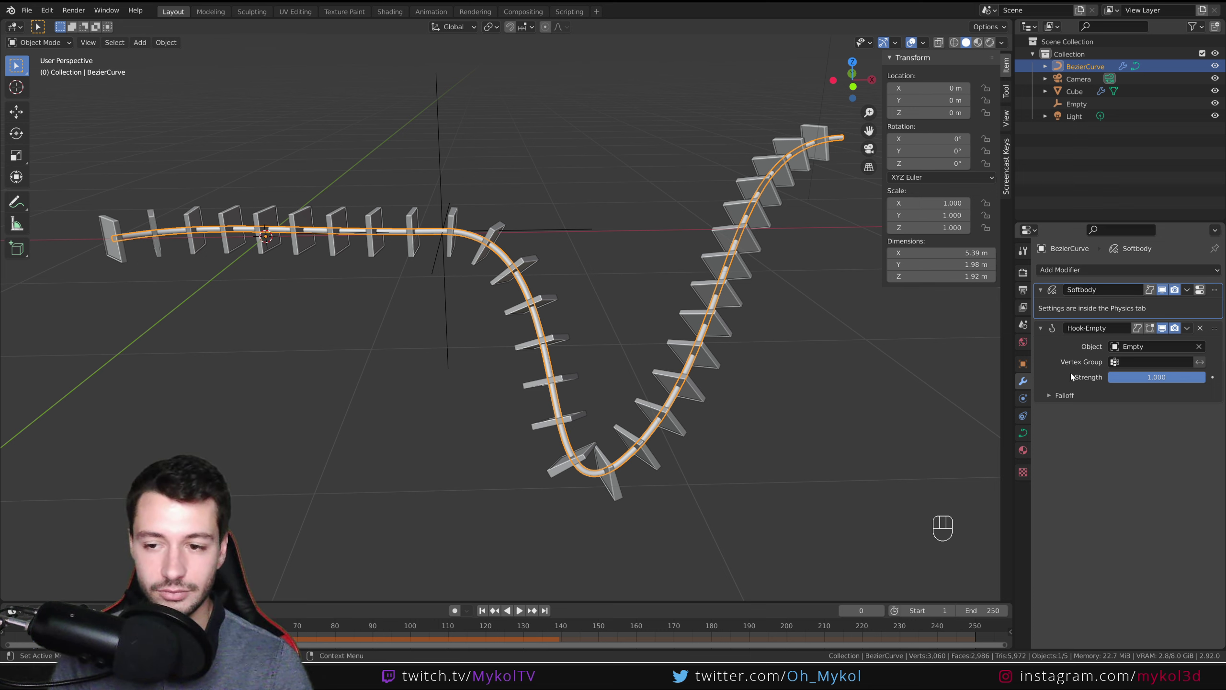
drag(1077, 271, 1137, 523)
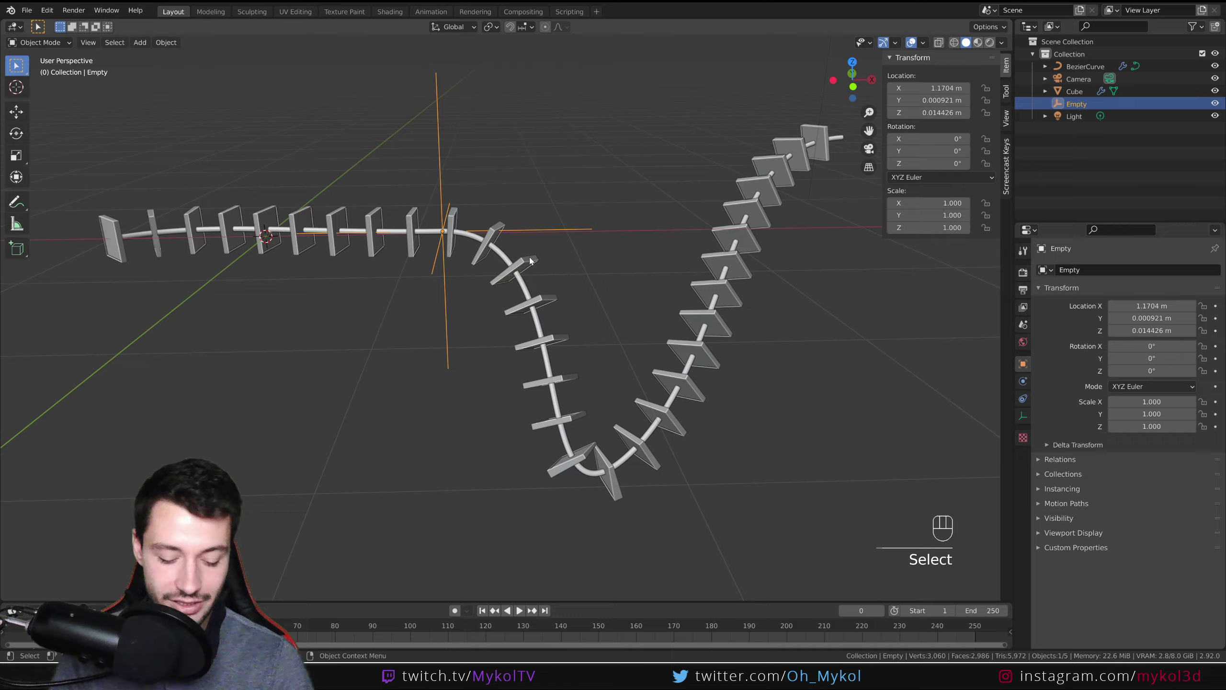
key(g)
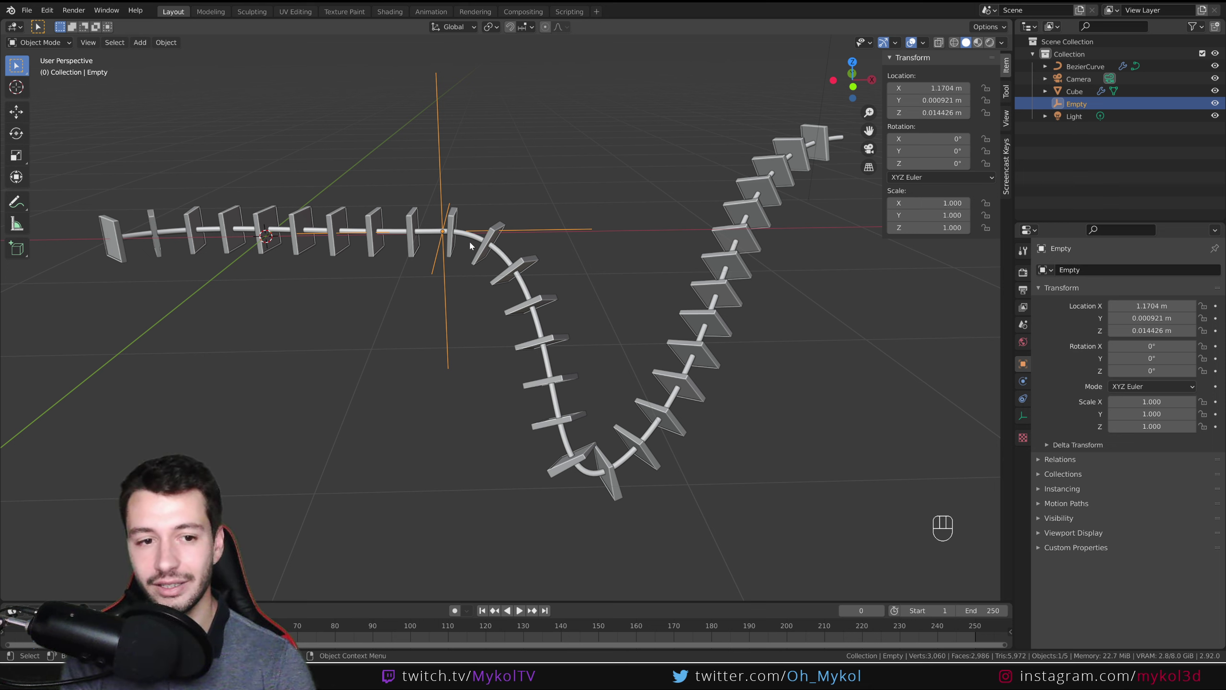
- Extend the curve's far end outward for an extra bend, then test-drag the Empty to arch the rod
drag(792, 255, 762, 256)
click(750, 233)
key(Tab)
key(e)
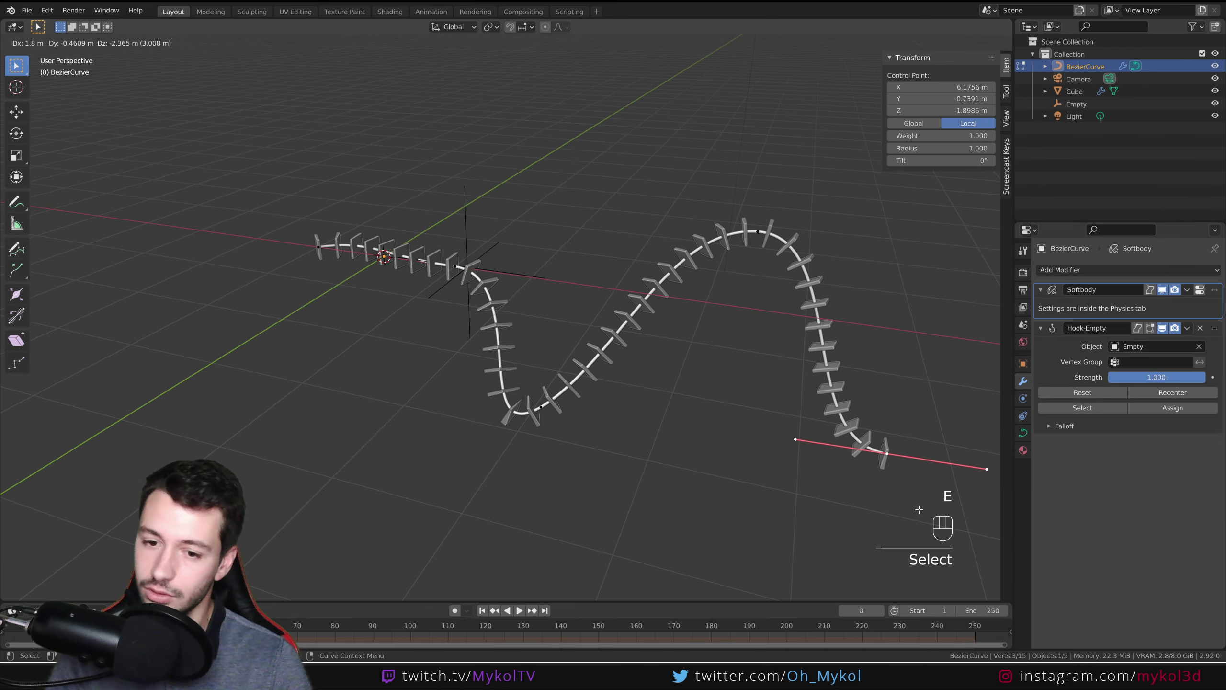
key(Tab)
middle_click(661, 448)
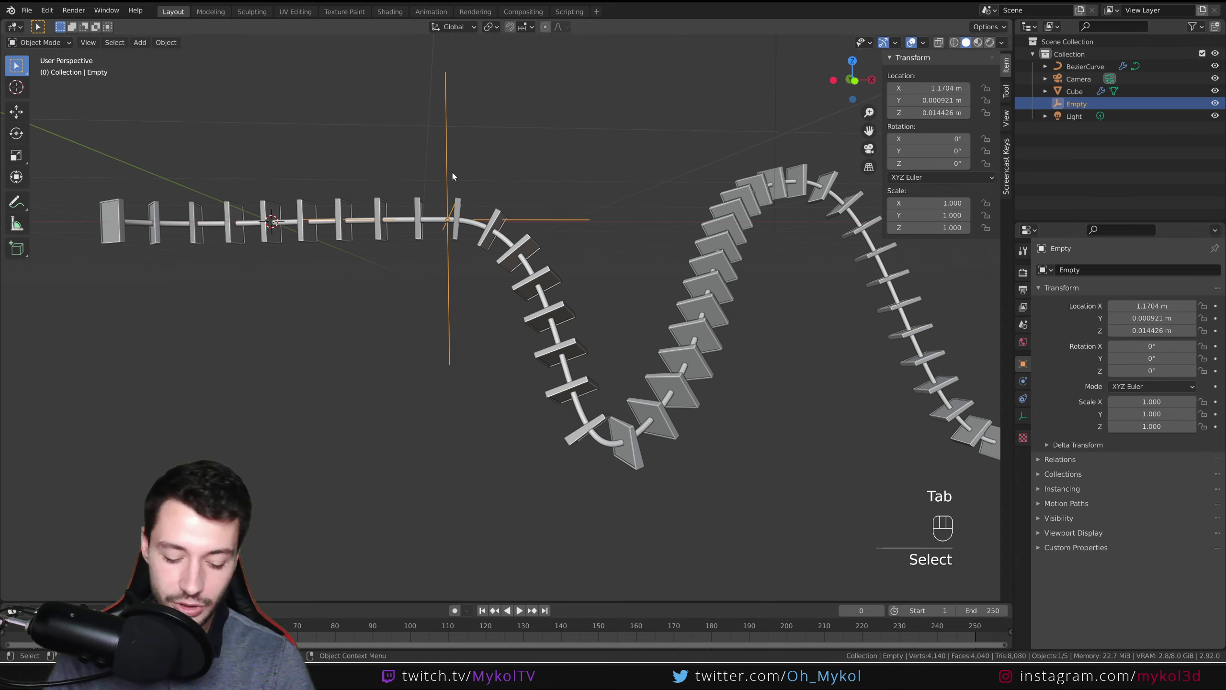
key(g)
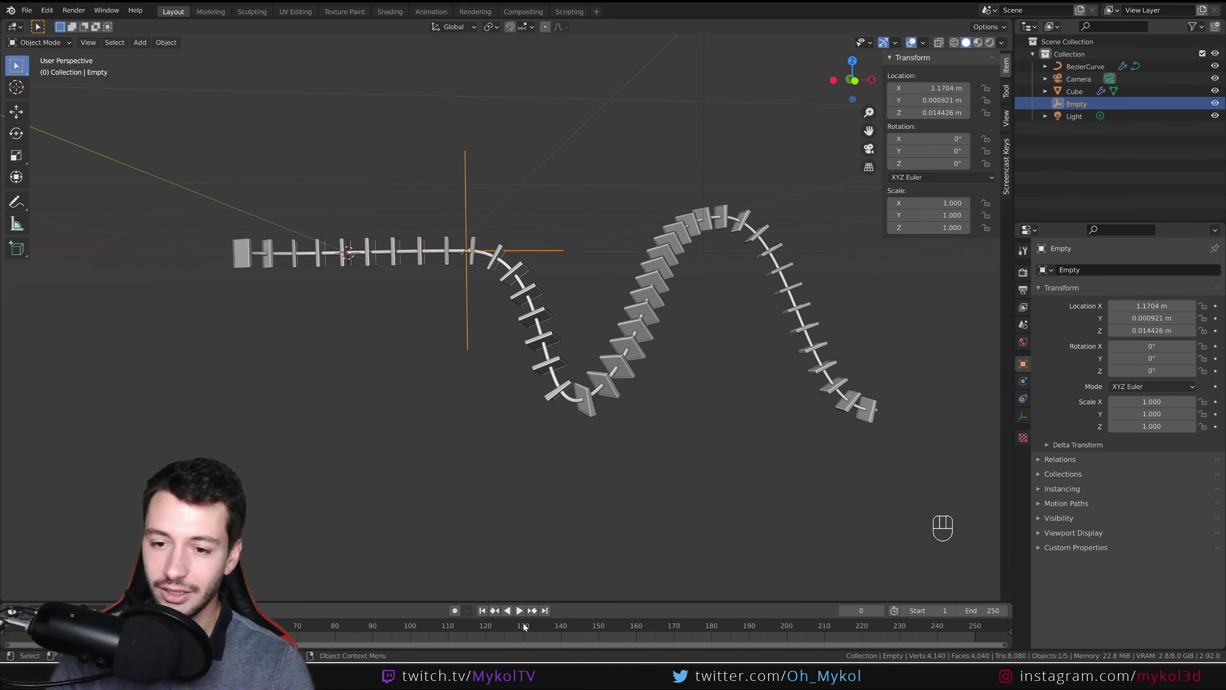
key(g)
key(g)
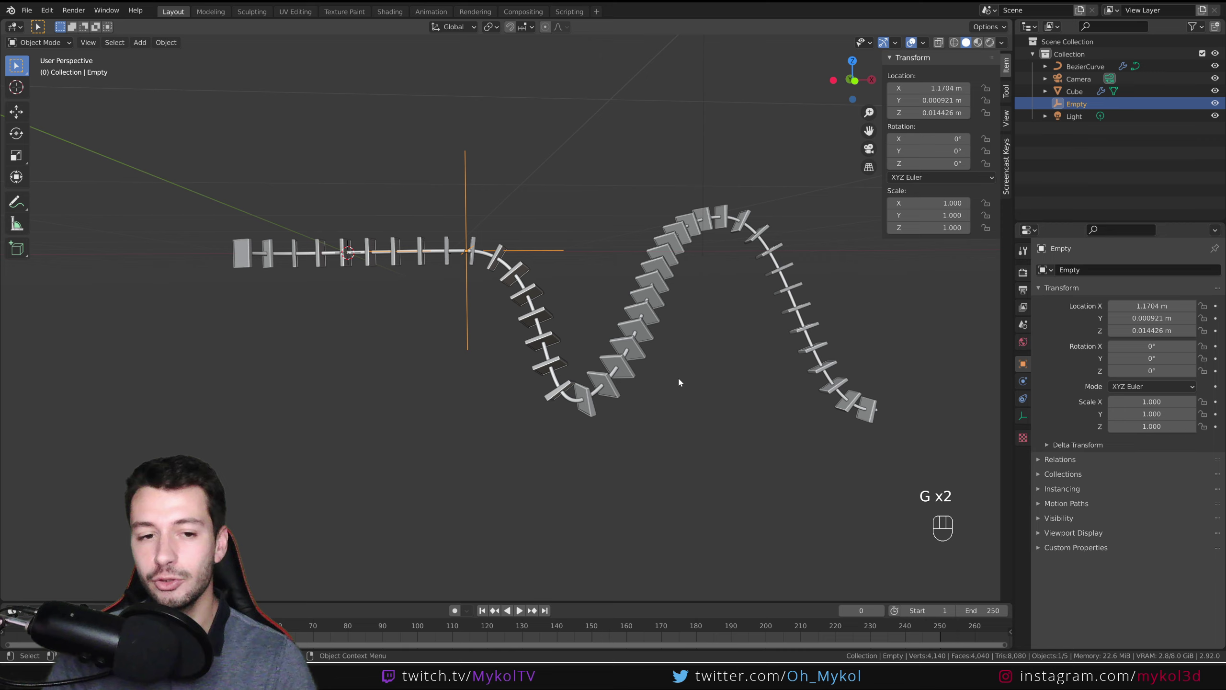
drag(571, 332, 599, 362)
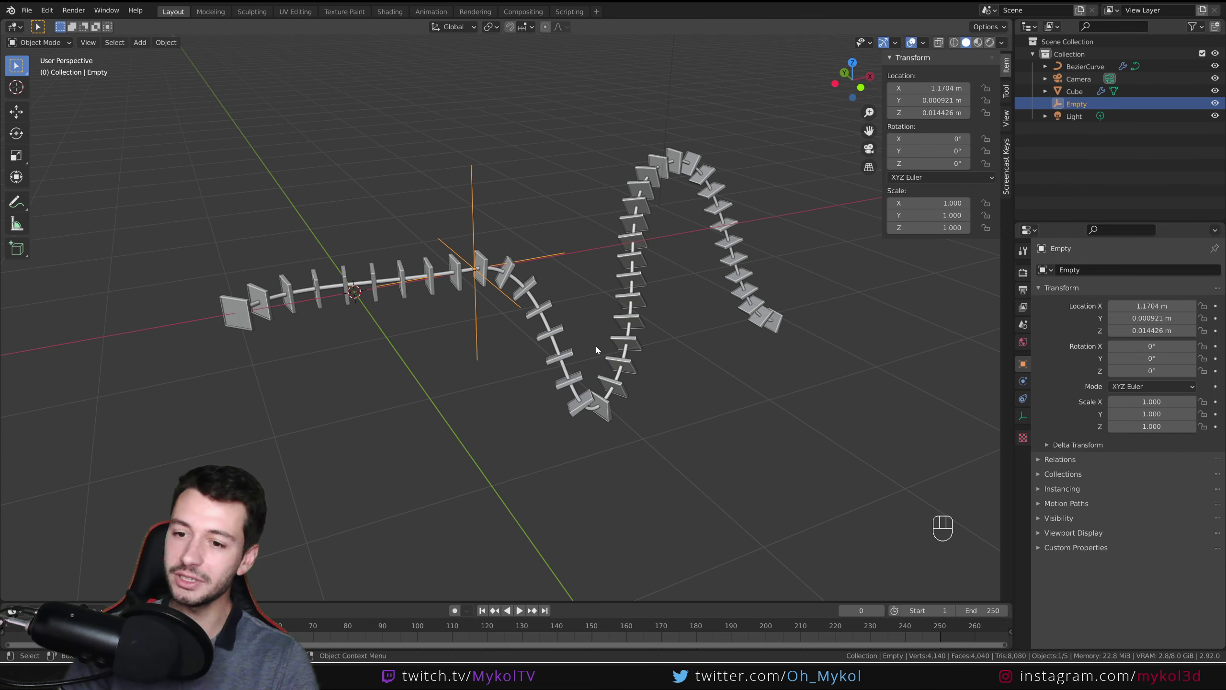